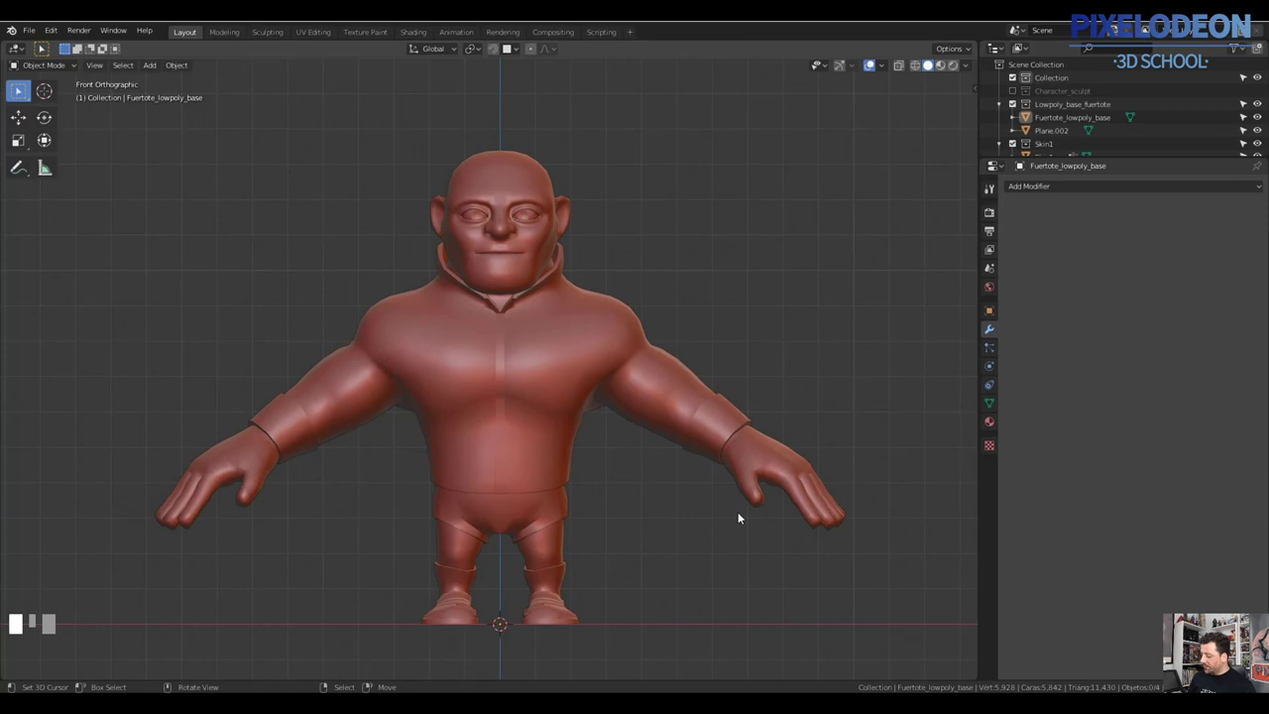
Orbit into perspective view, zoom toward the torso and click the Skin1 body mesh
{"action": "right_click", "coordinate": [601, 411]}
{"action": "left_click_drag", "start_coordinate": [624, 450], "coordinate": [598, 342]}
{"action": "key", "text": "a"}
{"action": "right_click", "coordinate": [599, 342]}
{"action": "key", "text": "h"}
{"action": "left_click_drag", "start_coordinate": [611, 408], "coordinate": [1259, 211]}
Undo the accidental hide and re-orbit to inspect the selected Skin1 mesh in Object Mode
{"action": "key", "text": "ctrl+z"}
{"action": "key", "text": "Tab"}
{"action": "key", "text": "ctrl+2"}
{"action": "left_click_drag", "start_coordinate": [1258, 211], "coordinate": [596, 400]}
{"action": "left_click_drag", "start_coordinate": [596, 401], "coordinate": [580, 381]}
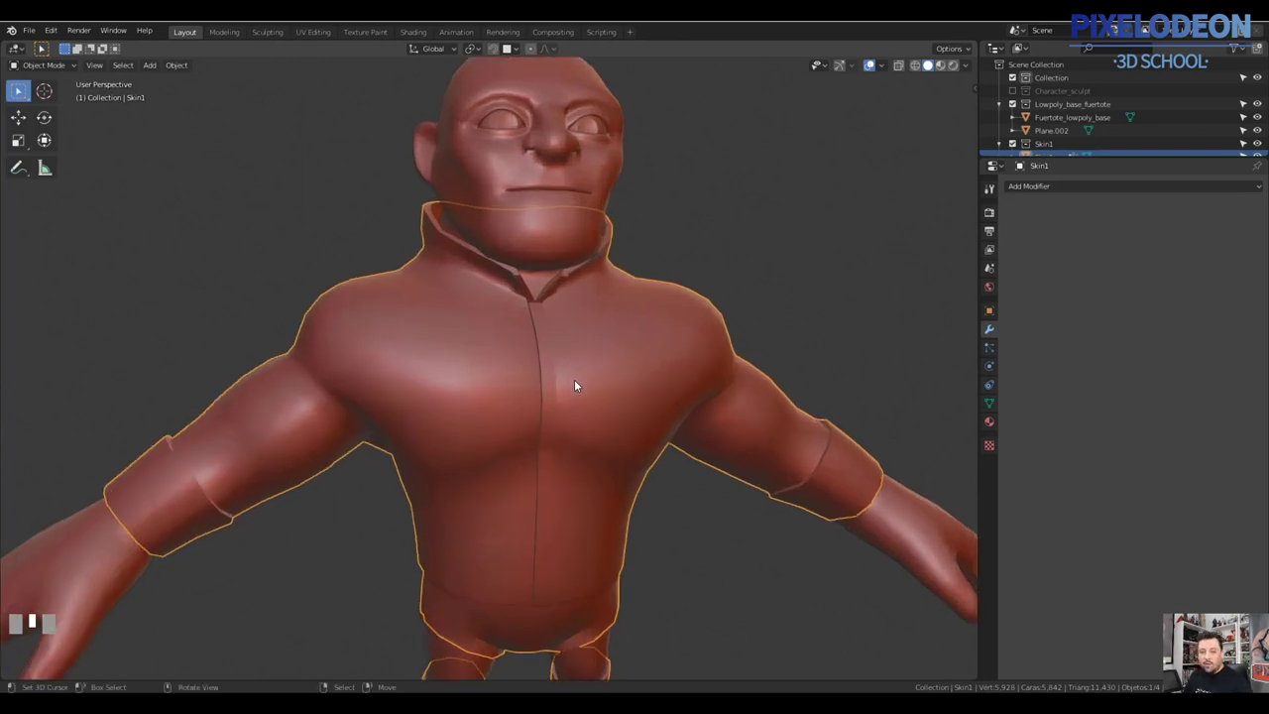
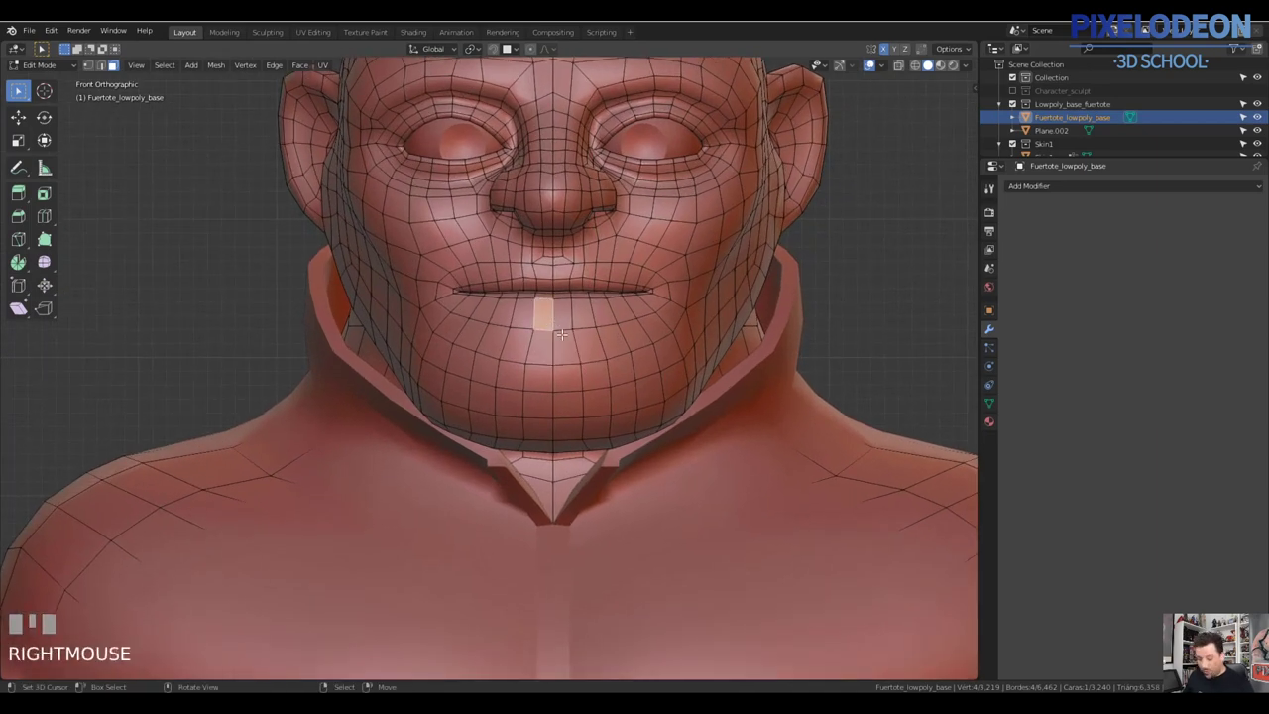
Select face strips along the chin, jawline and brow of the low-poly head
{"action": "key", "text": "c"}
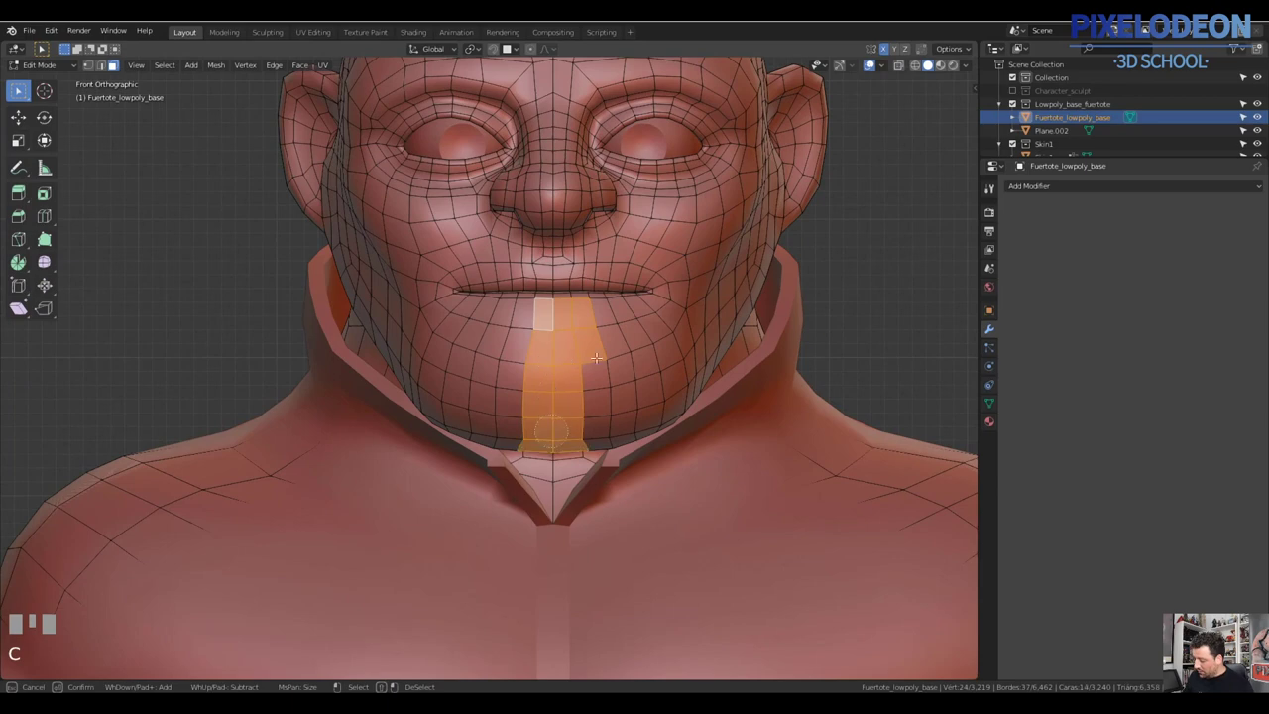
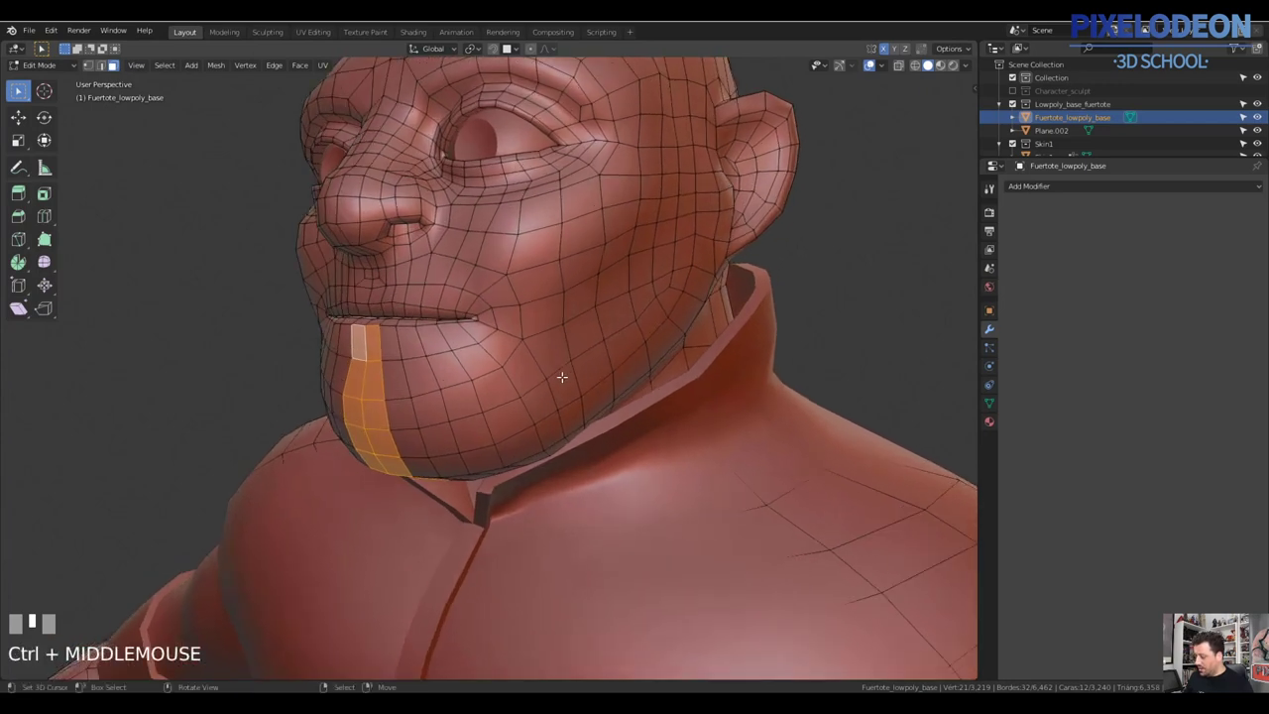
{"action": "key", "text": "c"}
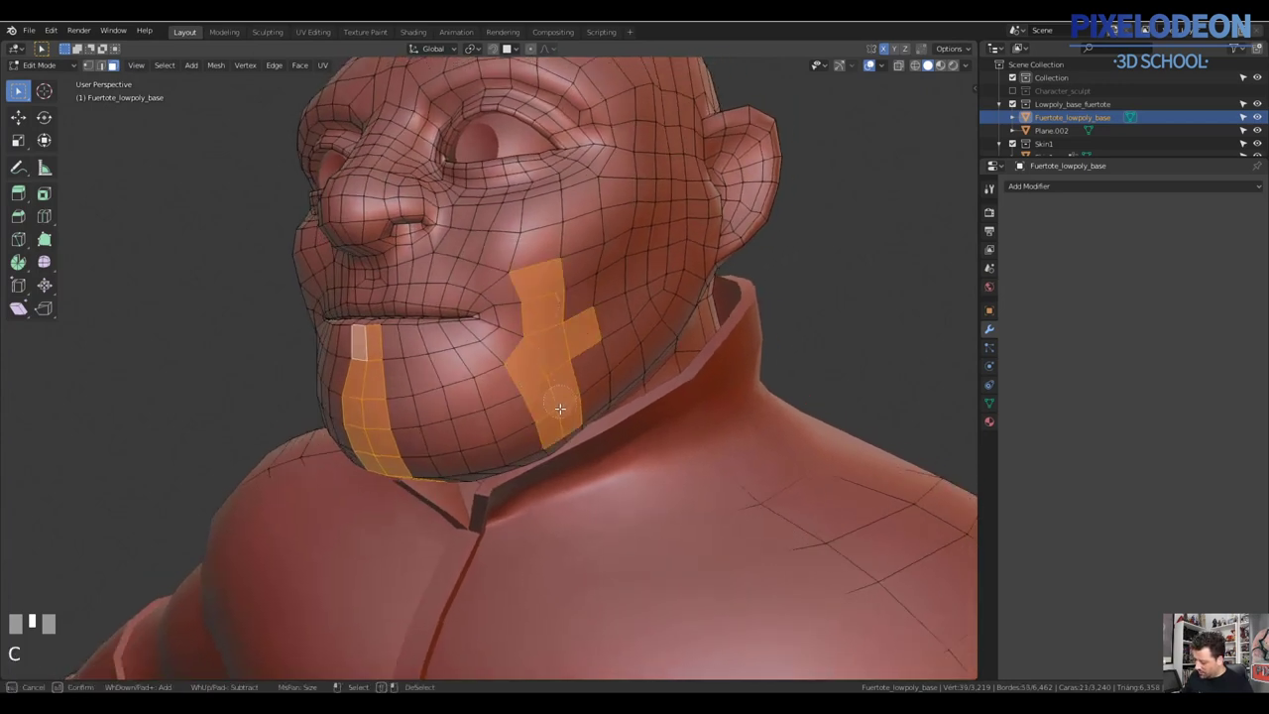
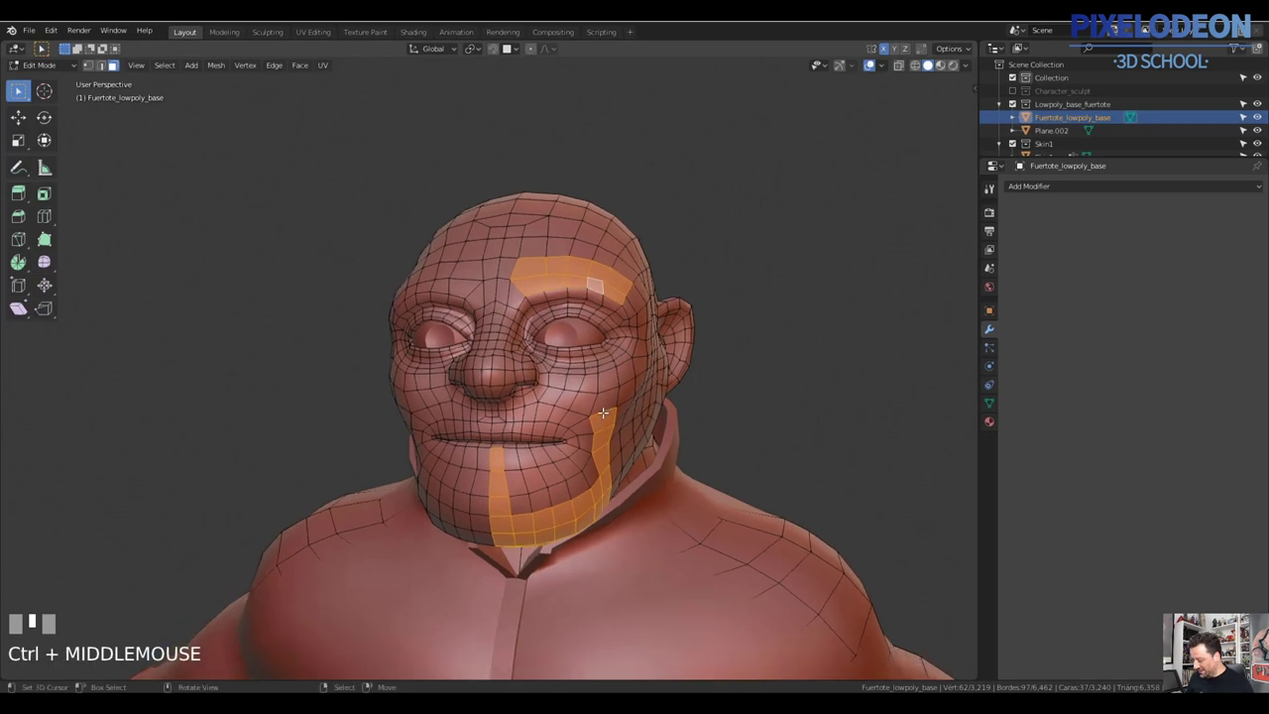
Duplicate the chin-jaw and brow face strips and separate them into their own object
{"action": "key", "text": "shift+d"}
{"action": "right_click", "coordinate": [645, 383]}
{"action": "key", "text": "p"}
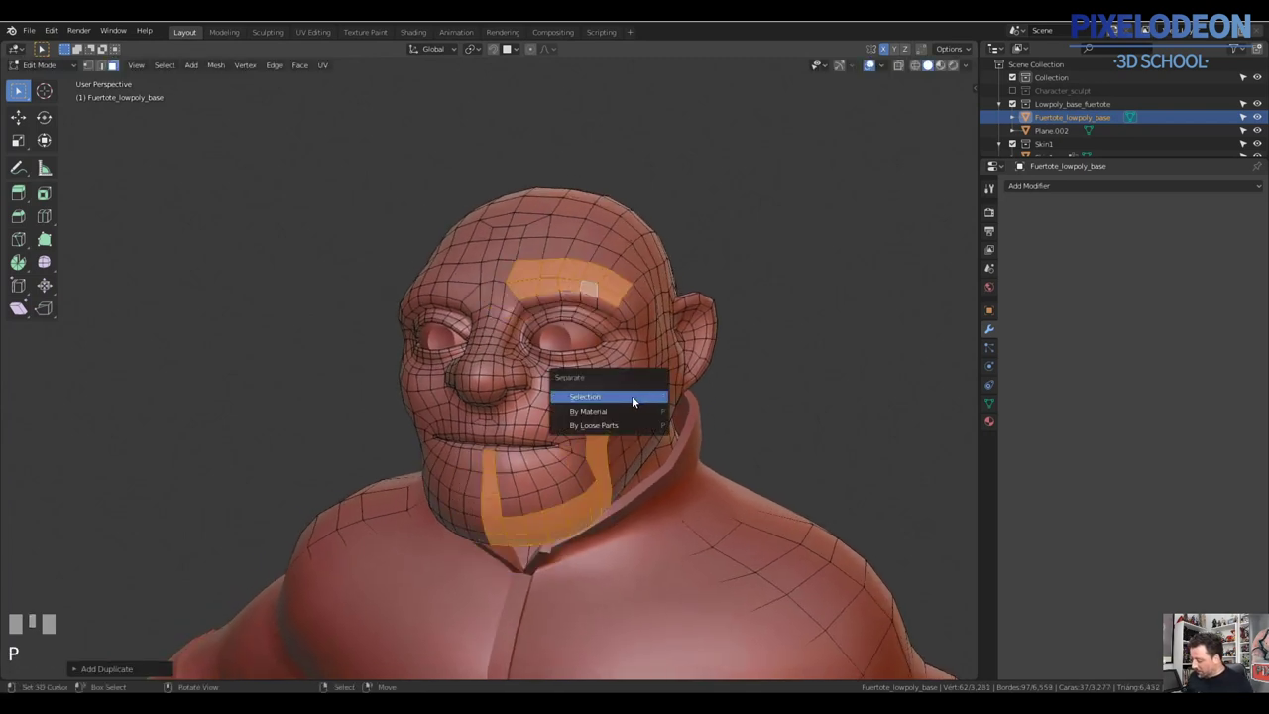
{"action": "key", "text": "Tab"}
Select the new strip object and add a Mirror modifier duplicating it across the face
{"action": "right_click", "coordinate": [612, 431]}
{"action": "right_click", "coordinate": [609, 428]}
{"action": "left_click", "coordinate": [1107, 179]}
{"action": "left_click_drag", "start_coordinate": [1087, 205], "coordinate": [1095, 370]}
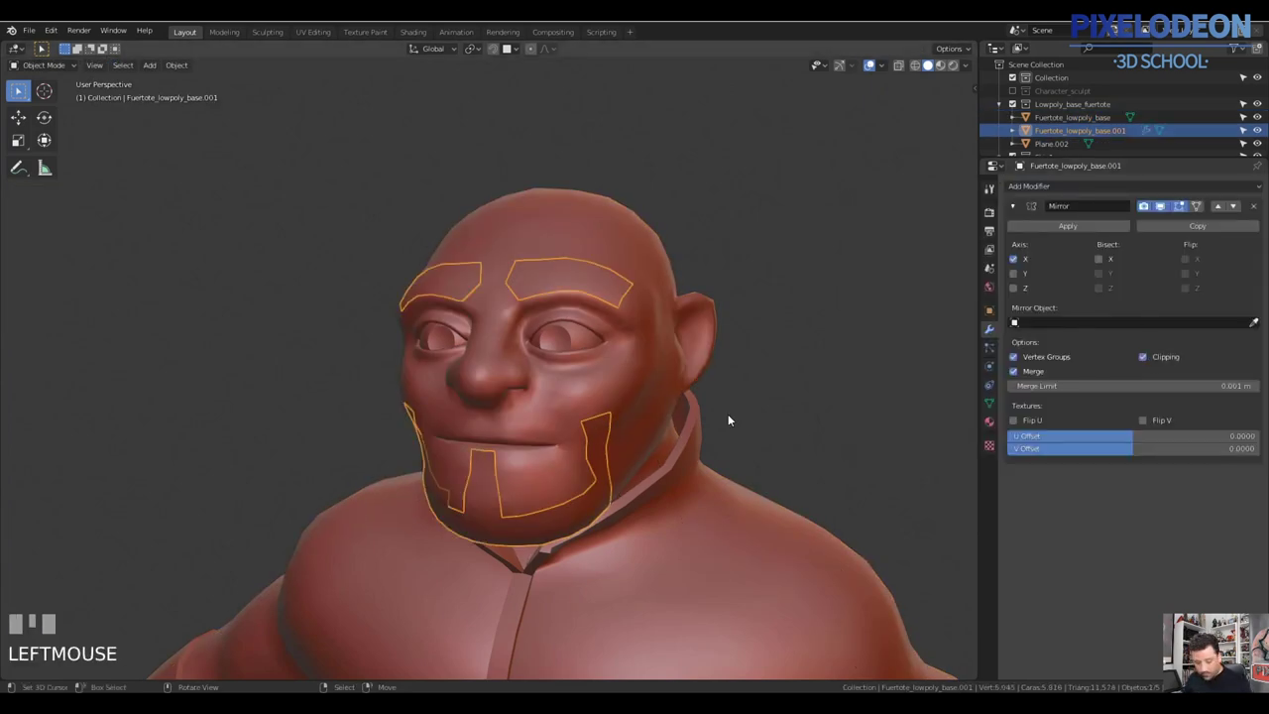
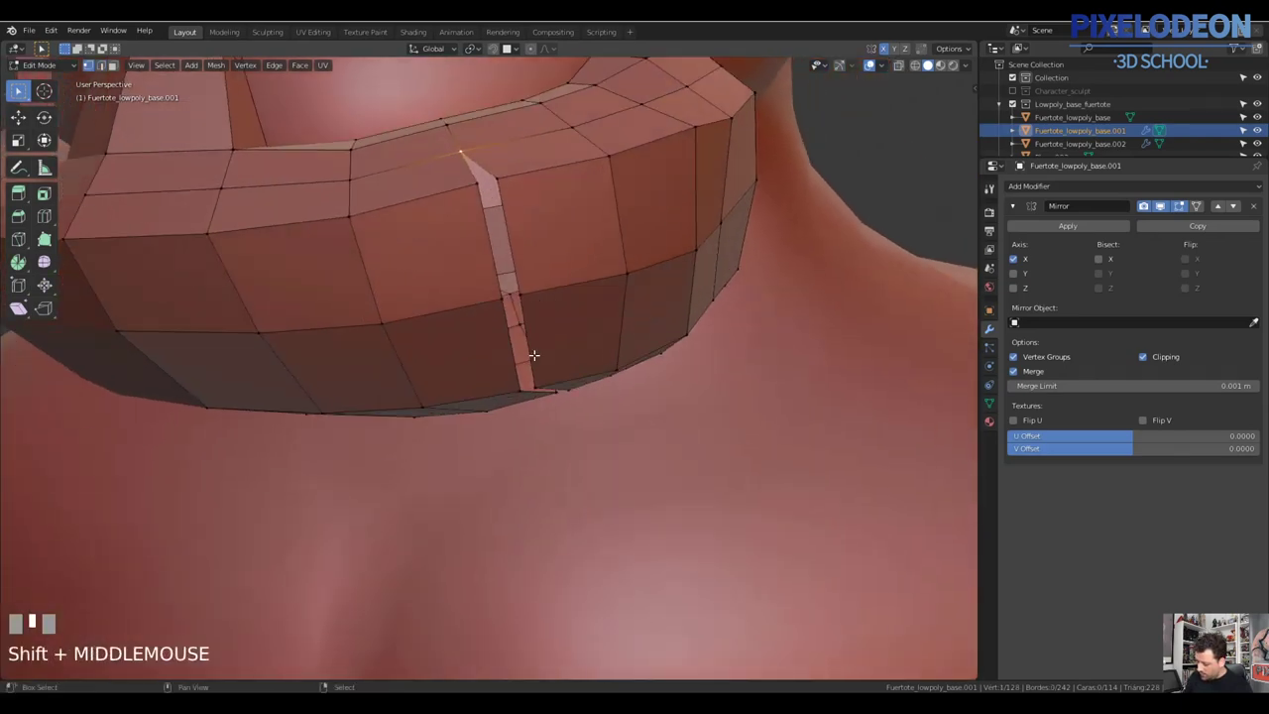
Isolate the collar in Local View and fill the faces at its front split
{"action": "key", "text": "\\"}
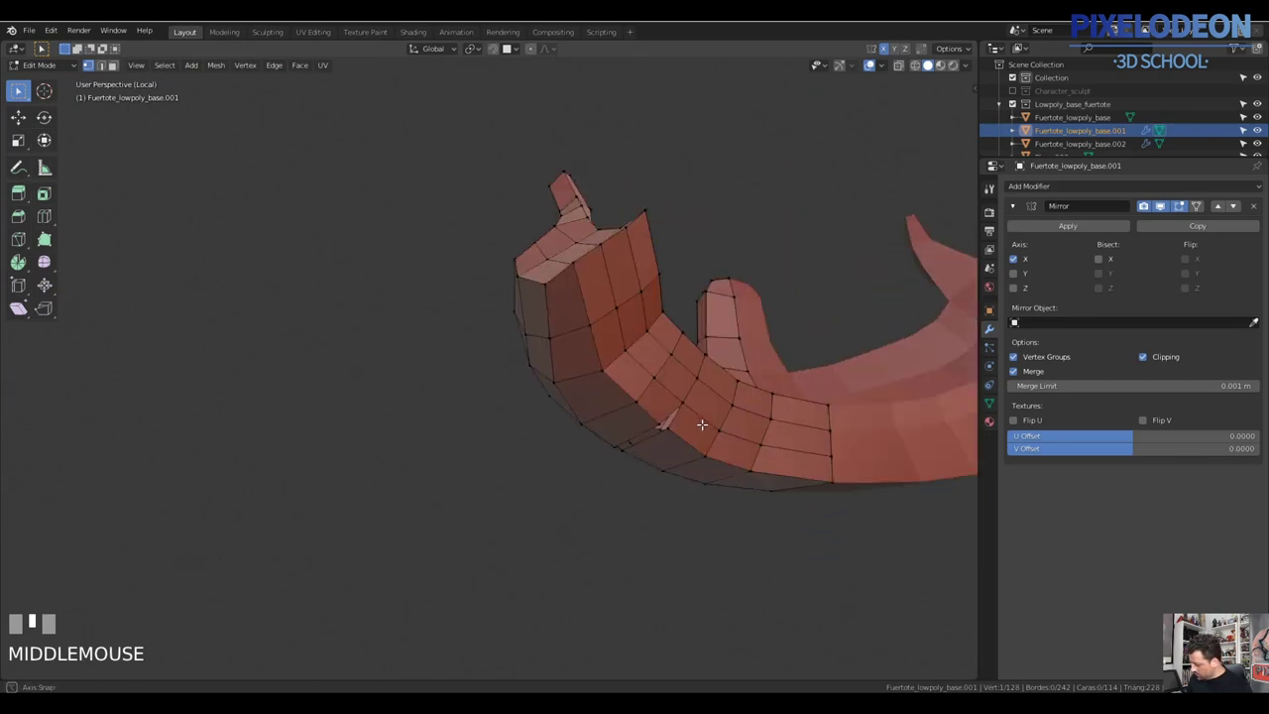
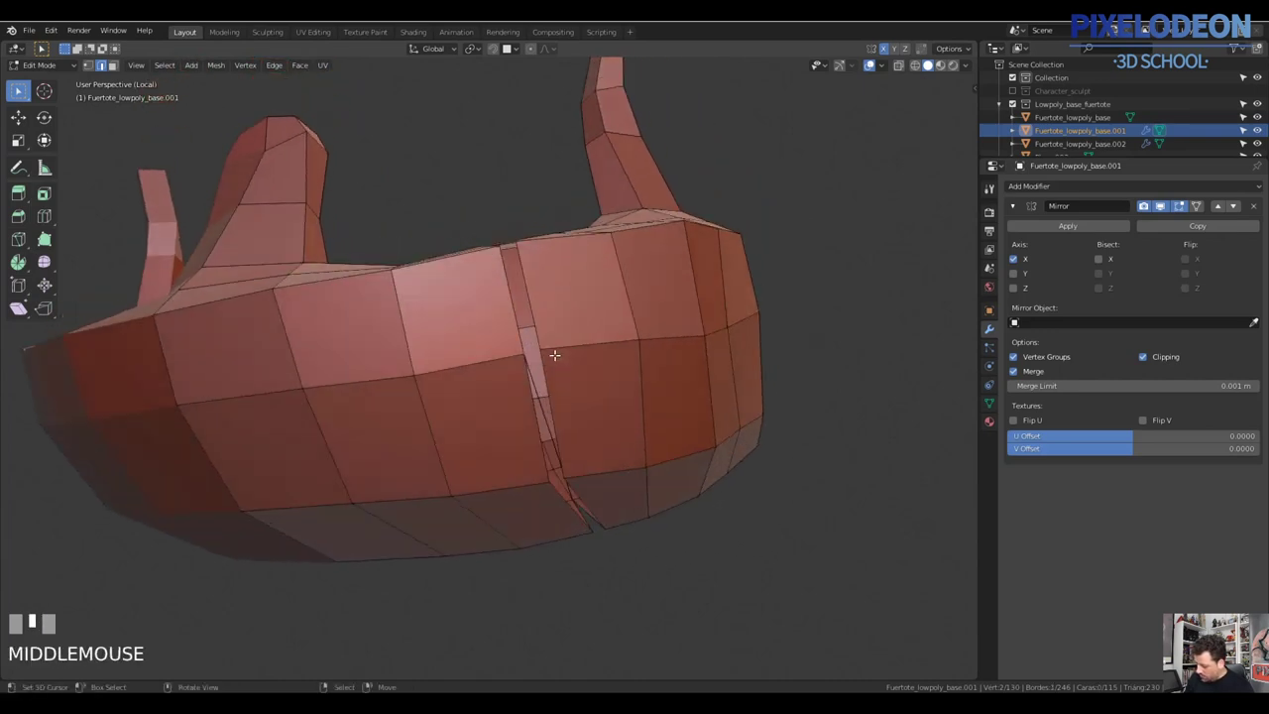
{"action": "key", "text": "f"}
{"action": "right_click", "coordinate": [579, 356]}
{"action": "middle_click", "coordinate": [611, 363]}
{"action": "right_click", "coordinate": [558, 312]}
{"action": "key", "text": "f"}
{"action": "left_click_drag", "start_coordinate": [587, 354], "coordinate": [993, 401]}
{"action": "key", "text": "f"}
Return the collar to Object Mode with smooth shading and show its Object Data properties
{"action": "key", "text": "Tab"}
{"action": "key", "text": "z"}
{"action": "left_click", "coordinate": [994, 400]}
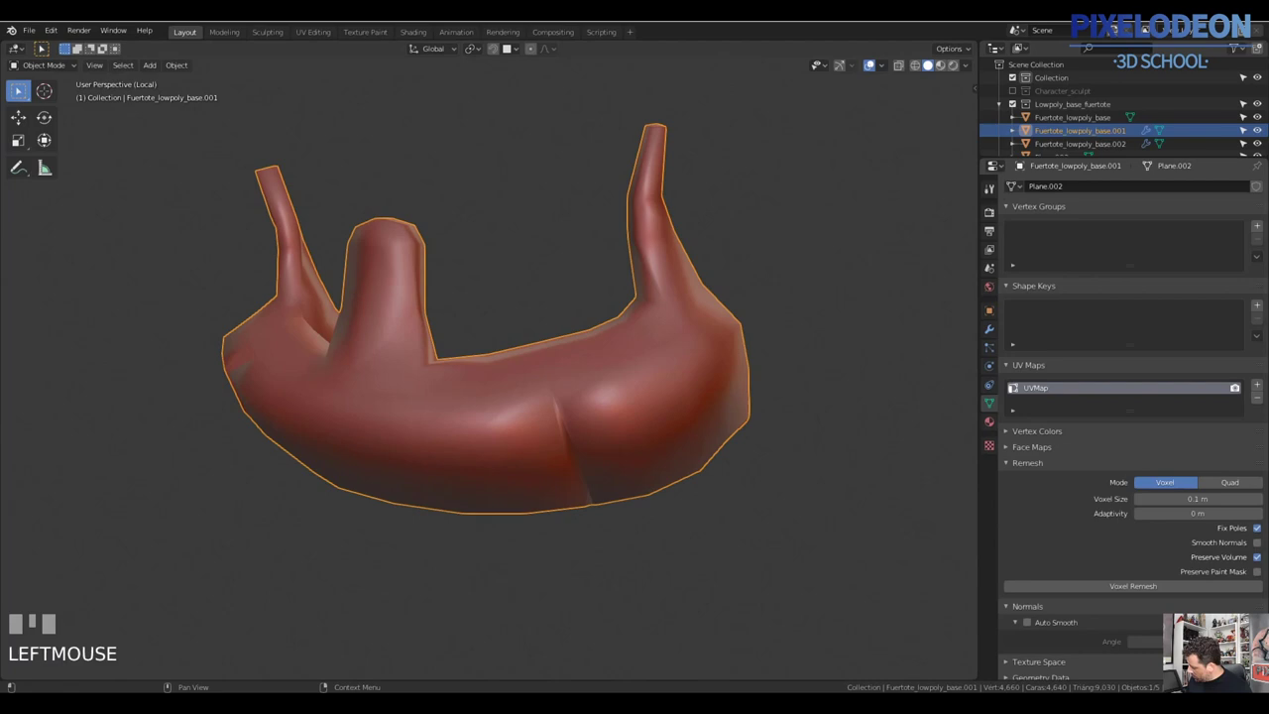
Enable Auto Smooth normals on the collar and exit Local View to see it on the full character
{"action": "left_click", "coordinate": [1031, 622]}
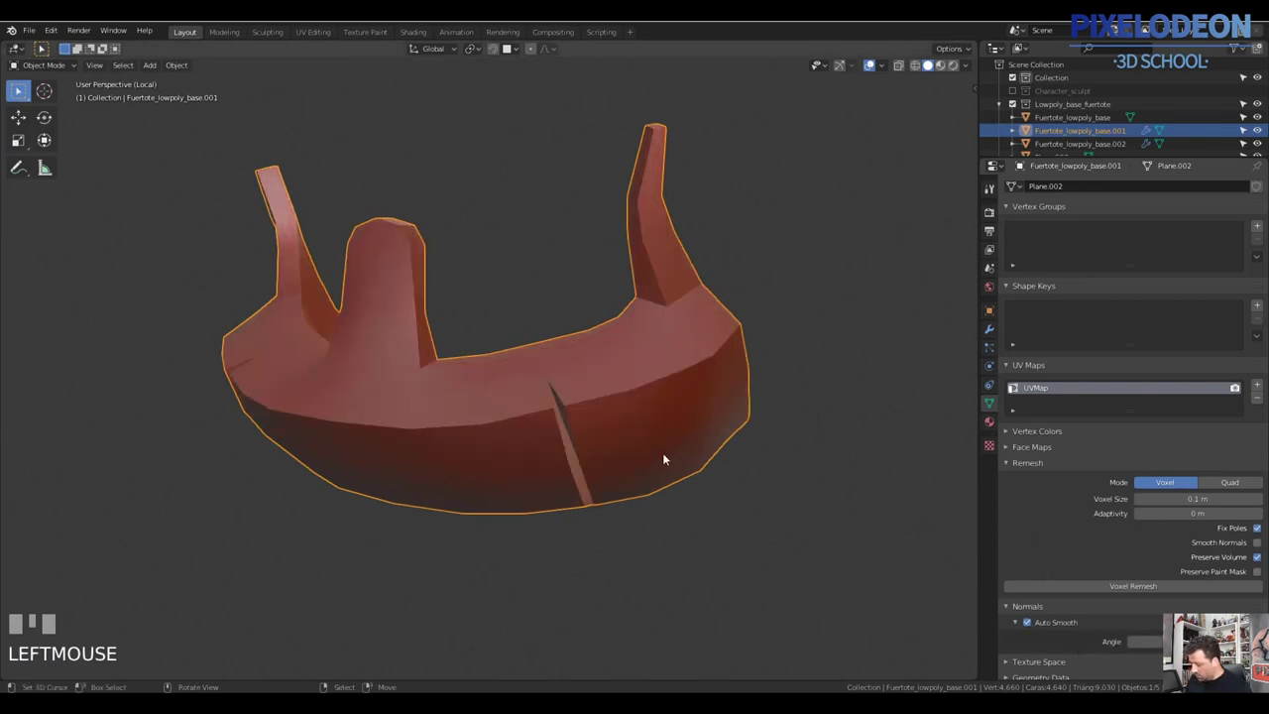
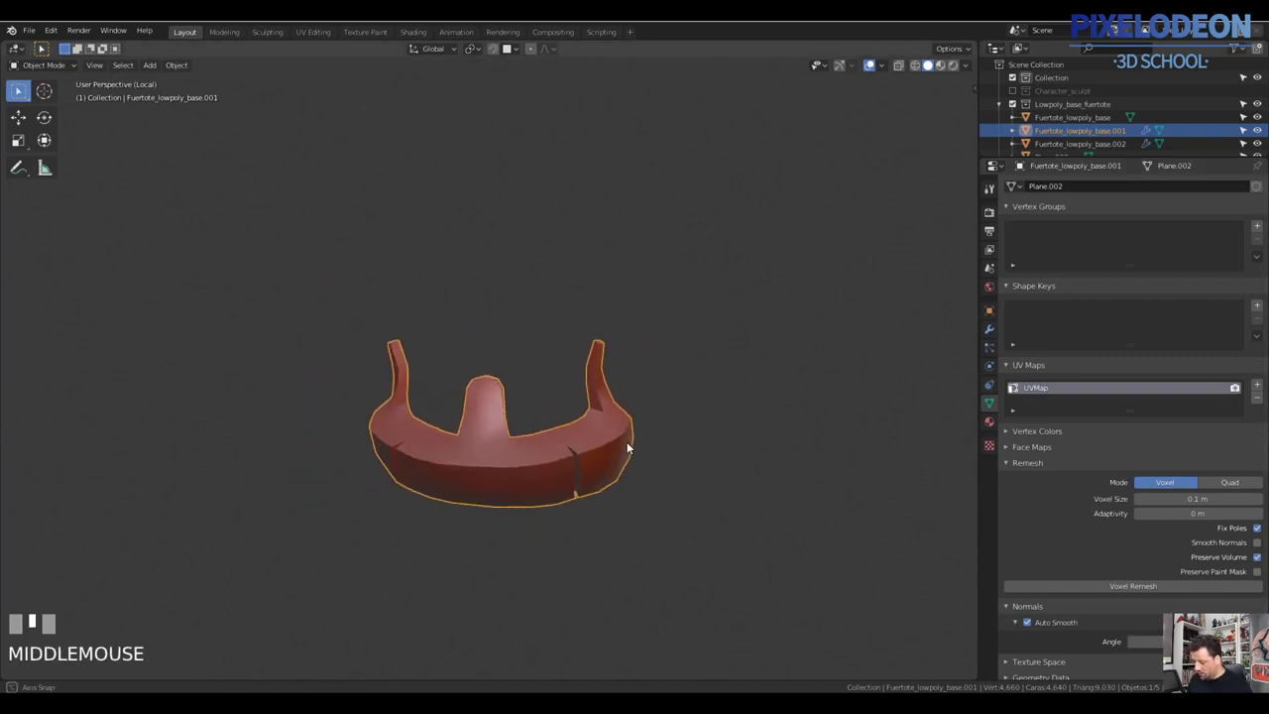
{"action": "key", "text": "\\"}
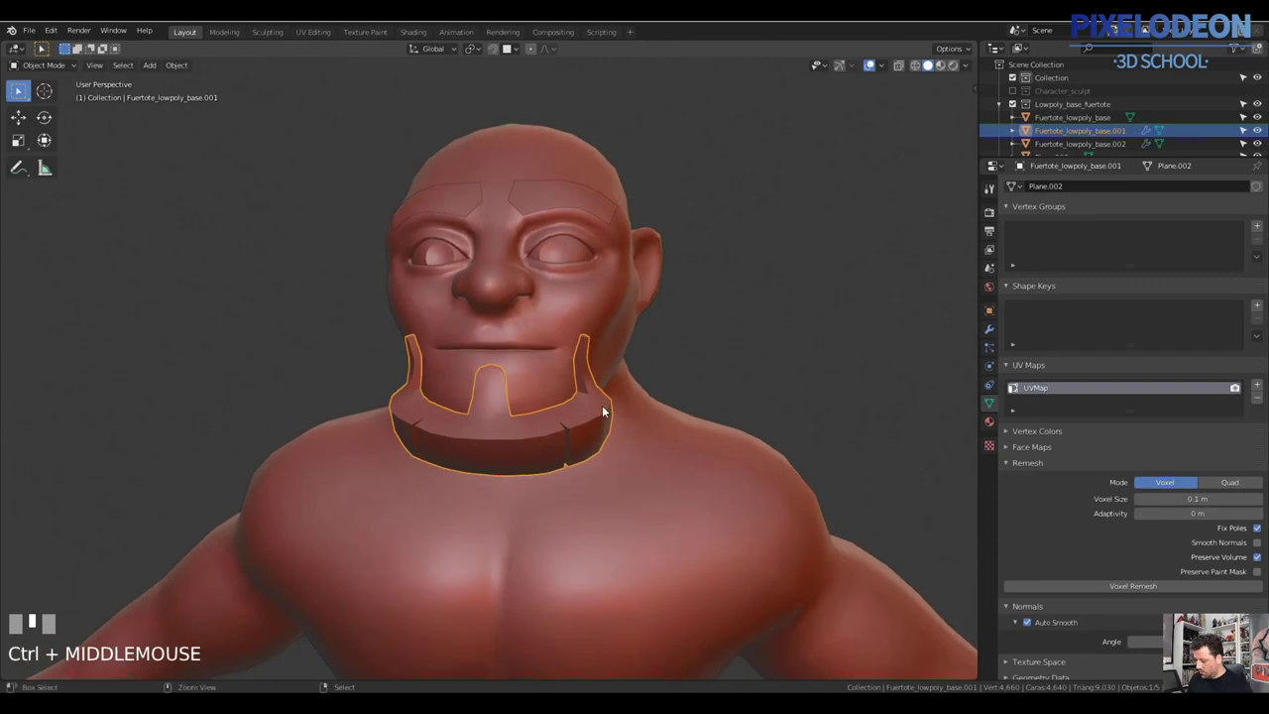
Deselect everything and pick the head to start a new eyebrow strip along the brow ridge
{"action": "key", "text": "a"}
{"action": "right_click", "coordinate": [579, 442]}
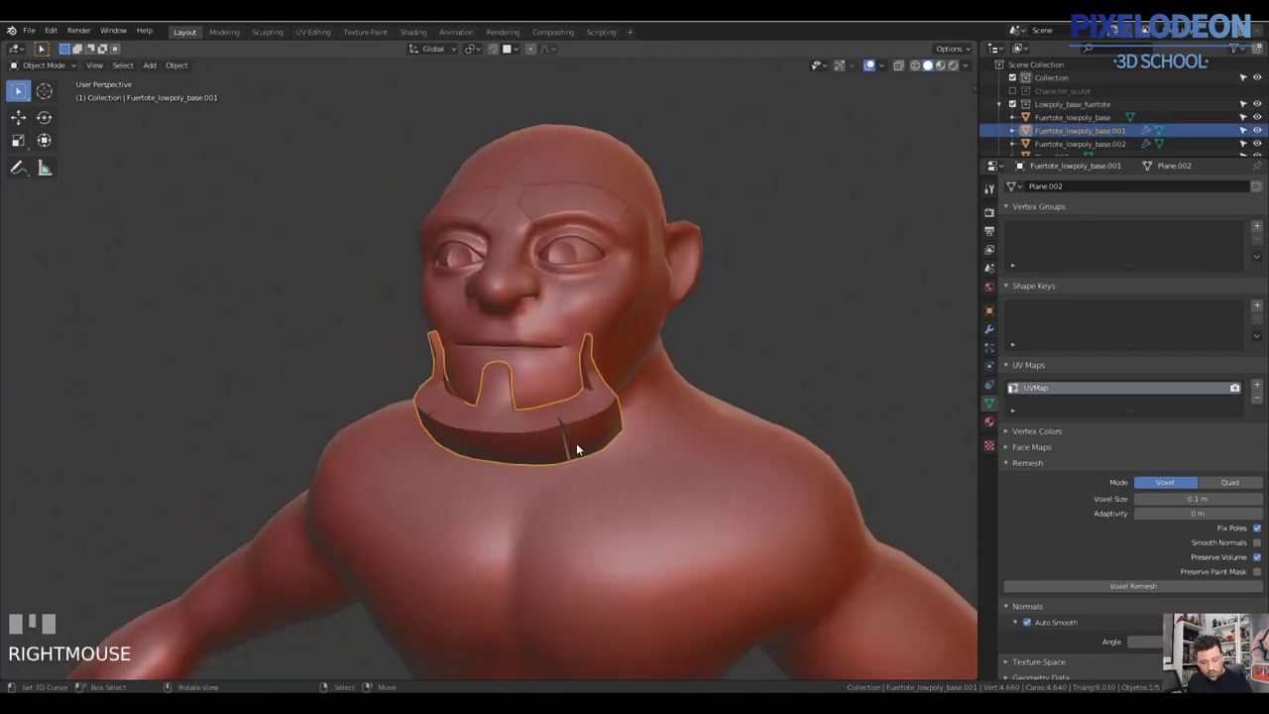
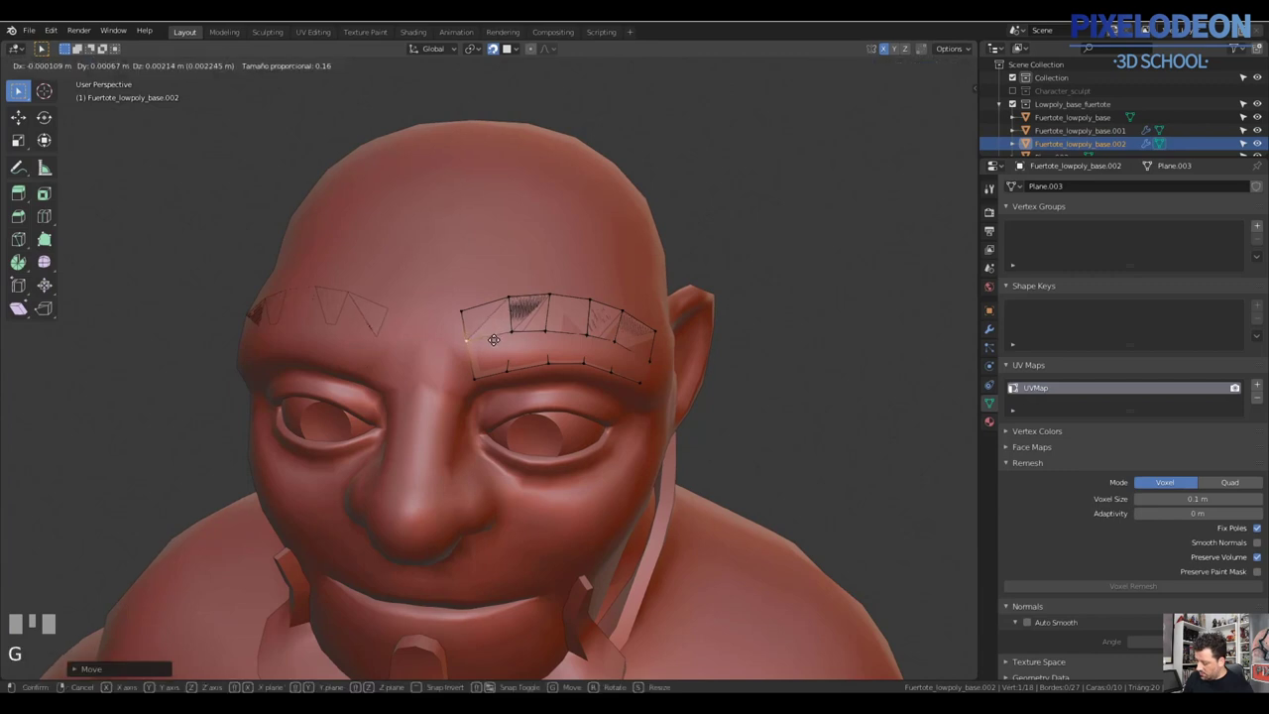
Drag the eyebrow strip vertices so they follow the brow ridge, toggling snapping
{"action": "left_click", "coordinate": [585, 319]}
{"action": "left_click_drag", "start_coordinate": [630, 301], "coordinate": [599, 355]}
{"action": "key", "text": "a"}
{"action": "left_click_drag", "start_coordinate": [598, 365], "coordinate": [610, 373]}
{"action": "key", "text": "shift+Tab"}
Snap and move the remaining brow vertices into place over both eyes
{"action": "left_click_drag", "start_coordinate": [625, 366], "coordinate": [621, 418]}
{"action": "right_click", "coordinate": [621, 419]}
{"action": "key", "text": "shift+Tab"}
{"action": "left_click_drag", "start_coordinate": [635, 396], "coordinate": [637, 389]}
{"action": "key", "text": "g"}
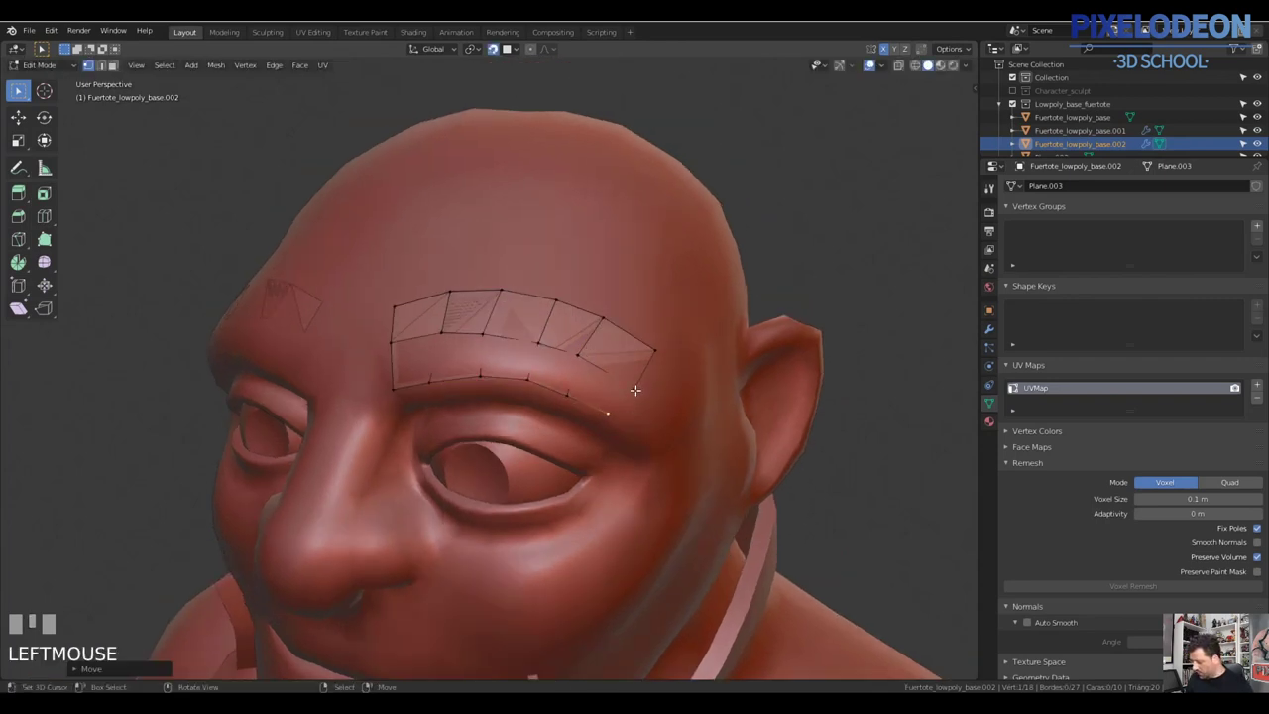
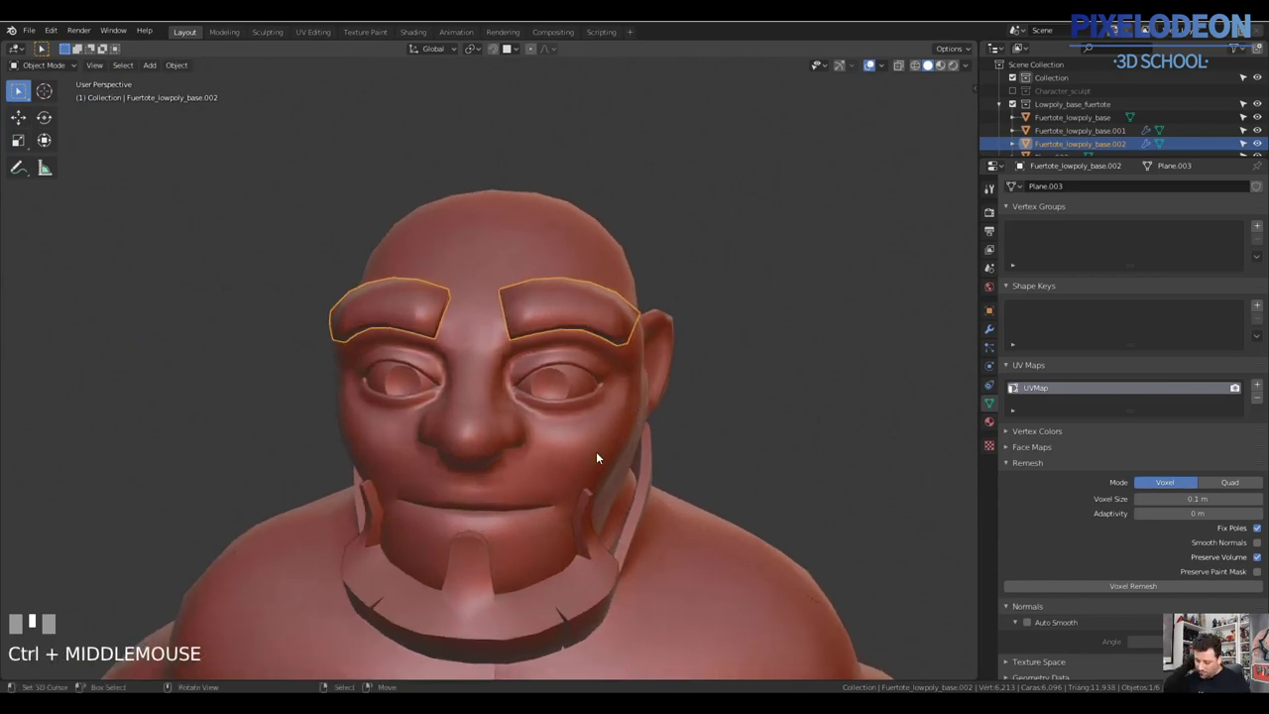
In Edit Mode add edge loops along the eyebrow strip, undoing misplaced cuts
{"action": "key", "text": "Tab"}
{"action": "key", "text": "ctrl+z"}
{"action": "middle_click", "coordinate": [602, 351]}
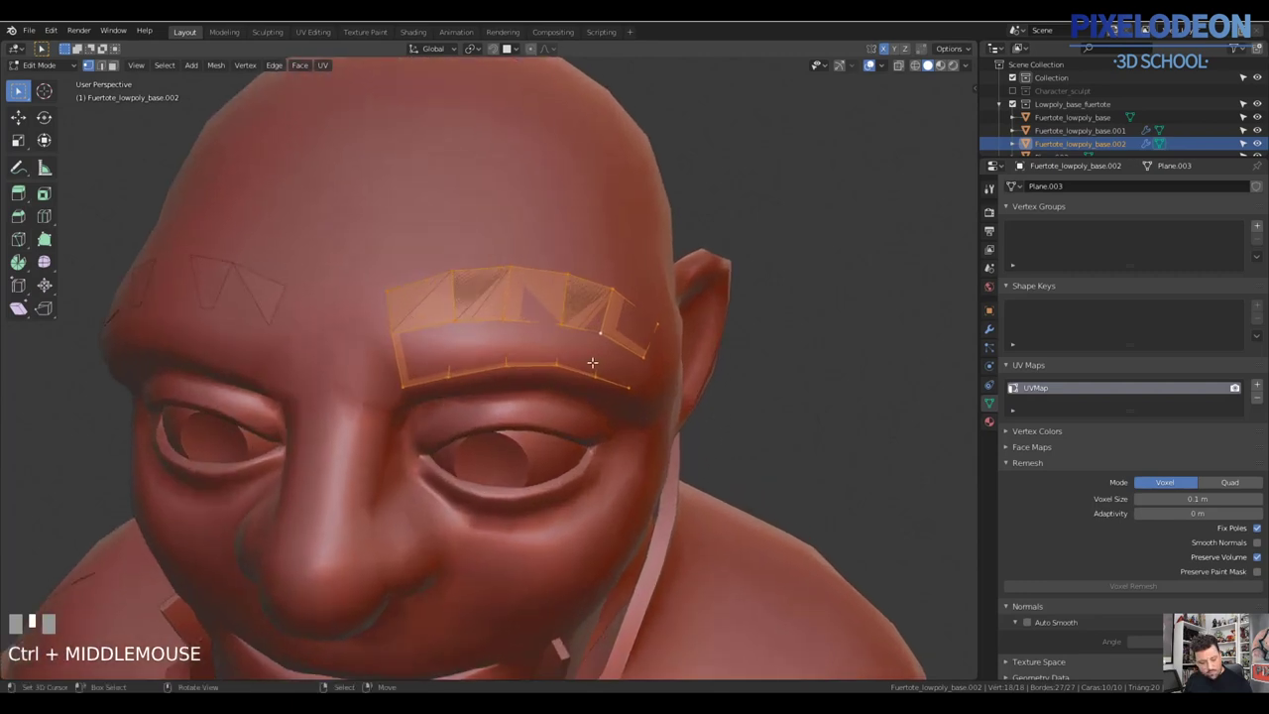
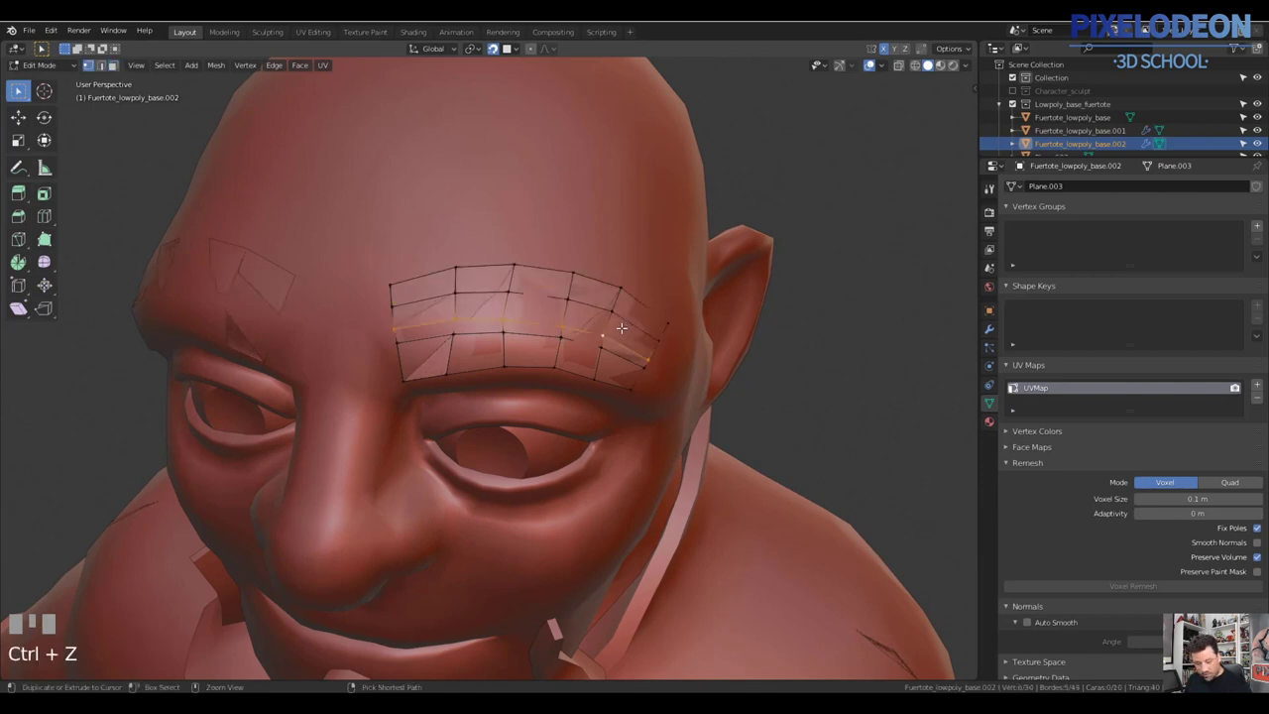
{"action": "key", "text": "ctrl+x"}
{"action": "key", "text": "ctrl+z"}
{"action": "key", "text": "2"}
{"action": "key", "text": "ctrl+x"}
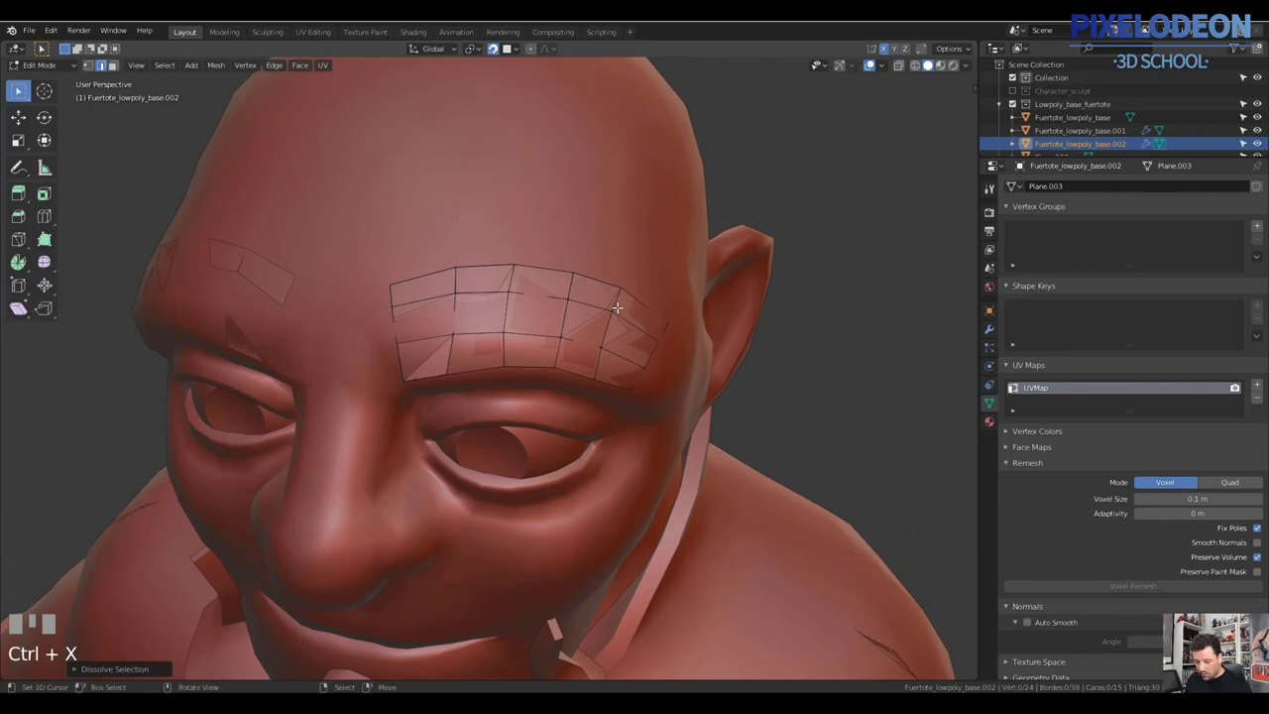
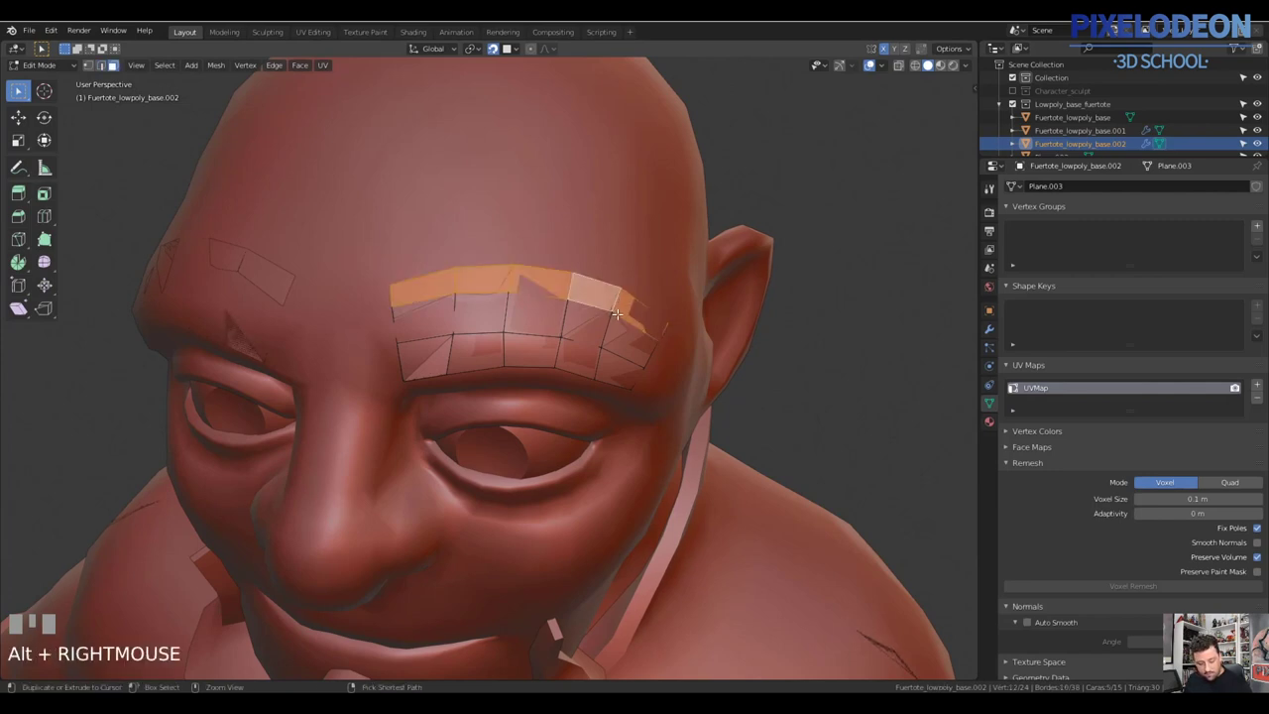
{"action": "key", "text": "ctrl+x"}
{"action": "key", "text": "ctrl+z"}
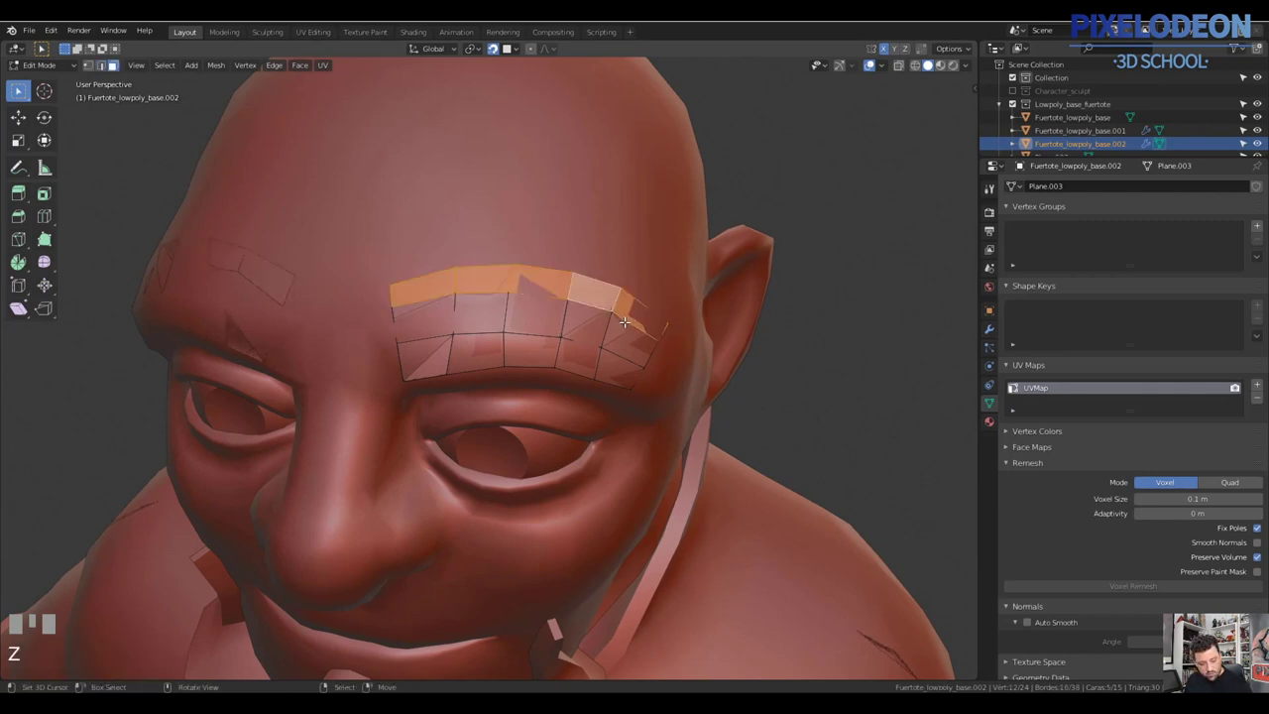
Delete a surplus row, select all eyebrow faces and start extruding them along normals
{"action": "key", "text": "3"}
{"action": "key", "text": "x"}
{"action": "left_click_drag", "start_coordinate": [651, 317], "coordinate": [659, 290]}
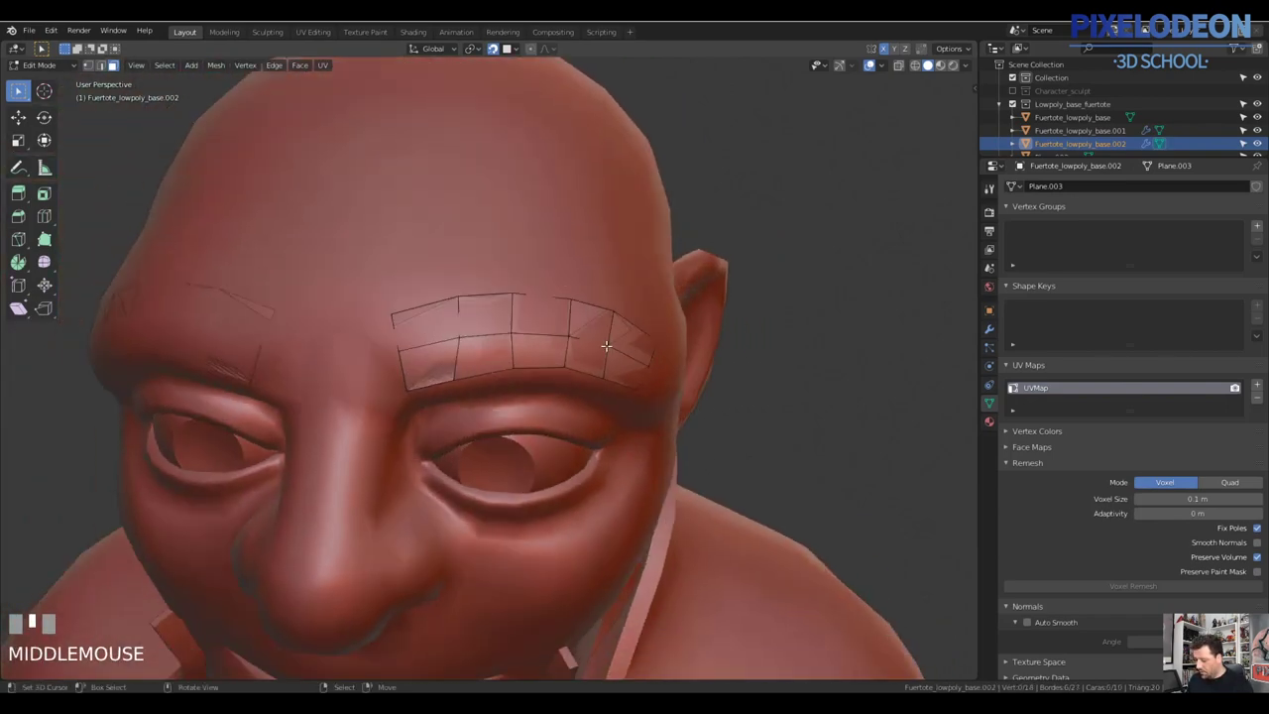
{"action": "key", "text": "a"}
{"action": "middle_click", "coordinate": [626, 338]}
{"action": "key", "text": "shift+Tab"}
{"action": "key", "text": "alt+e"}
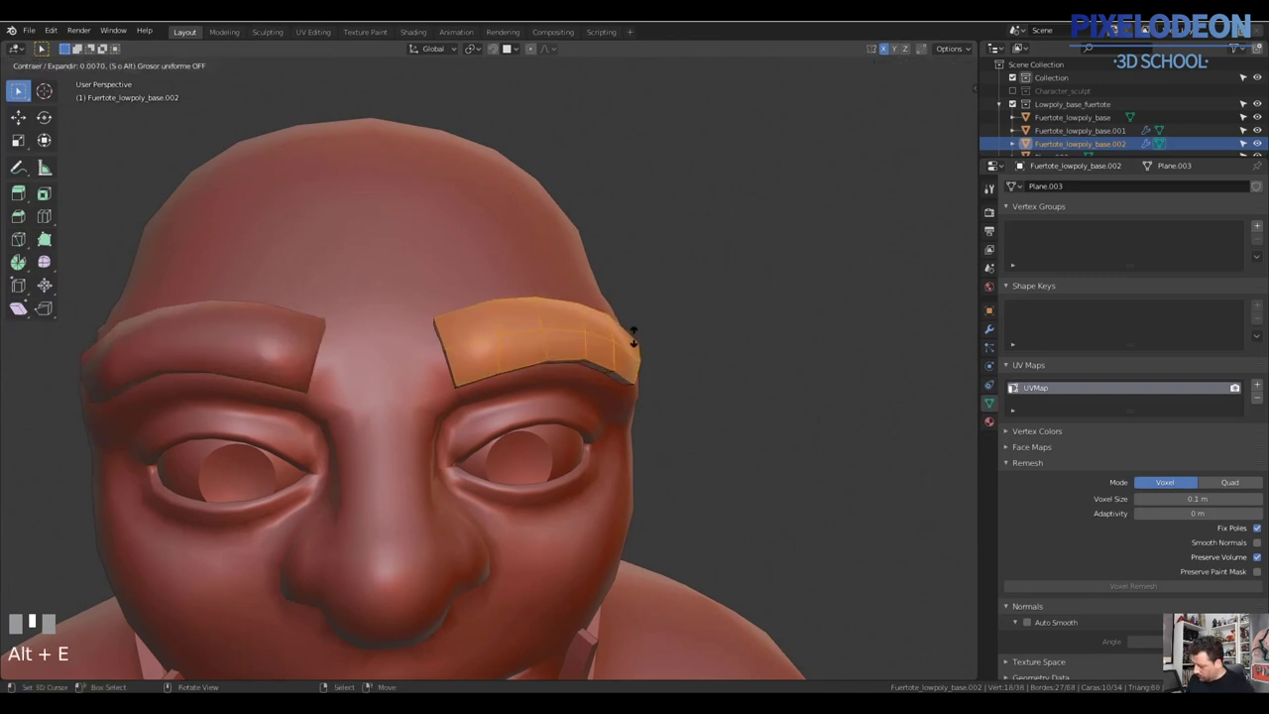
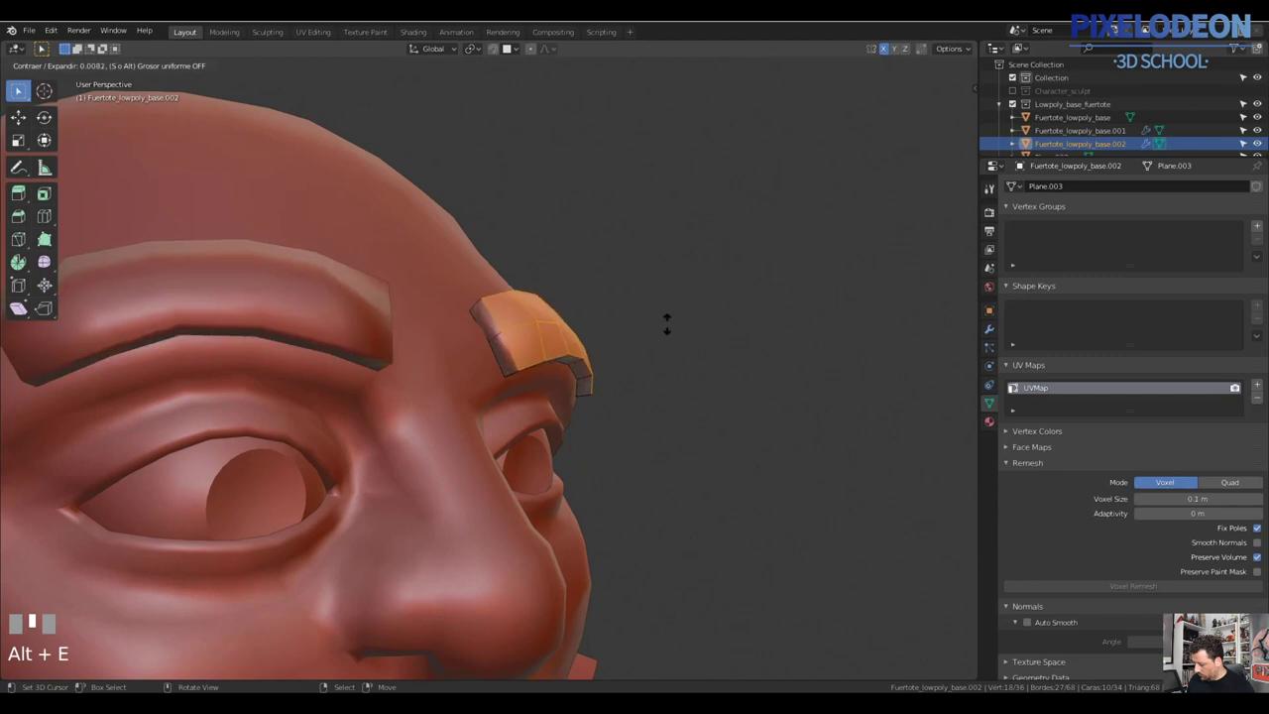
Confirm the extrude thickness and review the solid eyebrow blocks in Object Mode
{"action": "left_click", "coordinate": [662, 327]}
{"action": "left_click_drag", "start_coordinate": [640, 334], "coordinate": [699, 329]}
{"action": "key", "text": "Tab"}
{"action": "key", "text": "a"}
{"action": "right_click", "coordinate": [699, 329]}
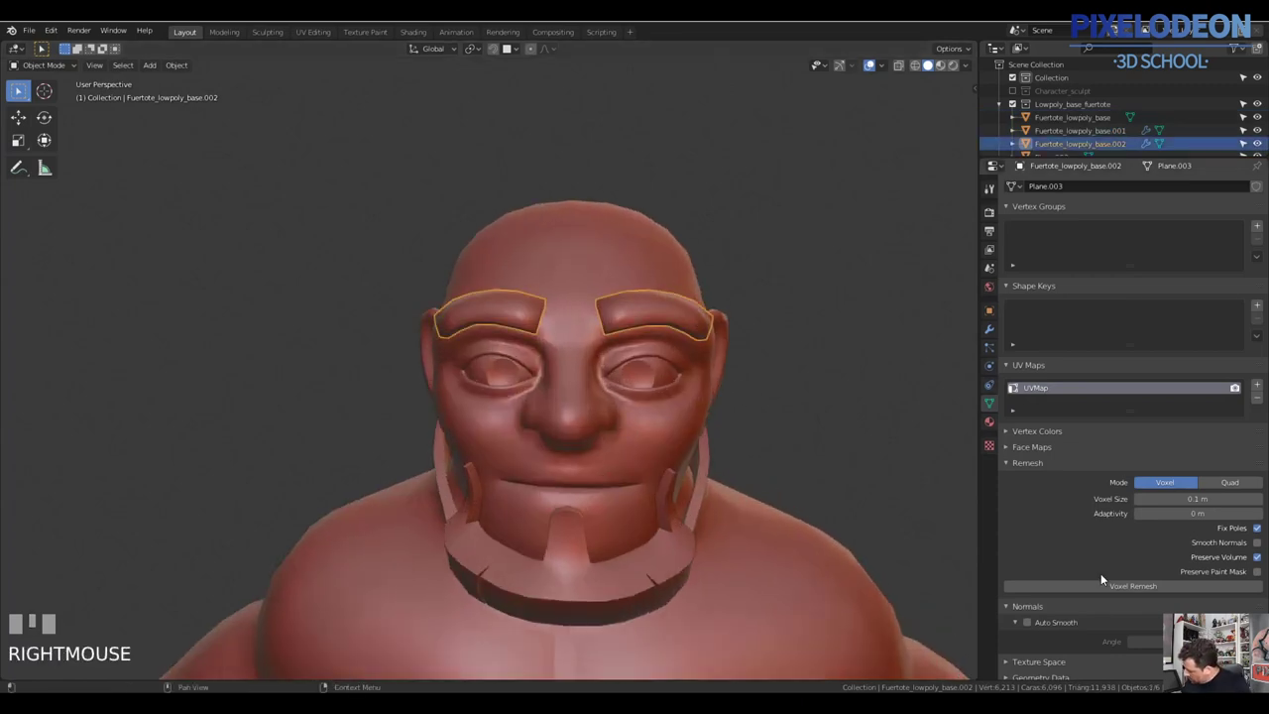
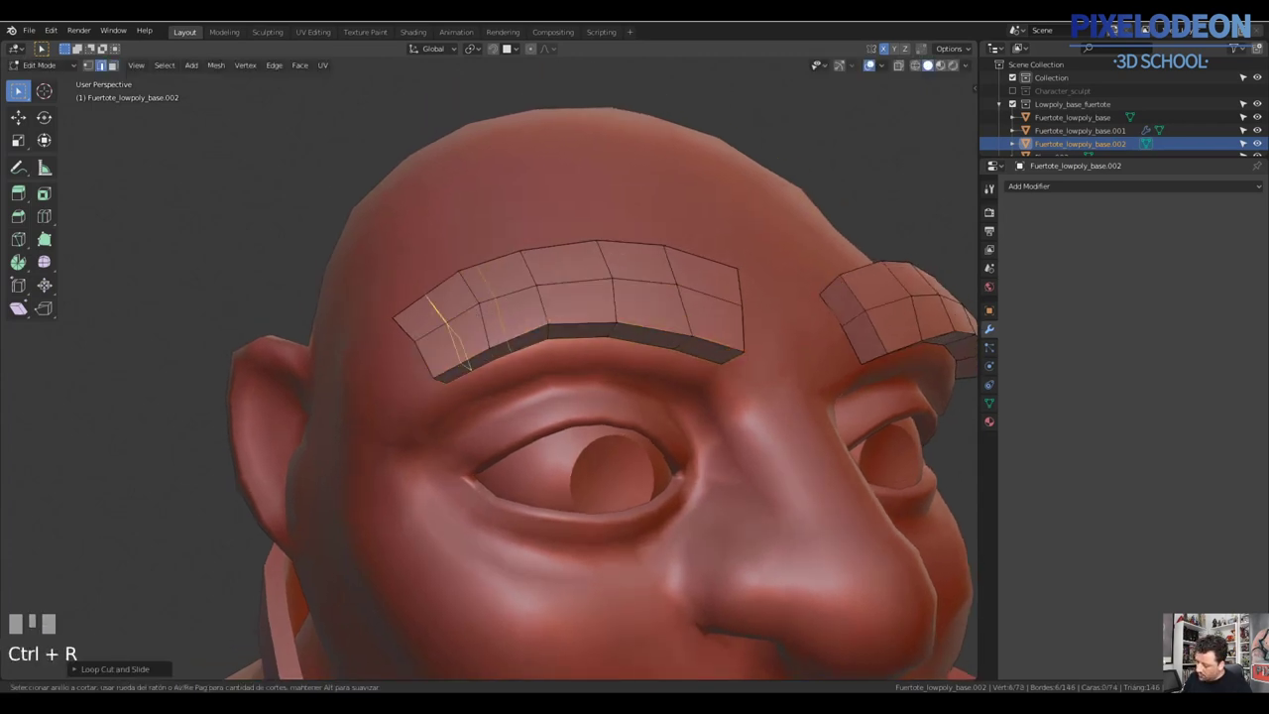
Select surplus edge loops on the eyebrow pieces and dissolve them with X
{"action": "left_click", "coordinate": [486, 308]}
{"action": "key", "text": "3"}
{"action": "right_click", "coordinate": [477, 300]}
{"action": "right_click", "coordinate": [499, 299]}
{"action": "key", "text": "x"}
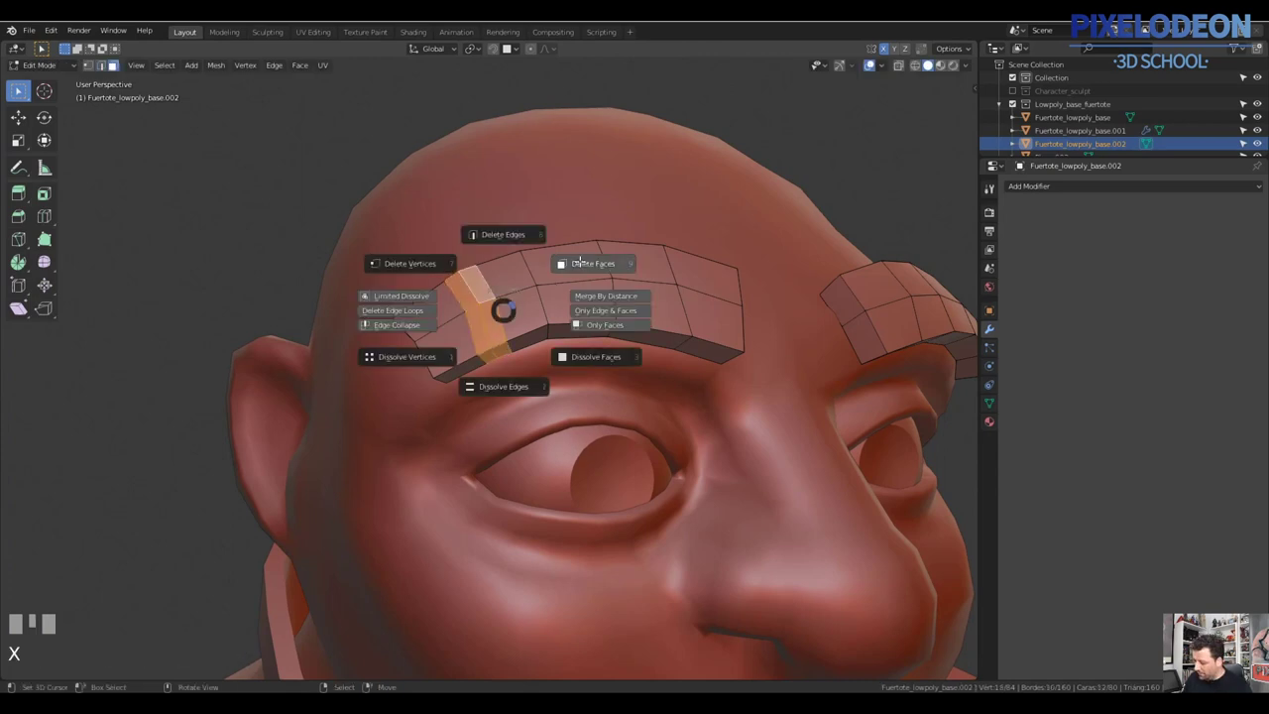
{"action": "left_click_drag", "start_coordinate": [485, 325], "coordinate": [457, 284]}
{"action": "key", "text": "2"}
{"action": "right_click", "coordinate": [457, 285]}
Fill the remaining open faces on the eyebrow blocks and orbit to check them
{"action": "left_click_drag", "start_coordinate": [491, 306], "coordinate": [456, 280]}
{"action": "key", "text": "f"}
{"action": "right_click", "coordinate": [456, 280]}
{"action": "key", "text": "f"}
{"action": "left_click_drag", "start_coordinate": [540, 338], "coordinate": [613, 333]}
Return to Object Mode and select the Fuertote_lowpoly_base head-and-body object
{"action": "key", "text": "Tab"}
{"action": "key", "text": "a"}
{"action": "right_click", "coordinate": [613, 333]}
{"action": "left_click_drag", "start_coordinate": [663, 346], "coordinate": [617, 337]}
{"action": "right_click", "coordinate": [617, 338]}
{"action": "middle_click", "coordinate": [599, 352]}
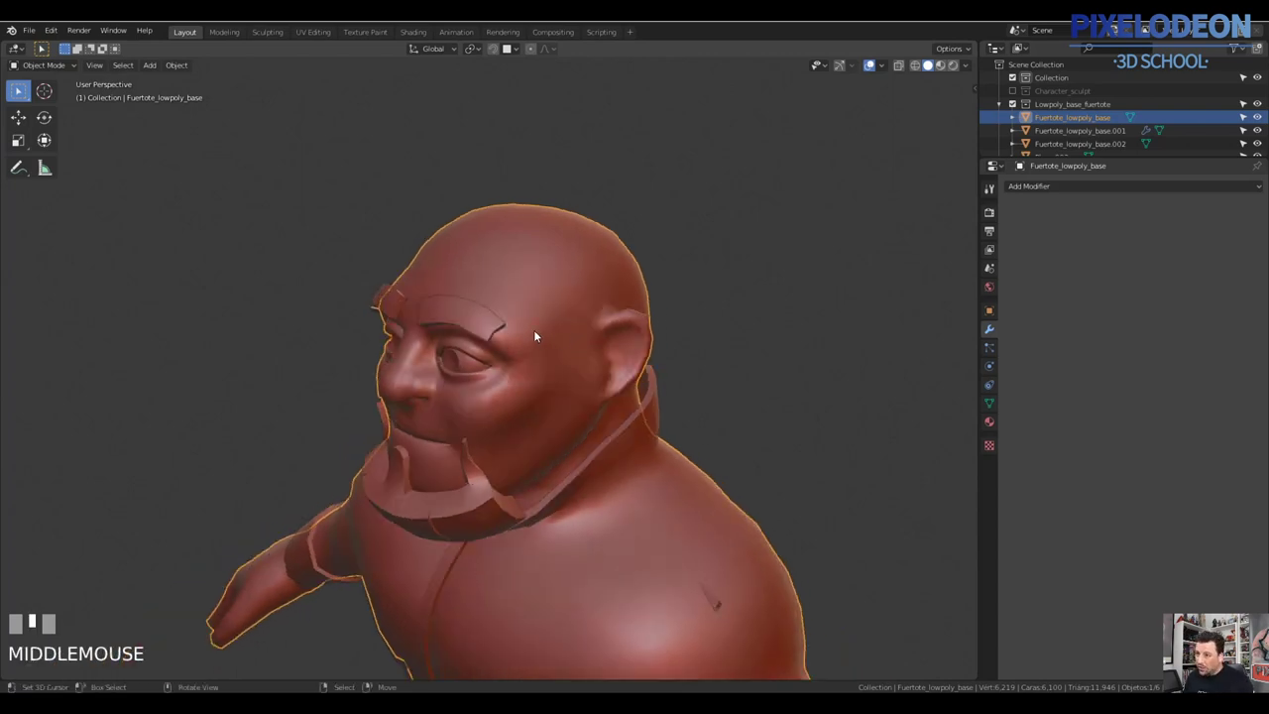
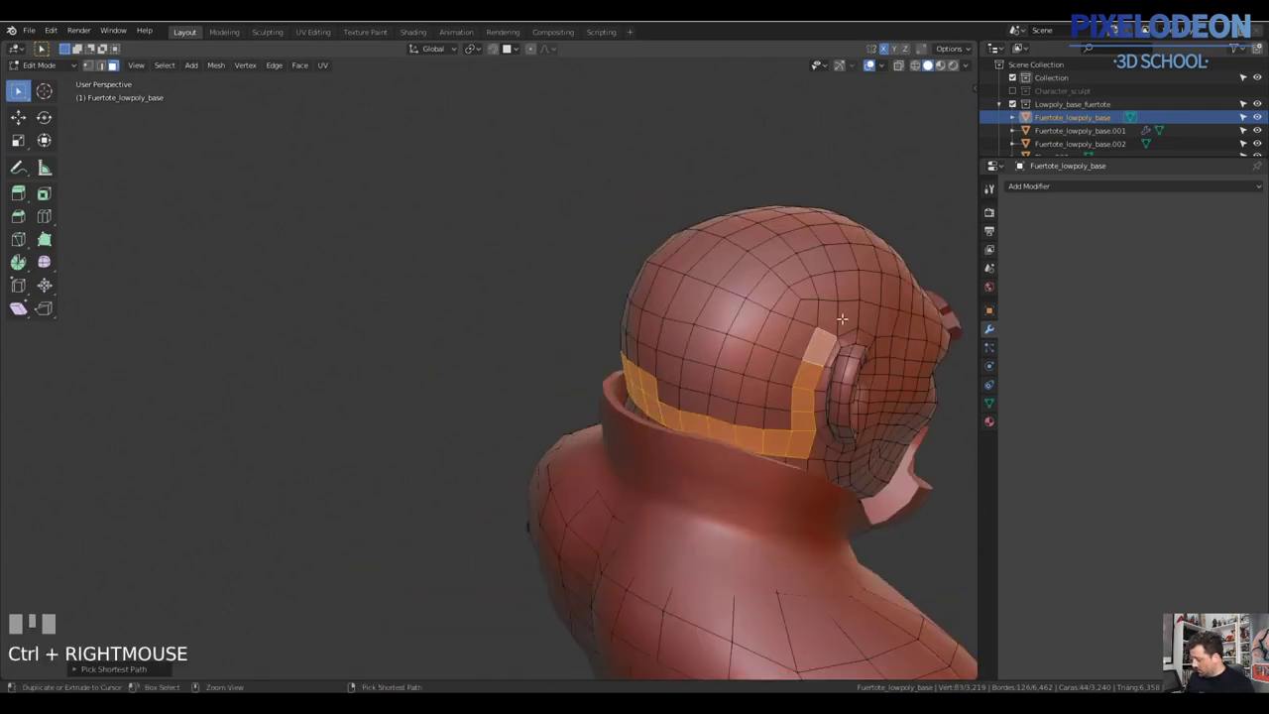
Extend the hairline face selection around both ears and across the back of the head
{"action": "right_click", "coordinate": [846, 318]}
{"action": "right_click", "coordinate": [882, 322]}
{"action": "left_click_drag", "start_coordinate": [840, 353], "coordinate": [800, 397]}
{"action": "right_click", "coordinate": [799, 397]}
{"action": "left_click_drag", "start_coordinate": [762, 397], "coordinate": [749, 433]}
{"action": "right_click", "coordinate": [748, 433]}
{"action": "left_click_drag", "start_coordinate": [786, 424], "coordinate": [753, 416]}
{"action": "right_click", "coordinate": [754, 415]}
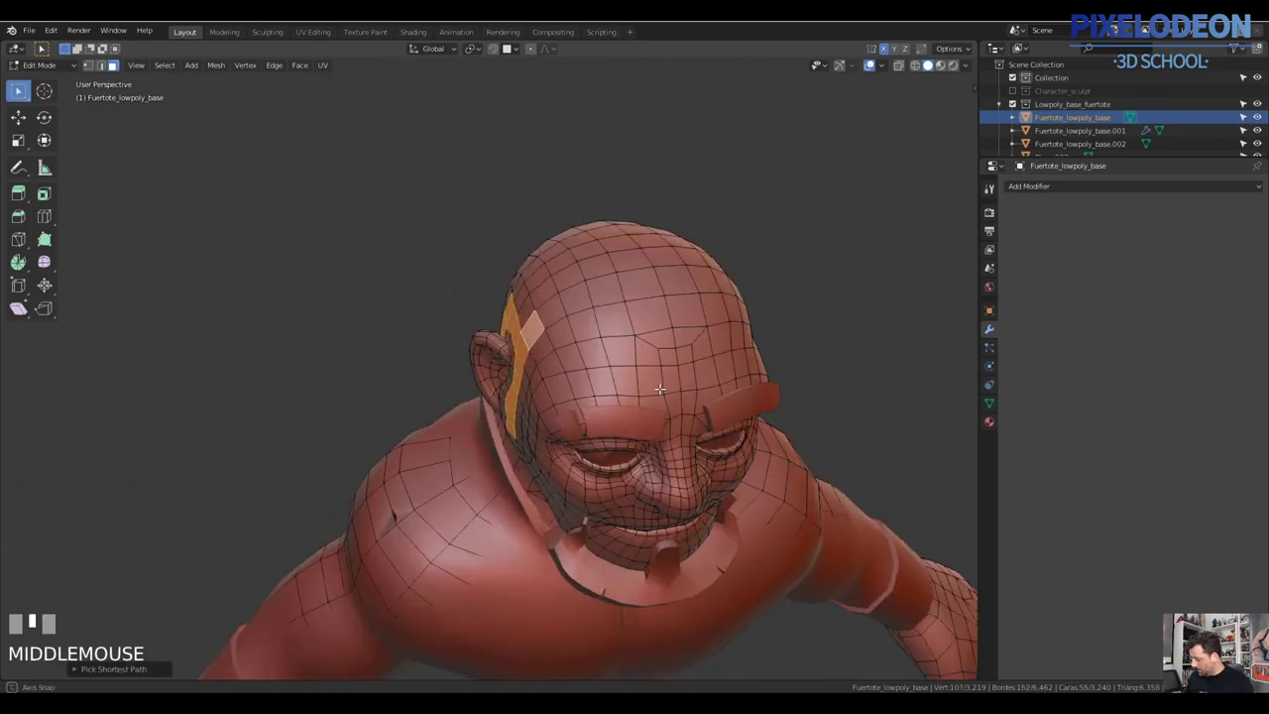
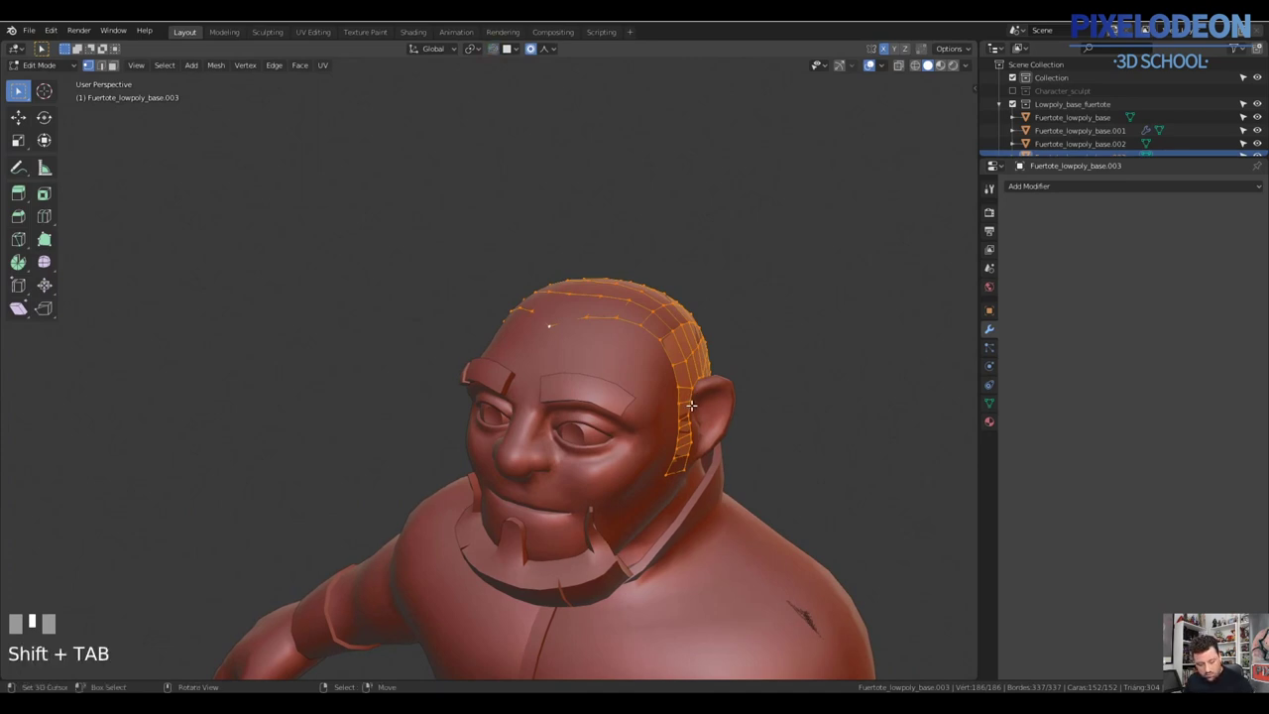
Leave the hair strip, select the eyebrow blocks object and enter Edit Mode on it
{"action": "key", "text": "o"}
{"action": "left_click_drag", "start_coordinate": [678, 395], "coordinate": [582, 359]}
{"action": "key", "text": "shift+n"}
{"action": "key", "text": "alt+e"}
{"action": "key", "text": "Escape"}
{"action": "key", "text": "Tab"}
{"action": "right_click", "coordinate": [581, 359]}
{"action": "key", "text": "Tab"}
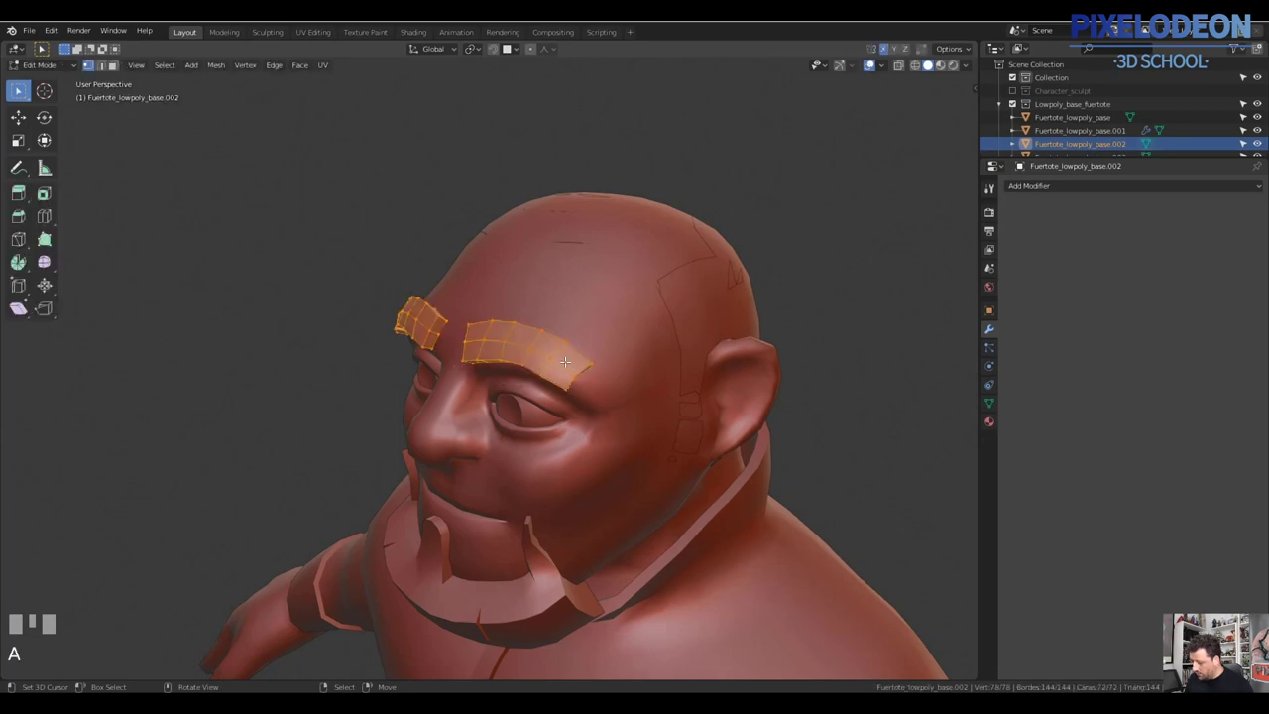
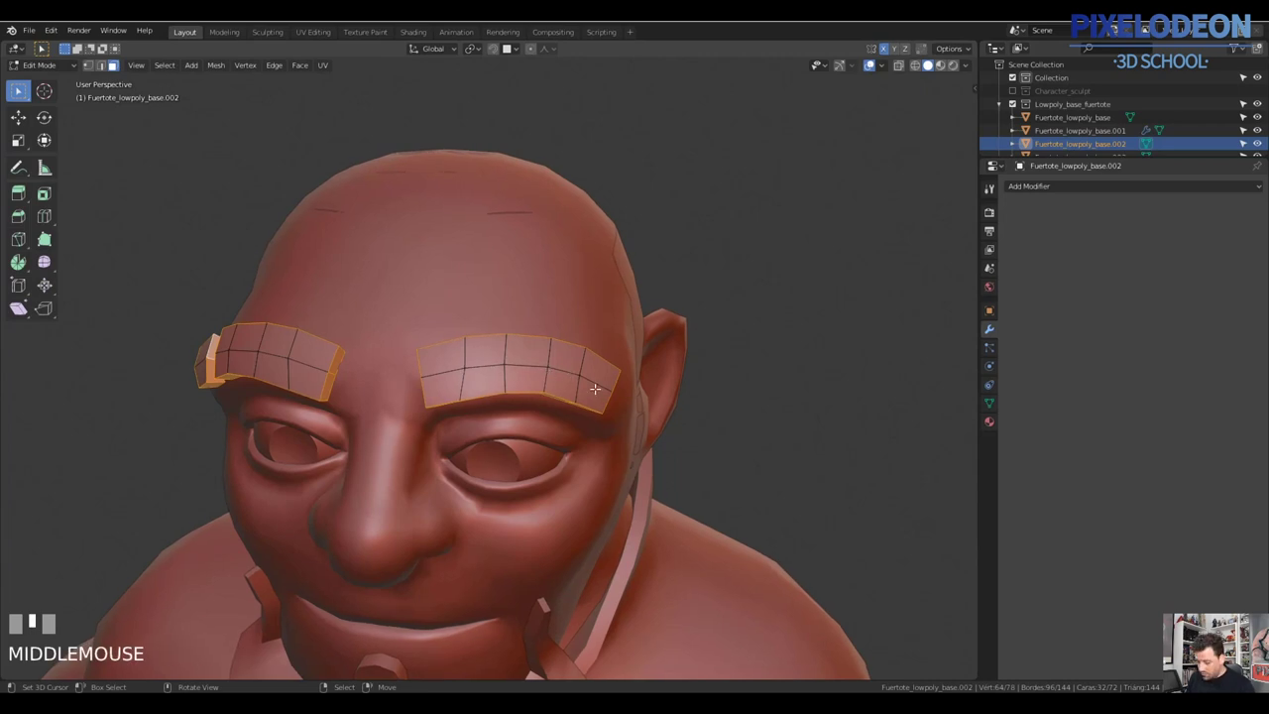
Extrude the eyebrow faces to give both brow pieces thickness
{"action": "key", "text": "c"}
{"action": "right_click", "coordinate": [421, 382]}
{"action": "middle_click", "coordinate": [489, 407]}
{"action": "key", "text": "c"}
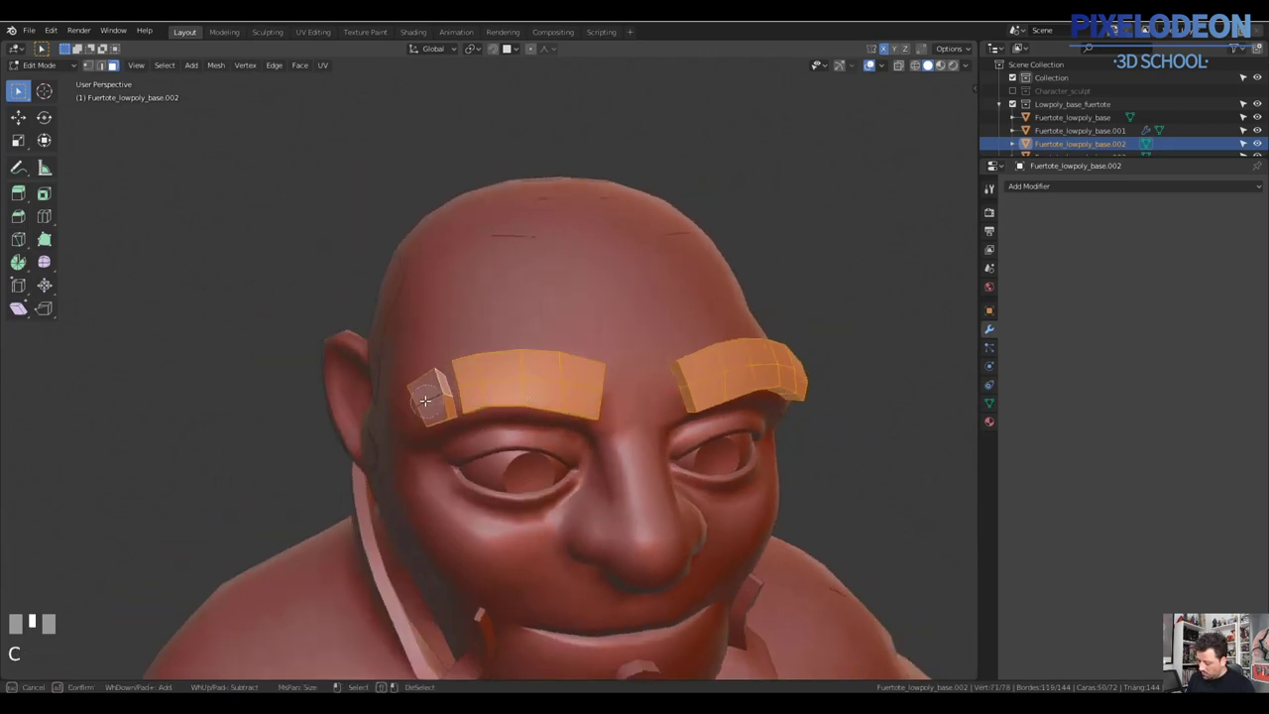
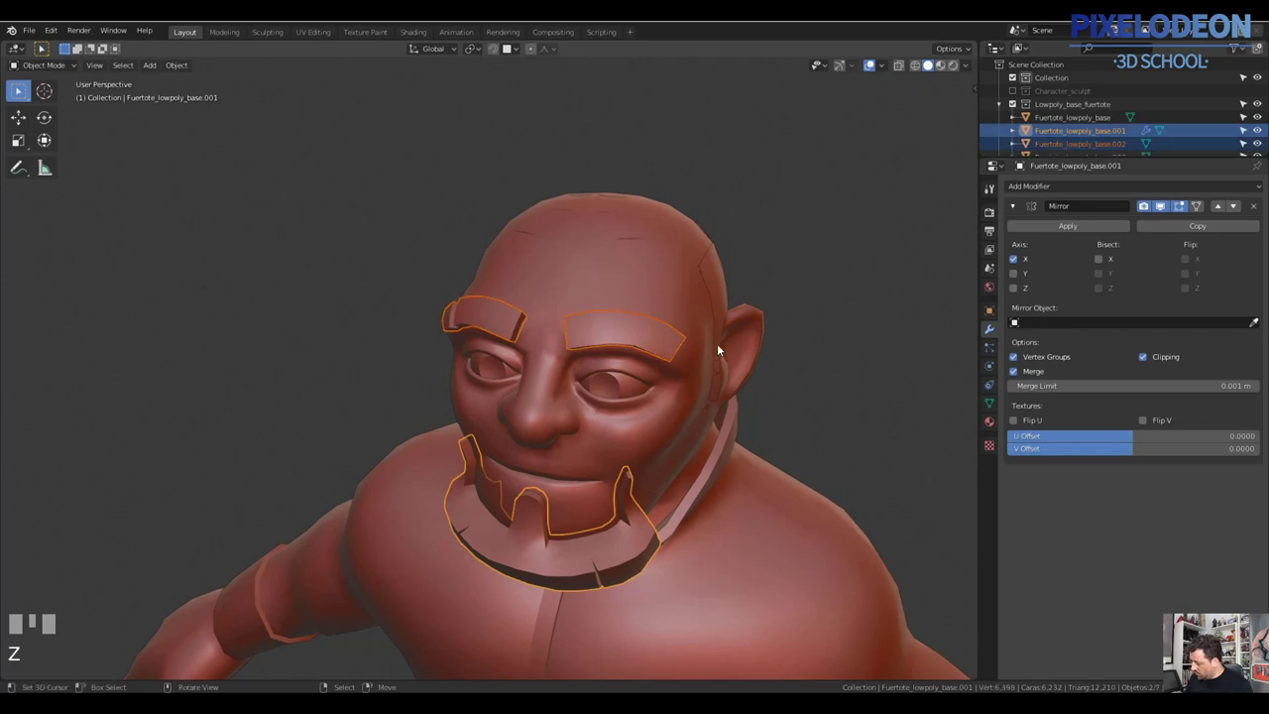
Select the beard piece and join it so its mirrored geometry becomes permanent
{"action": "right_click", "coordinate": [666, 347]}
{"action": "right_click", "coordinate": [639, 526]}
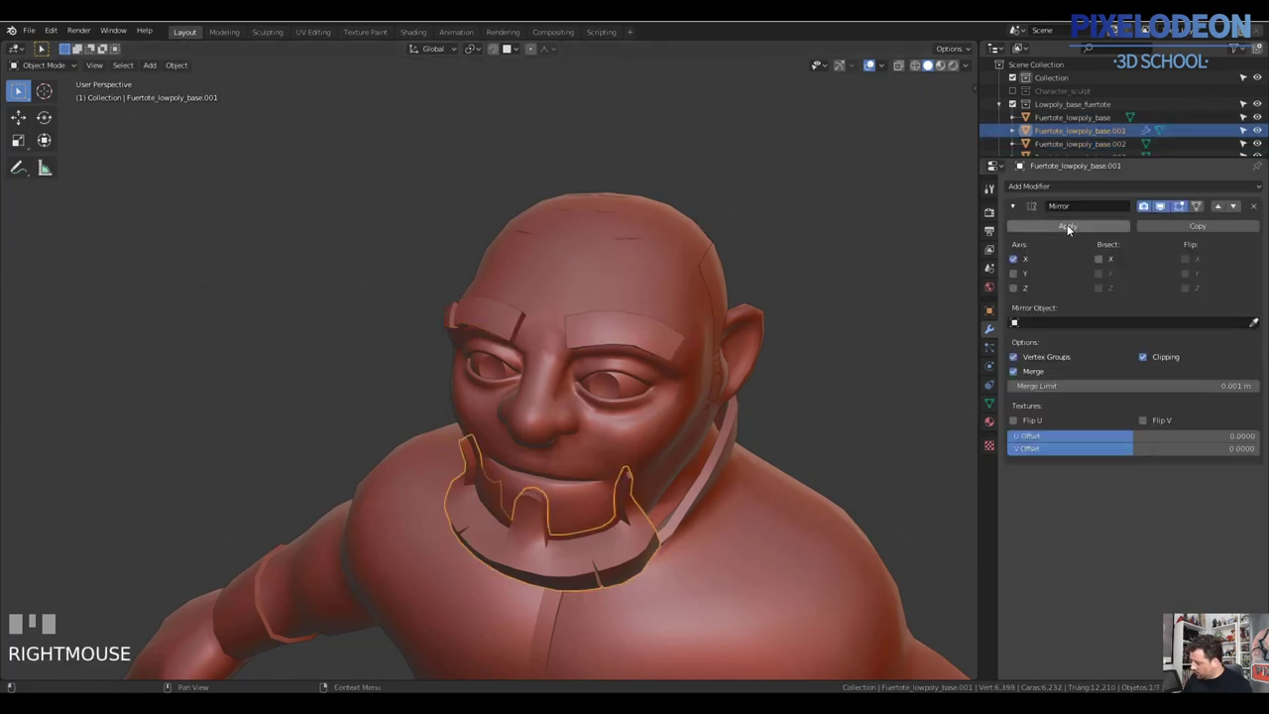
{"action": "left_click_drag", "start_coordinate": [1062, 234], "coordinate": [638, 348]}
{"action": "left_click_drag", "start_coordinate": [639, 348], "coordinate": [629, 427]}
{"action": "right_click", "coordinate": [636, 519]}
{"action": "key", "text": "ctrl+j"}
Select the hair-cap mesh (Fuertote_lowpoly_base.003) ready to edit its side band
{"action": "left_click_drag", "start_coordinate": [684, 434], "coordinate": [745, 315]}
{"action": "right_click", "coordinate": [745, 315]}
{"action": "right_click", "coordinate": [748, 313]}
{"action": "left_click_drag", "start_coordinate": [726, 333], "coordinate": [658, 349]}
Edit the hair strip and bring up the extrude options to thicken the whole band
{"action": "key", "text": "Tab"}
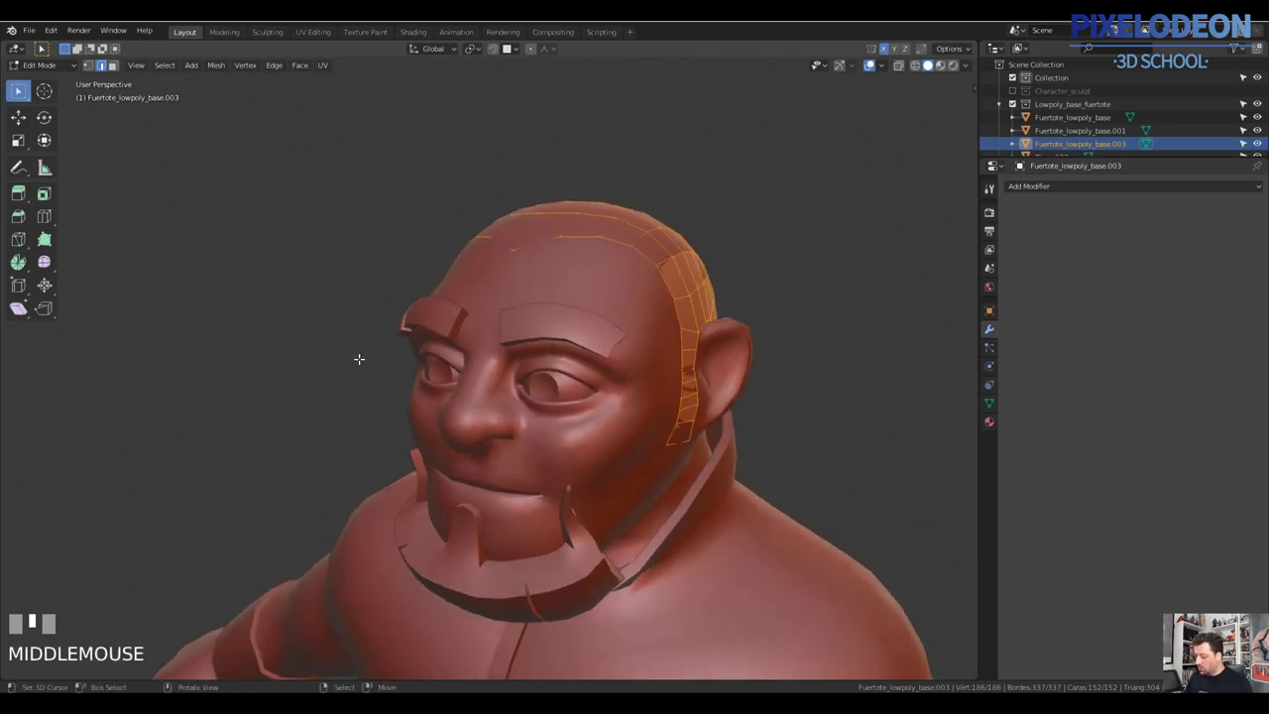
{"action": "middle_click", "coordinate": [719, 328]}
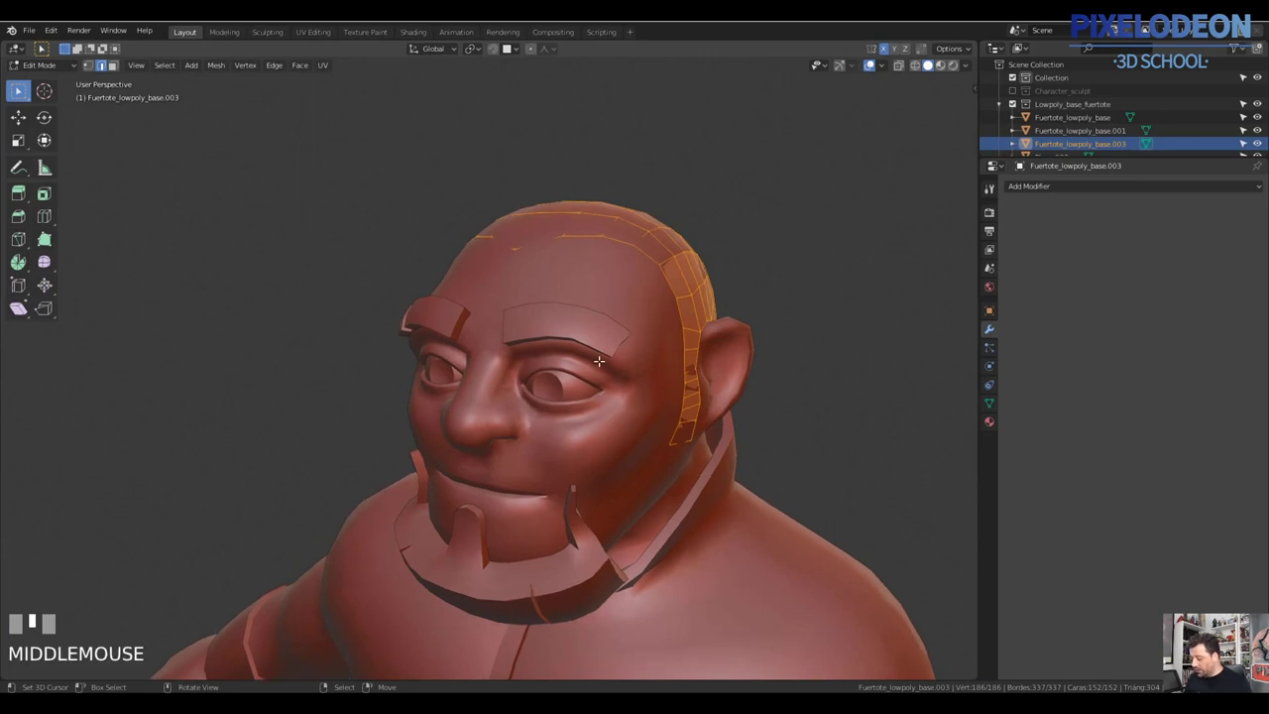
{"action": "left_click_drag", "start_coordinate": [665, 336], "coordinate": [648, 356]}
{"action": "middle_click", "coordinate": [672, 364]}
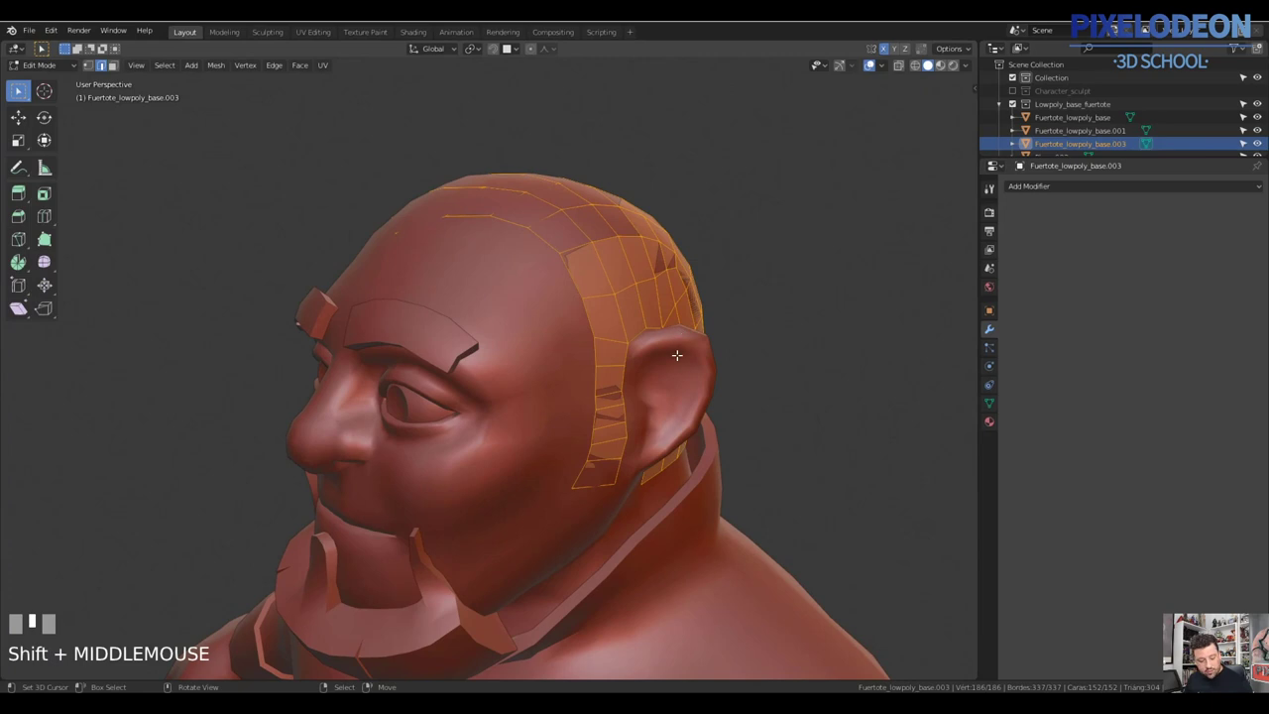
{"action": "key", "text": "alt+e"}
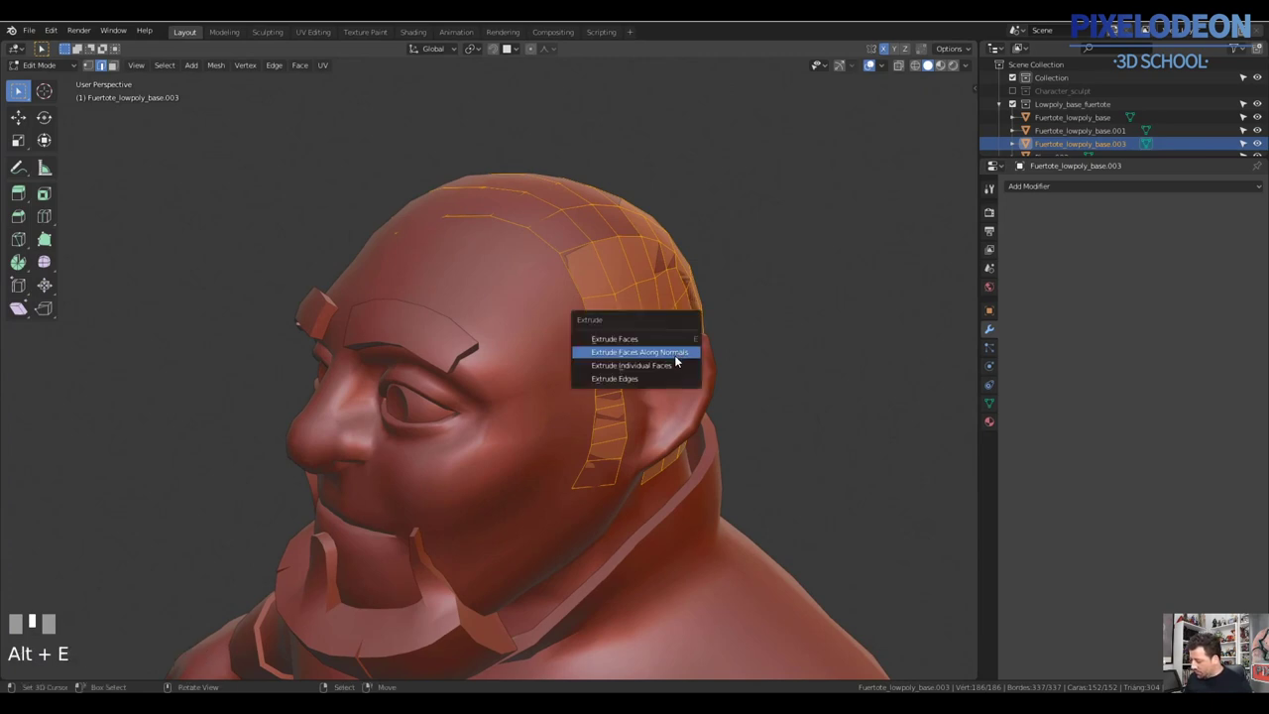
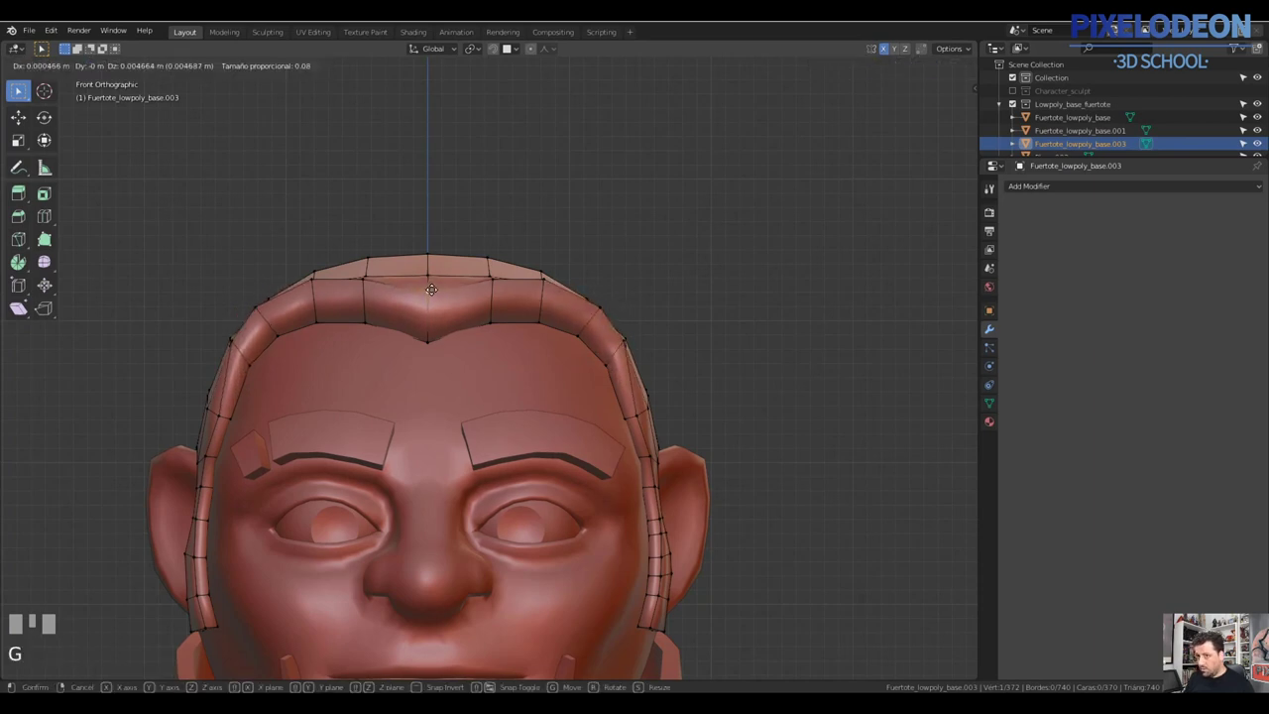
Pick the top centre hair vertices and start nudging them into a cap shape
{"action": "right_click", "coordinate": [439, 278]}
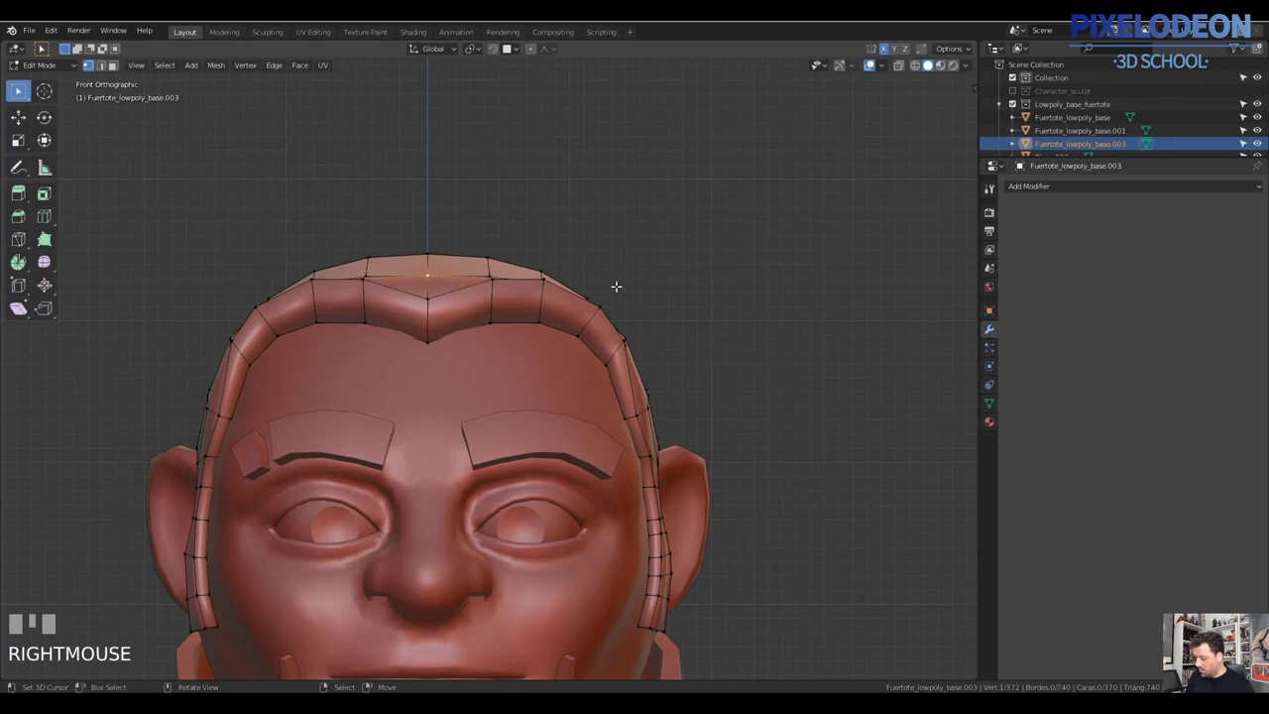
{"action": "right_click", "coordinate": [640, 414]}
{"action": "key", "text": "g"}
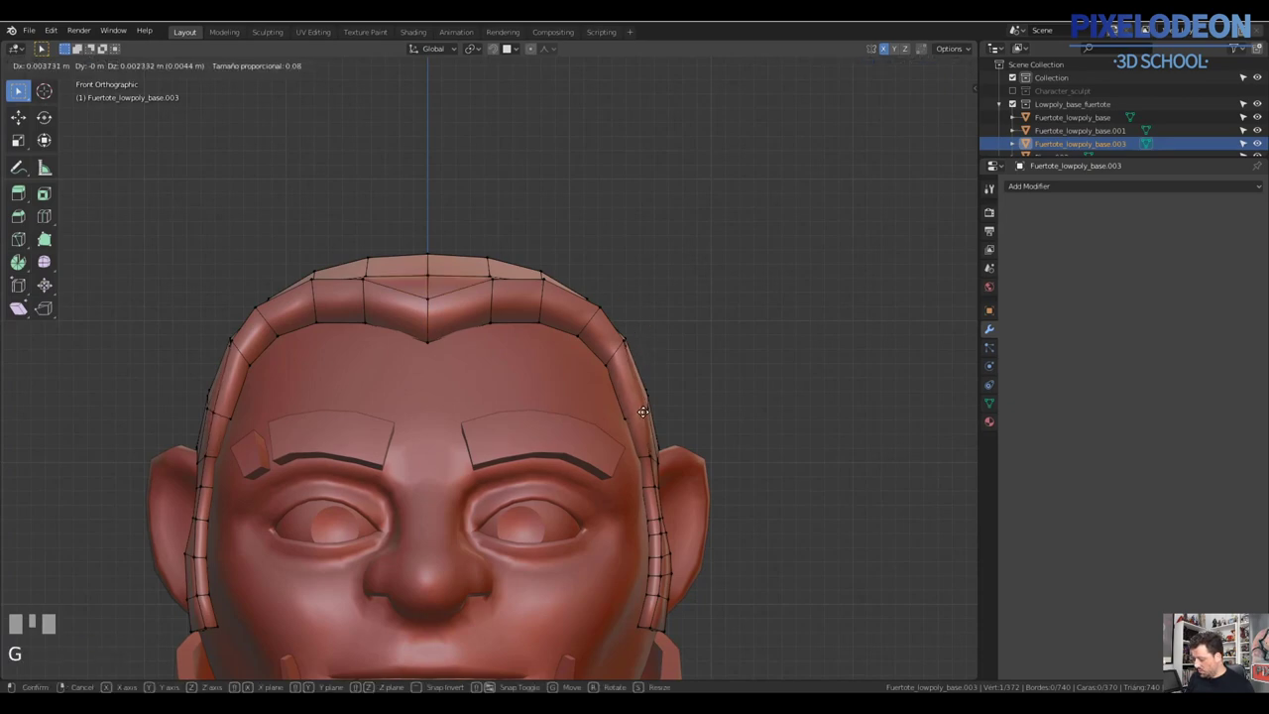
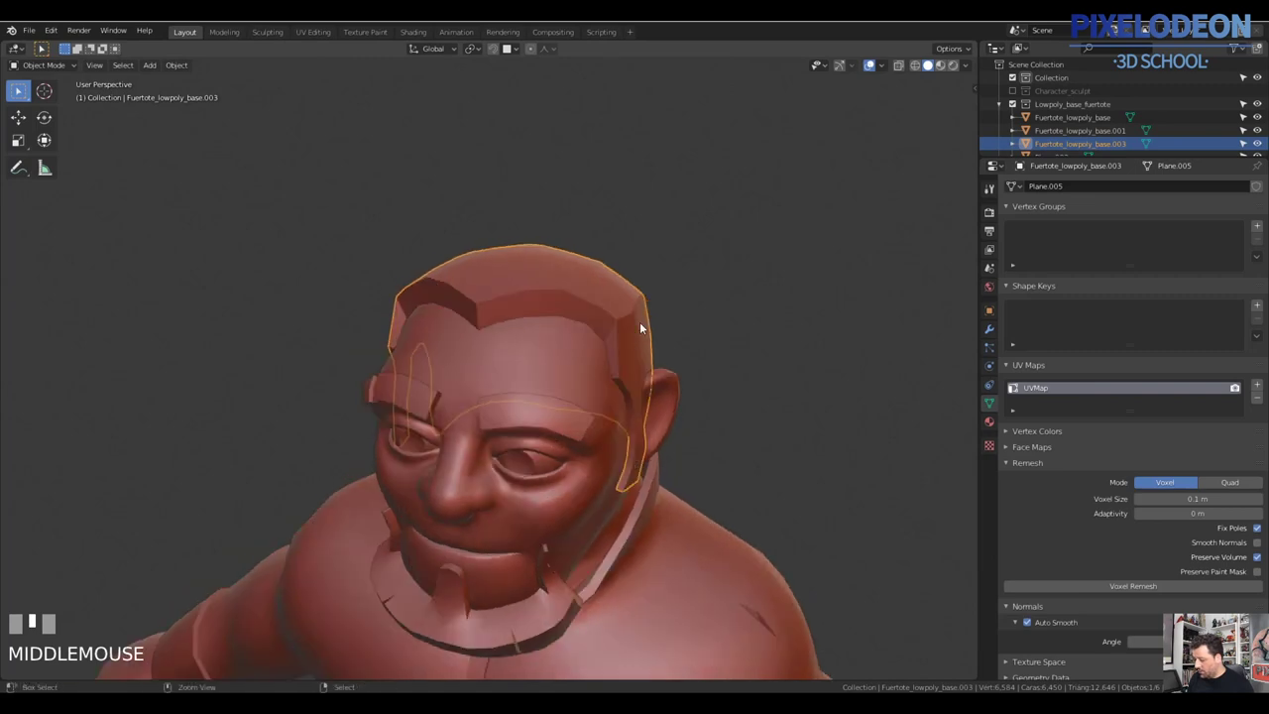
Leave edit mode so the solid hair cap returns to Object Mode
{"action": "key", "text": "Tab"}
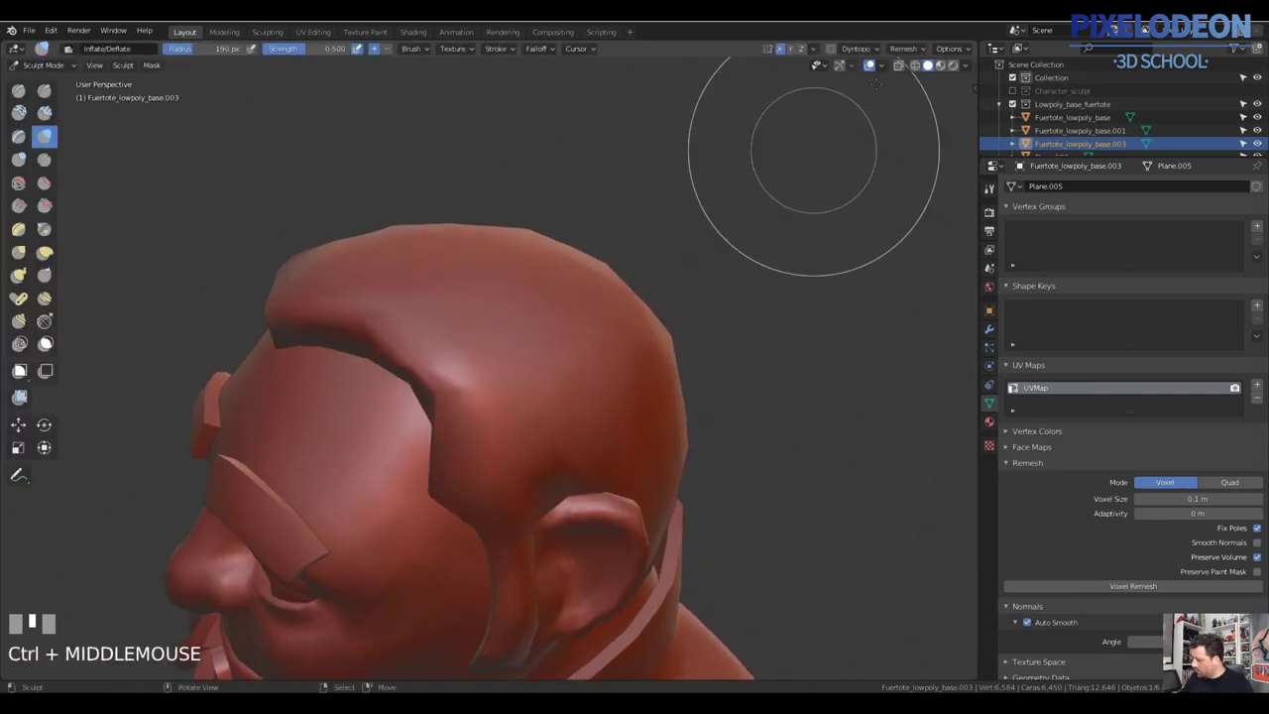
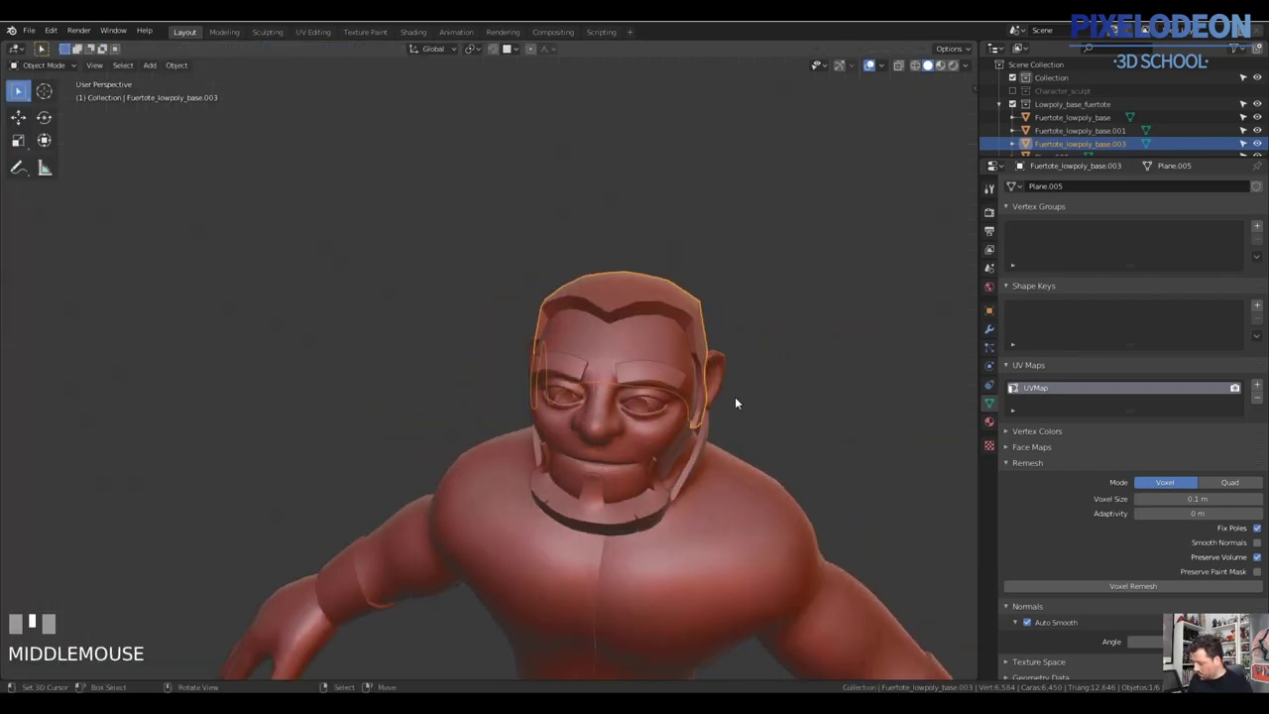
From the front view, select the hair cap together with the brow and beard pieces
{"action": "key", "text": "a"}
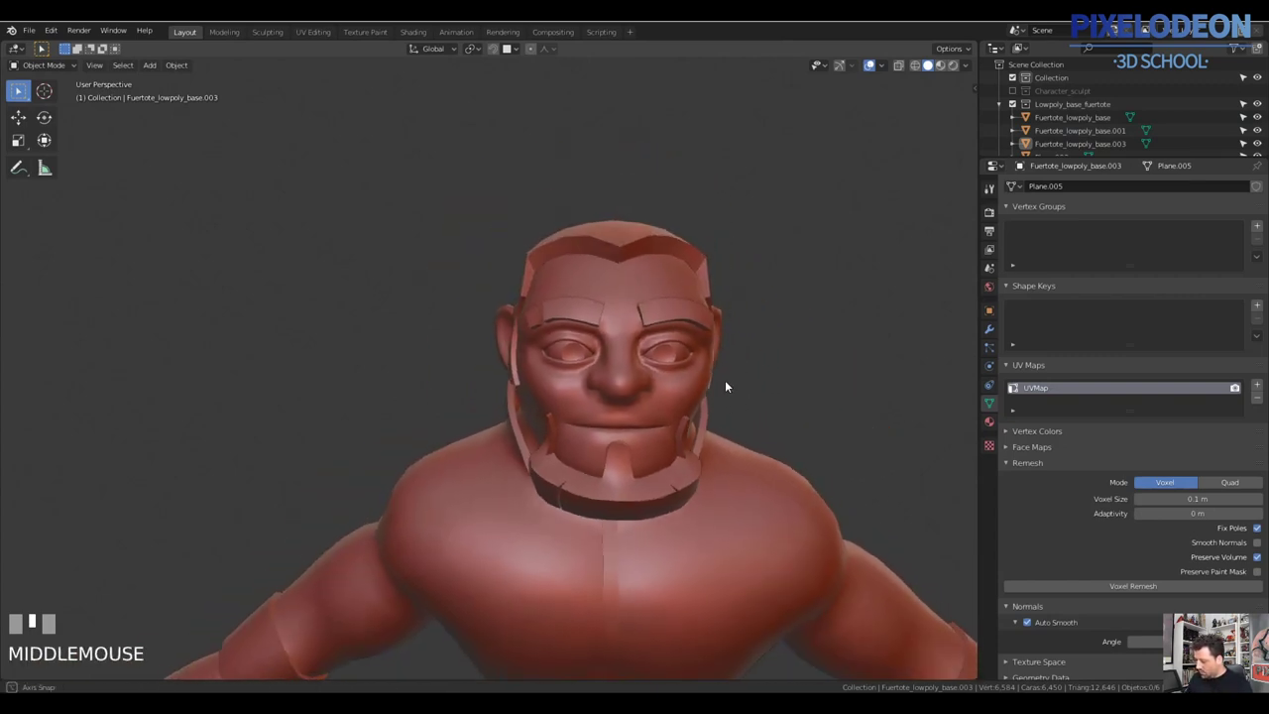
{"action": "key", "text": "alt+q"}
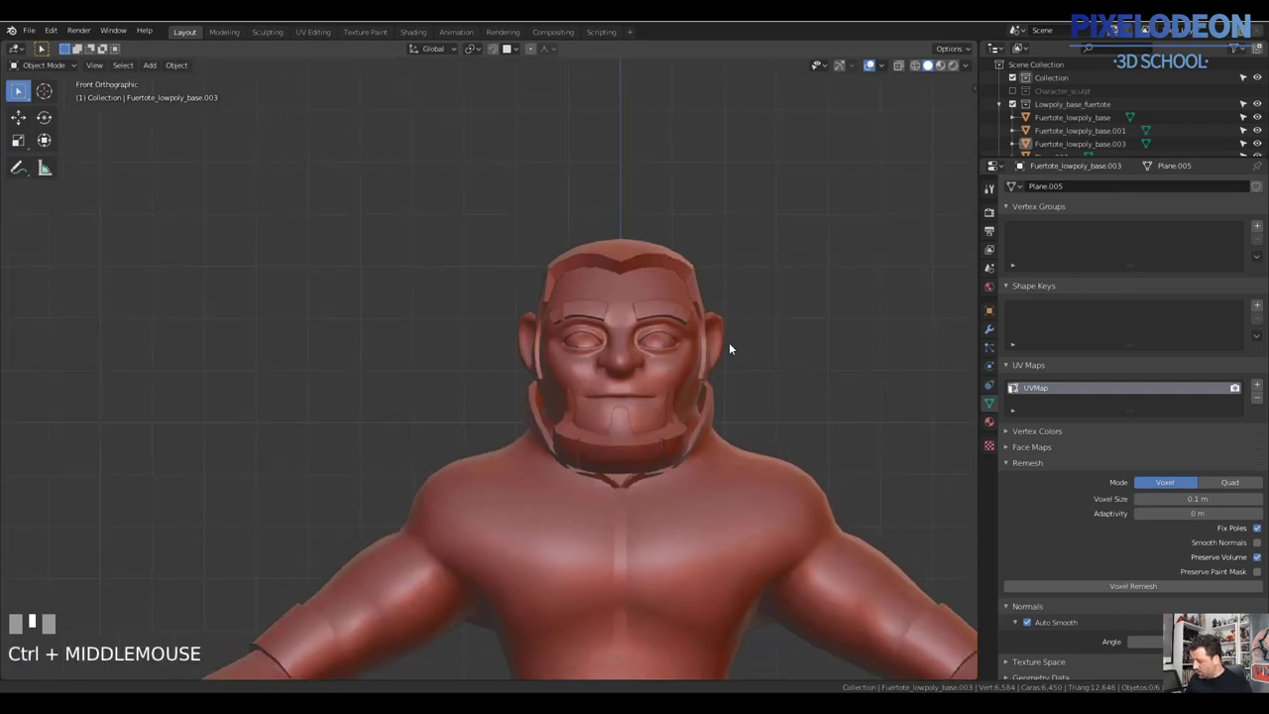
{"action": "right_click", "coordinate": [662, 260]}
{"action": "left_click_drag", "start_coordinate": [998, 327], "coordinate": [1094, 289]}
{"action": "right_click", "coordinate": [679, 311]}
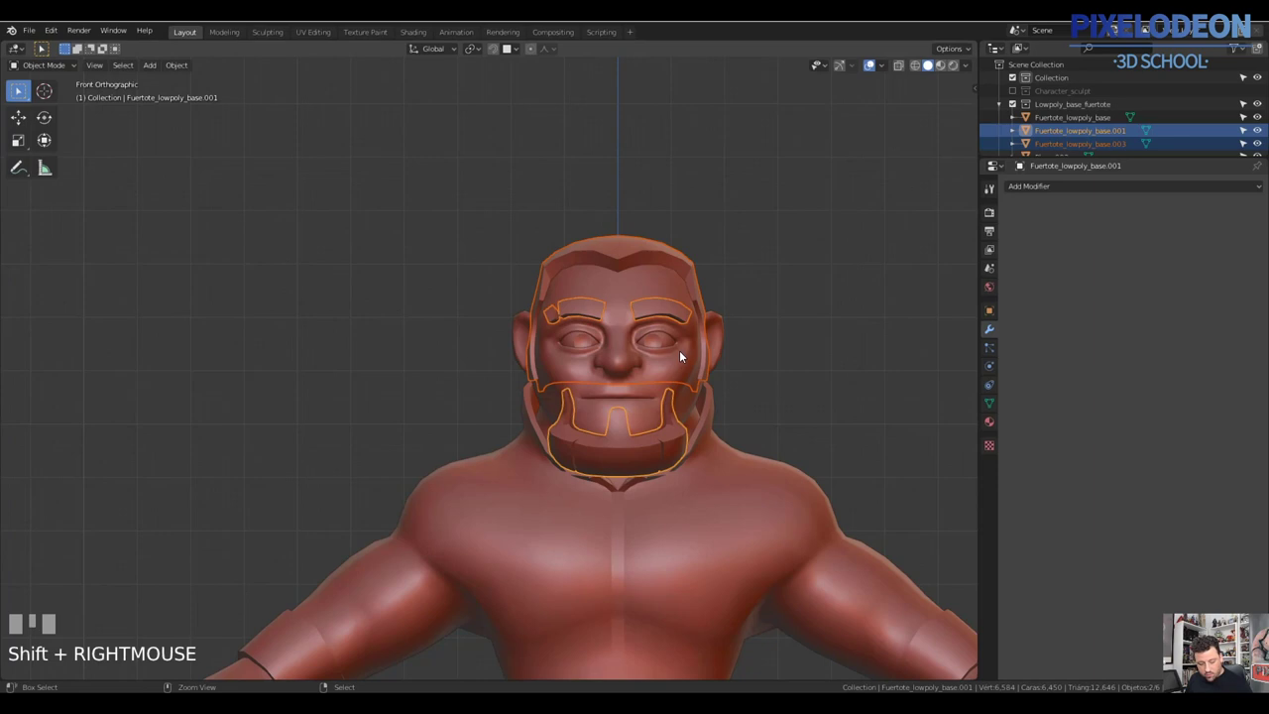
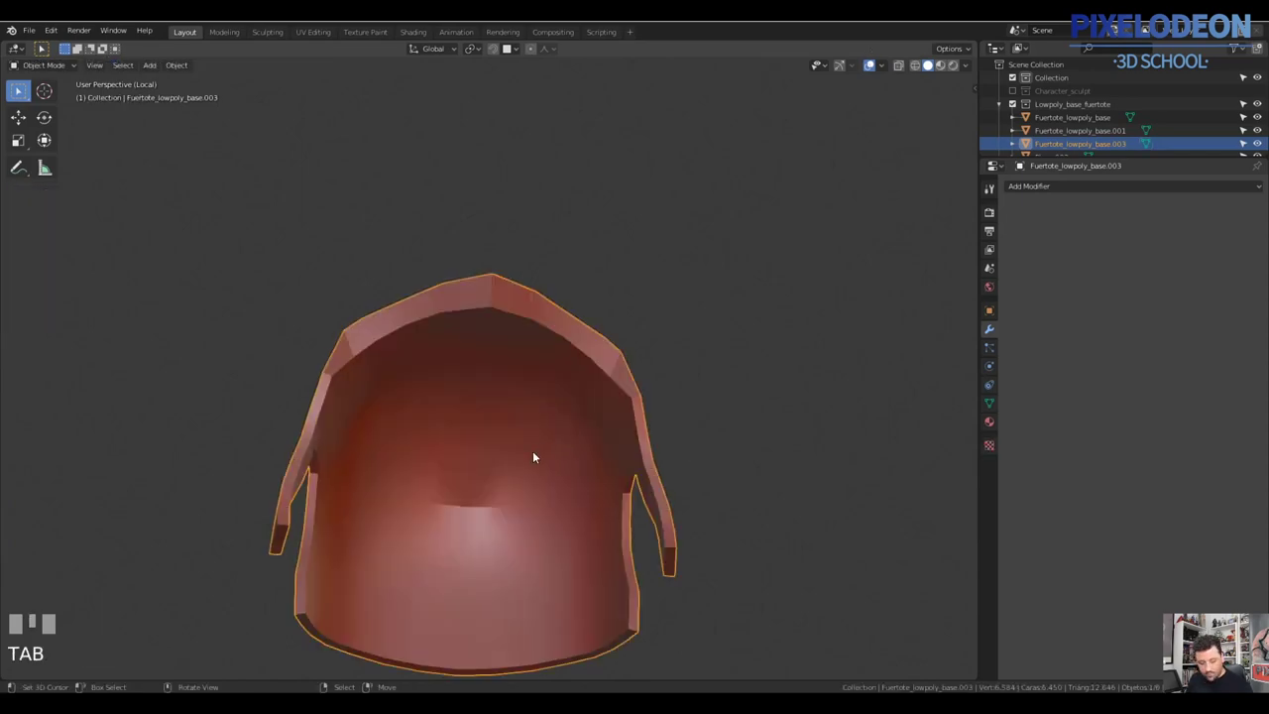
{"action": "key", "text": "\\"}
{"action": "left_click_drag", "start_coordinate": [542, 450], "coordinate": [738, 363]}
{"action": "key", "text": "z"}
{"action": "key", "text": "z"}
{"action": "key", "text": "Tab"}
{"action": "key", "text": "x"}
{"action": "key", "text": "Escape"}
{"action": "left_click_drag", "start_coordinate": [616, 280], "coordinate": [655, 404]}
{"action": "key", "text": "z"}
{"action": "key", "text": "z"}
{"action": "key", "text": "alt+s"}
{"action": "left_click", "coordinate": [656, 403]}
{"action": "left_click_drag", "start_coordinate": [620, 355], "coordinate": [593, 388]}
{"action": "key", "text": "x"}
{"action": "key", "text": "Tab"}
{"action": "right_click", "coordinate": [593, 388]}
{"action": "key", "text": "ctrl+j"}
{"action": "left_click_drag", "start_coordinate": [644, 403], "coordinate": [644, 401]}
{"action": "key", "text": "a"}
{"action": "key", "text": "alt+q"}
{"action": "key", "text": "shift+c"}
{"action": "key", "text": "shift+a"}
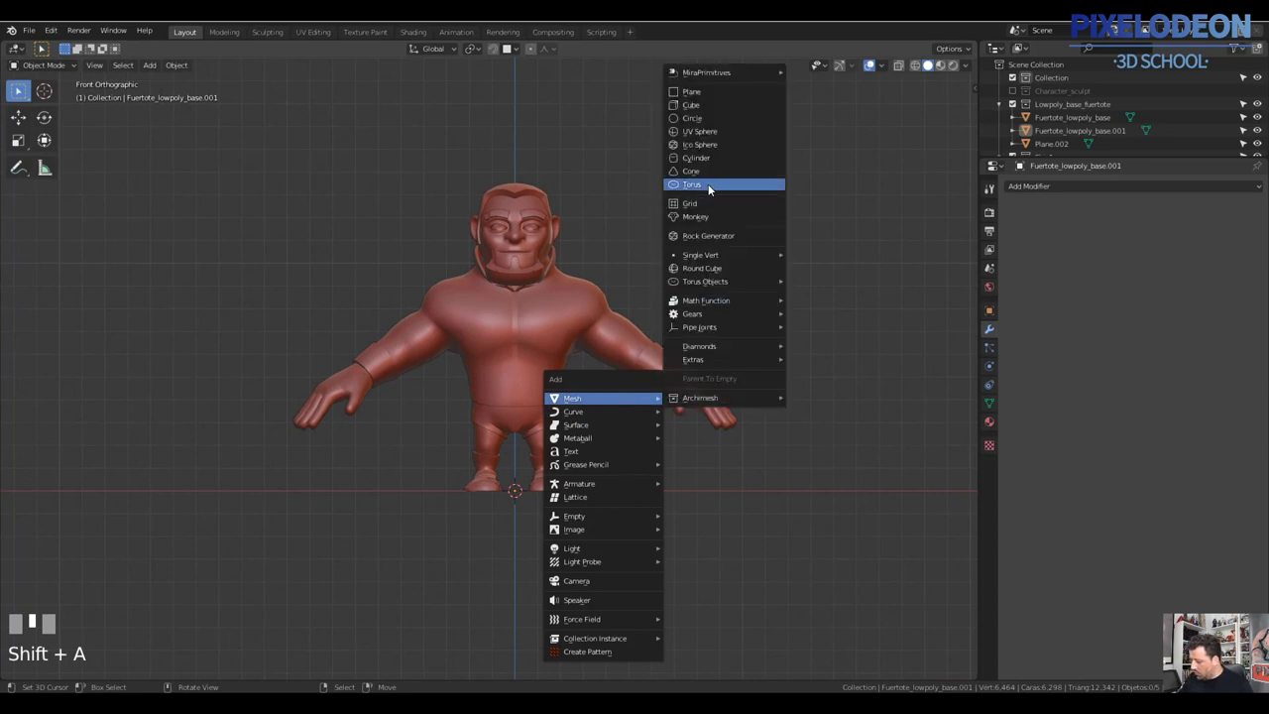
Save the file with the newly added torus still in the scene
{"action": "middle_click", "coordinate": [672, 343]}
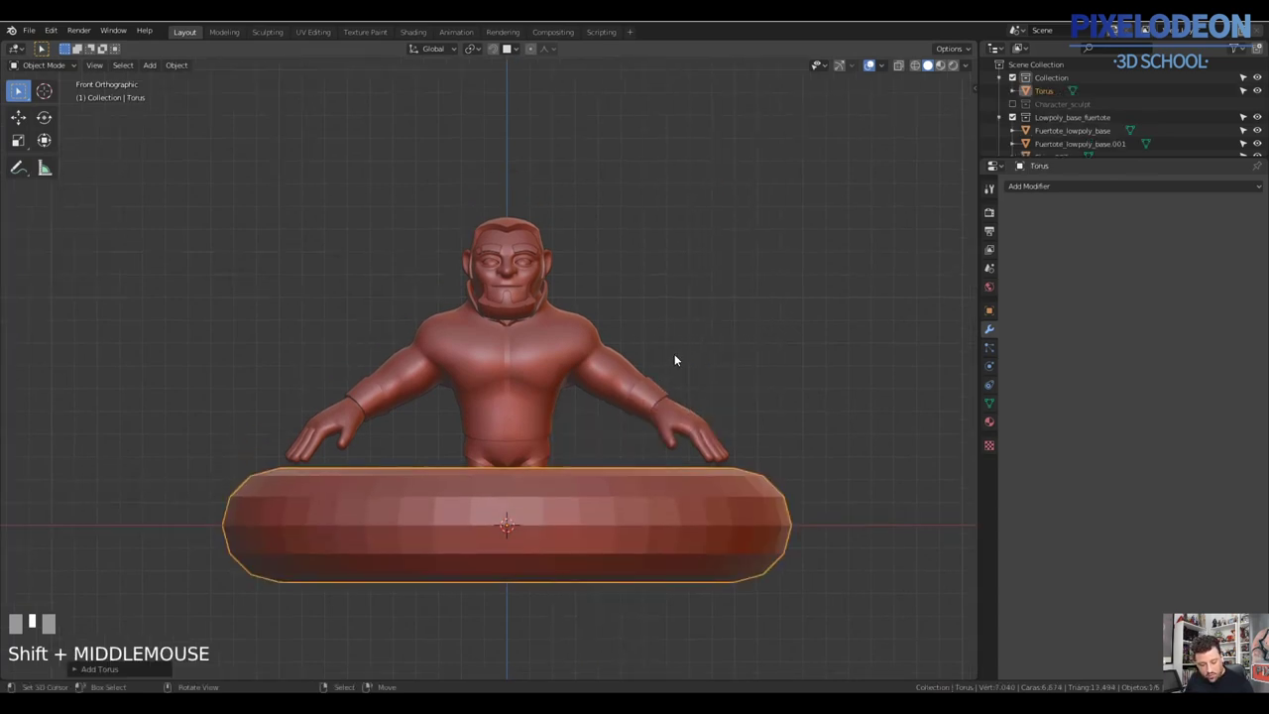
{"action": "key", "text": "ctrl+s"}
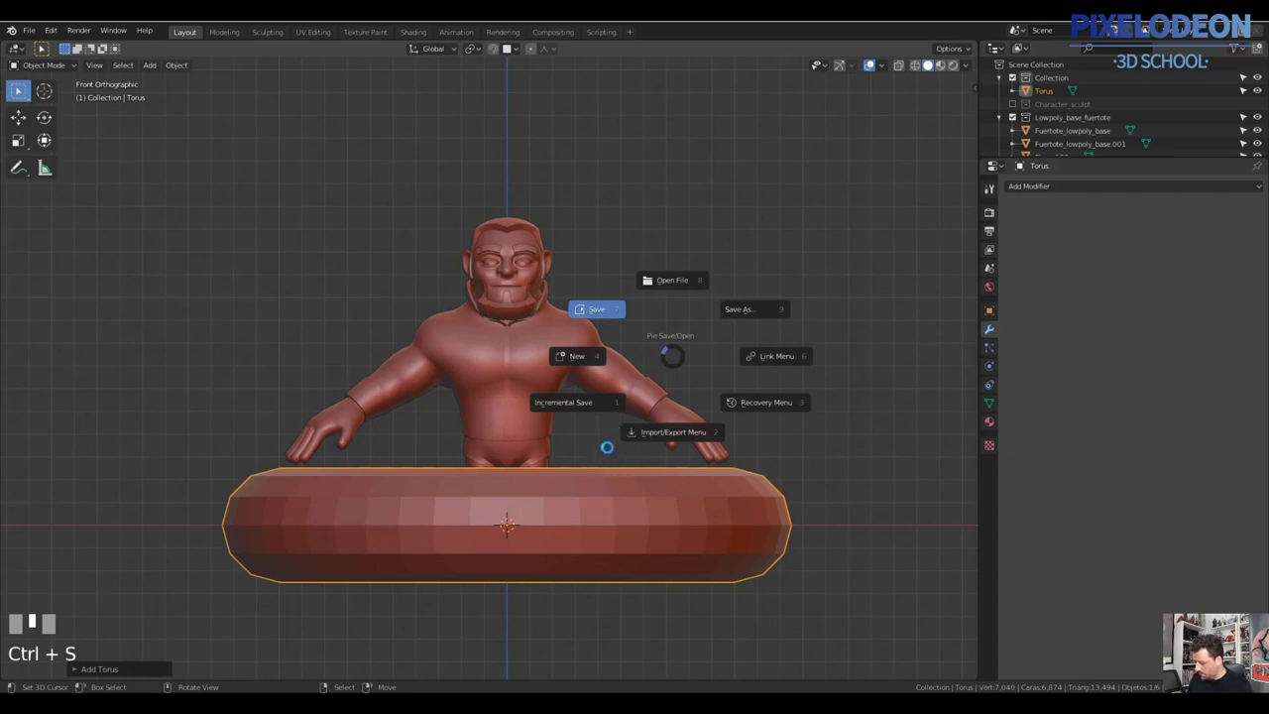
{"action": "key", "text": "F9"}
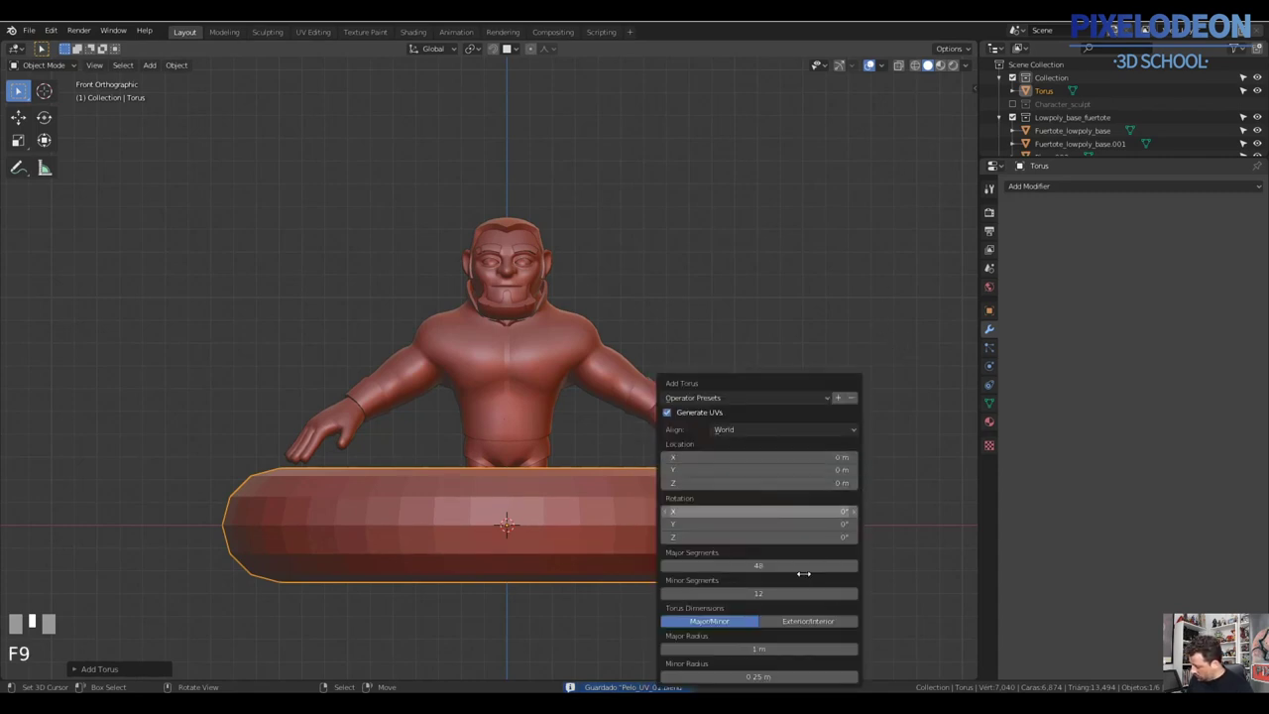
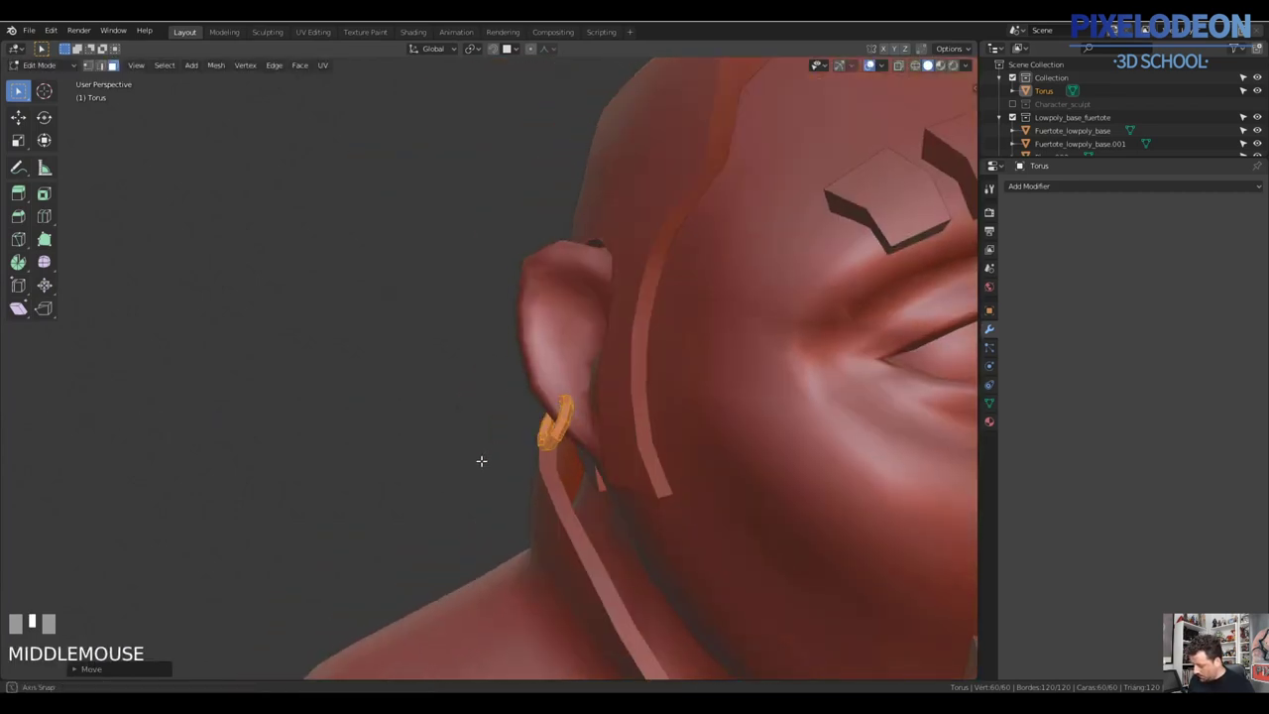
Return to Object Mode and zoom out to frame the full character
{"action": "key", "text": "Tab"}
{"action": "key", "text": "z"}
{"action": "middle_click", "coordinate": [616, 407]}
{"action": "left_click_drag", "start_coordinate": [629, 473], "coordinate": [754, 447]}
{"action": "key", "text": "a"}
{"action": "right_click", "coordinate": [754, 447]}
{"action": "left_click_drag", "start_coordinate": [698, 424], "coordinate": [639, 352]}
Save the file again and select the character's body mesh
{"action": "key", "text": "a"}
{"action": "key", "text": "ctrl+s"}
{"action": "right_click", "coordinate": [639, 352]}
{"action": "right_click", "coordinate": [749, 440]}
{"action": "right_click", "coordinate": [660, 362]}
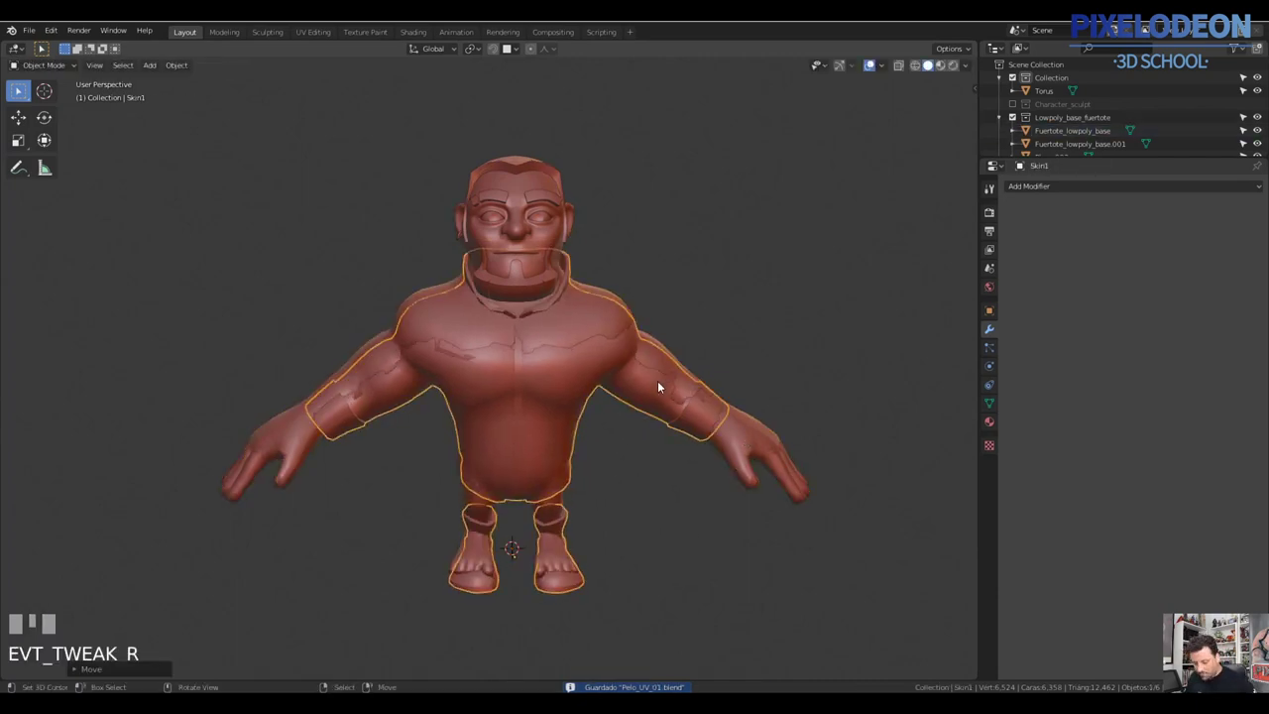
Undo the last change and briefly edit the hair and beard piece with everything selected
{"action": "key", "text": "ctrl+z"}
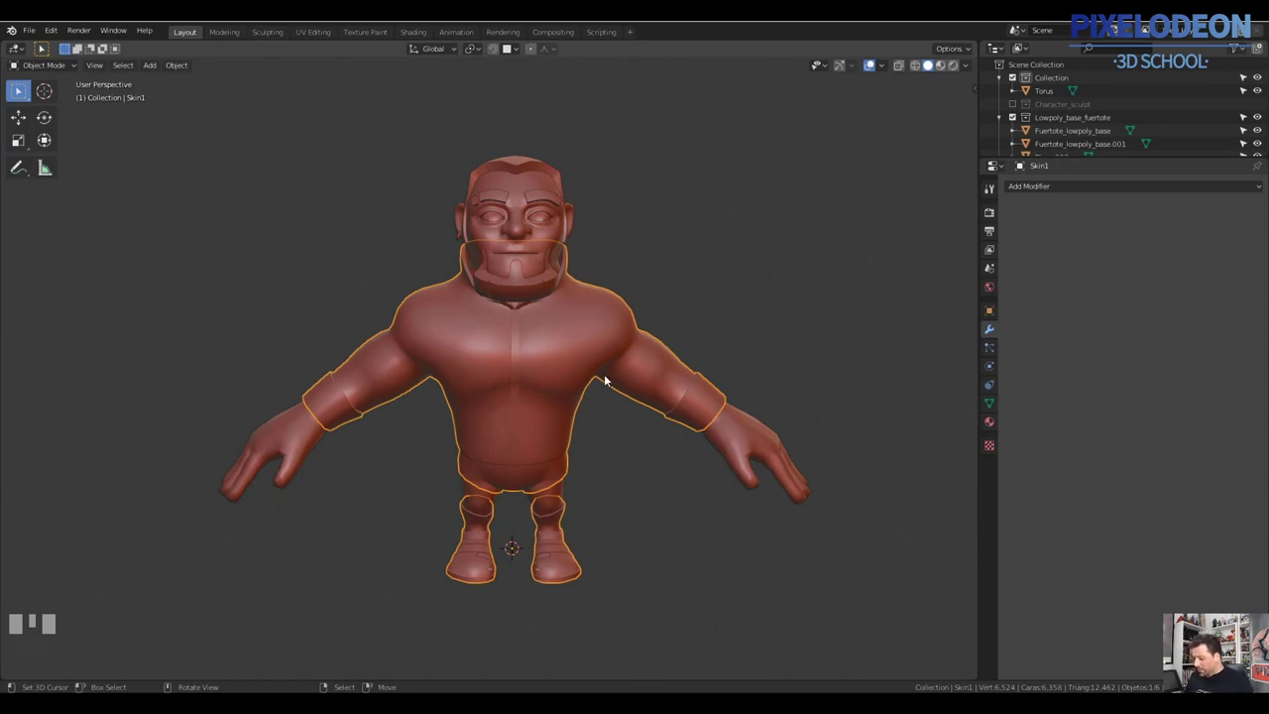
{"action": "right_click", "coordinate": [554, 171]}
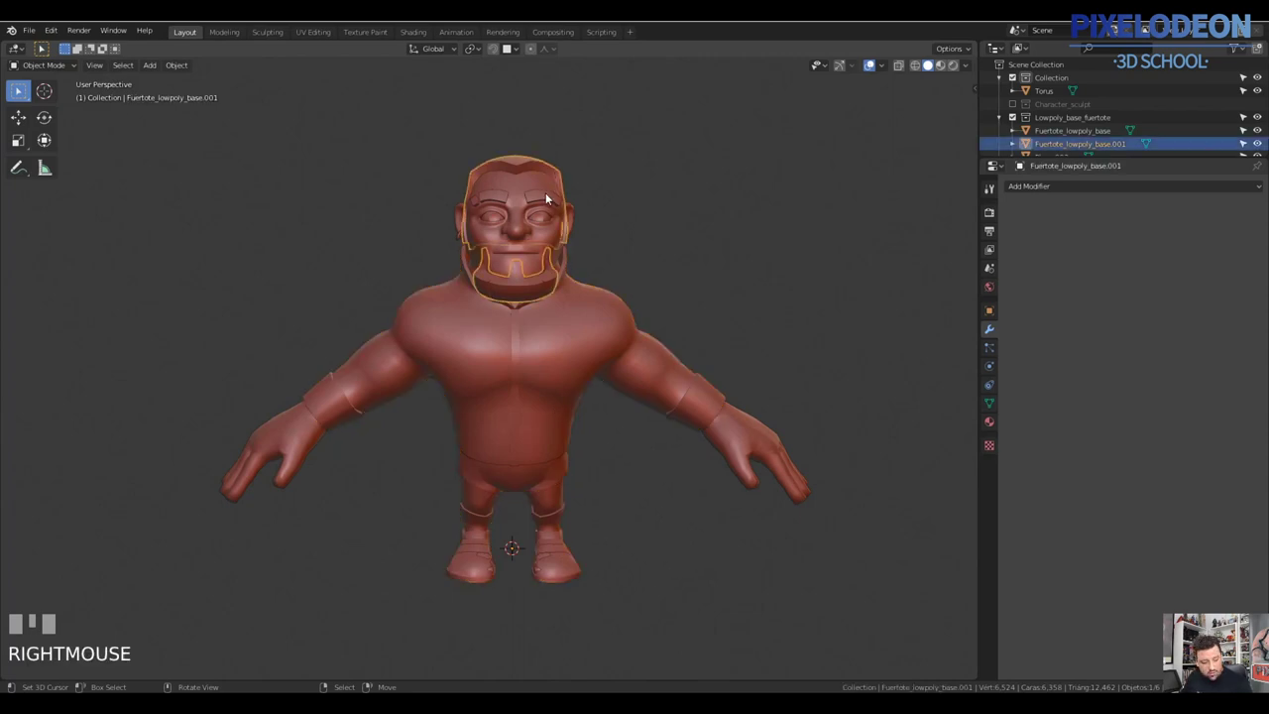
{"action": "key", "text": "Tab"}
{"action": "key", "text": "a"}
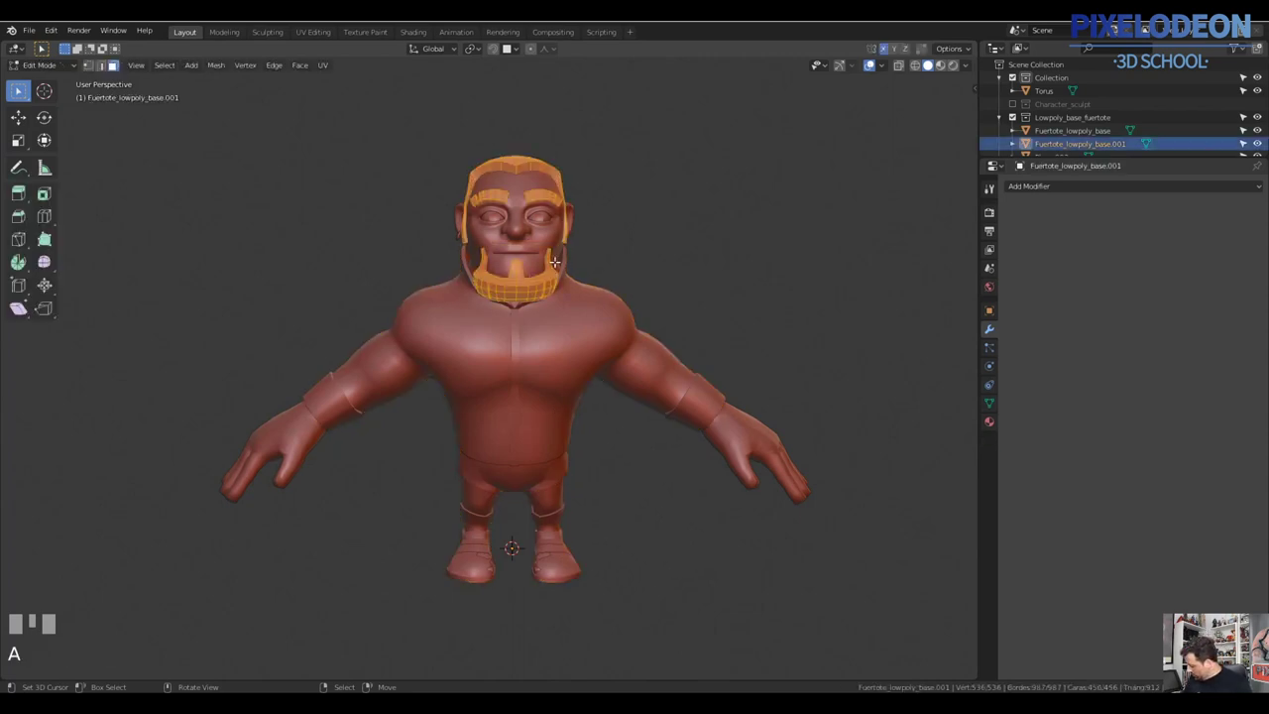
{"action": "key", "text": "Tab"}
Pick the Skin1 body and clothing pieces, start moving them aside, then cancel the move
{"action": "left_click_drag", "start_coordinate": [601, 317], "coordinate": [673, 326]}
{"action": "key", "text": "a"}
{"action": "right_click", "coordinate": [672, 327]}
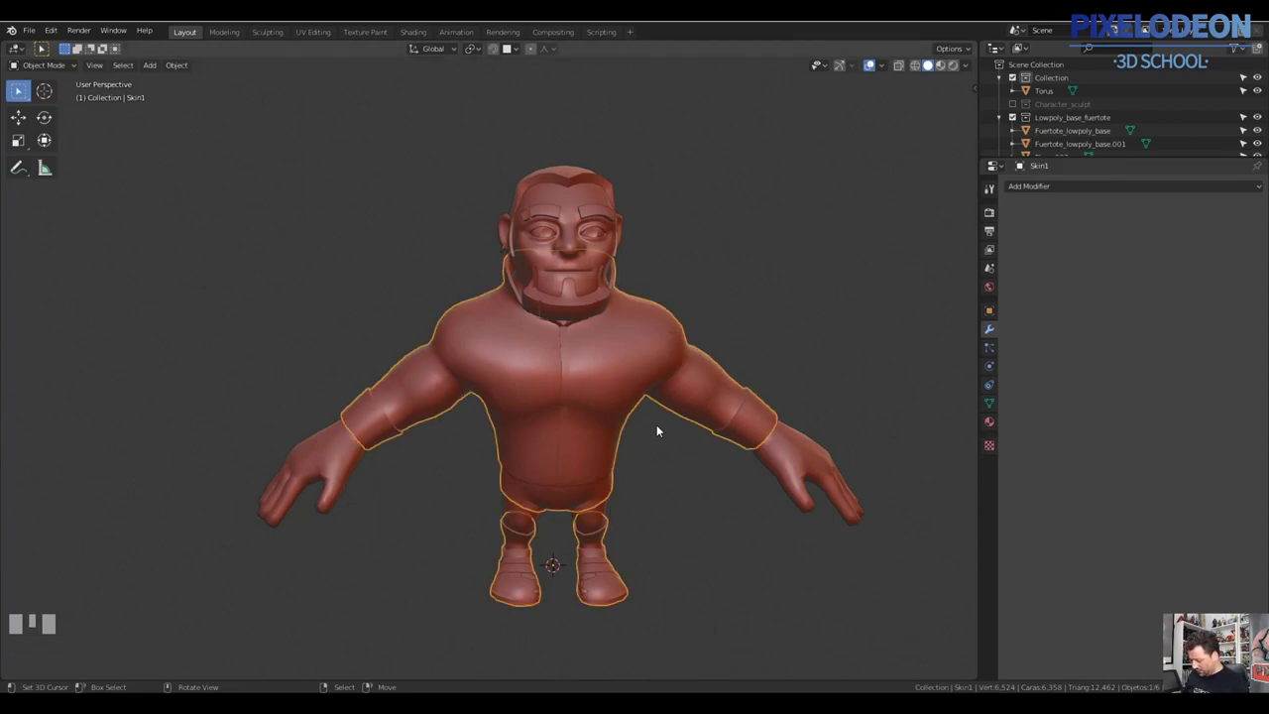
{"action": "key", "text": "g"}
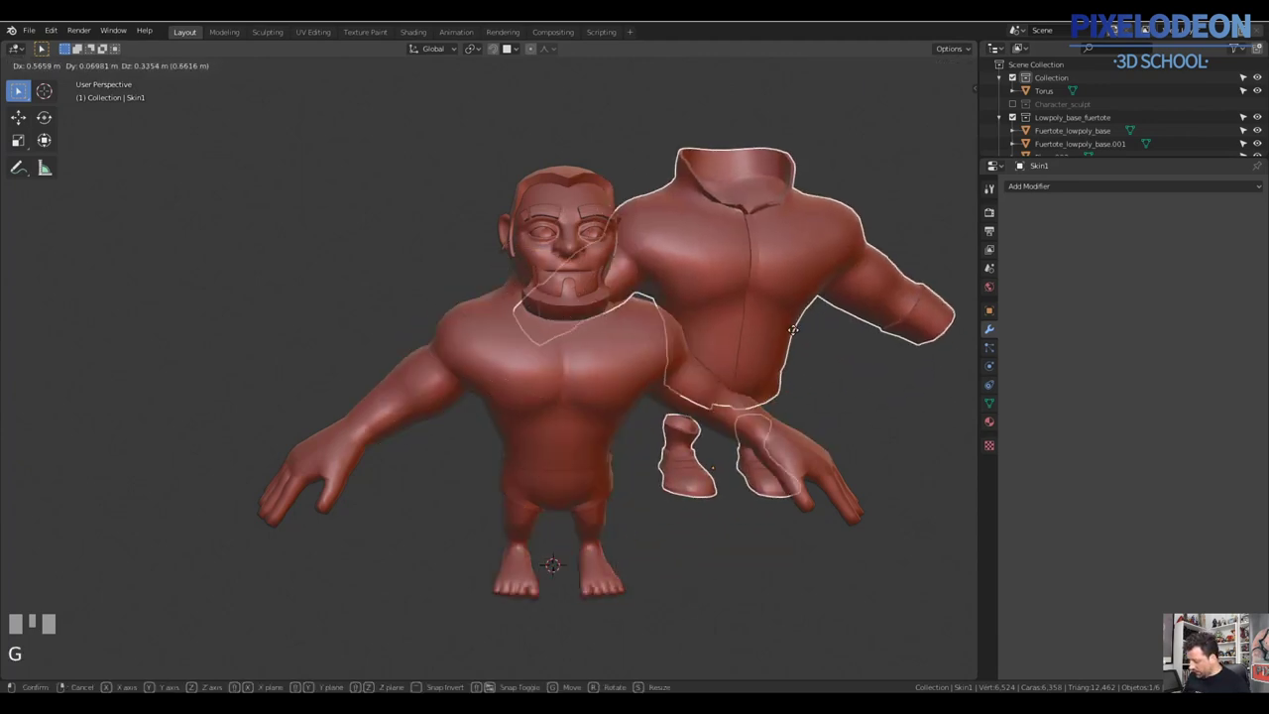
{"action": "right_click", "coordinate": [789, 346]}
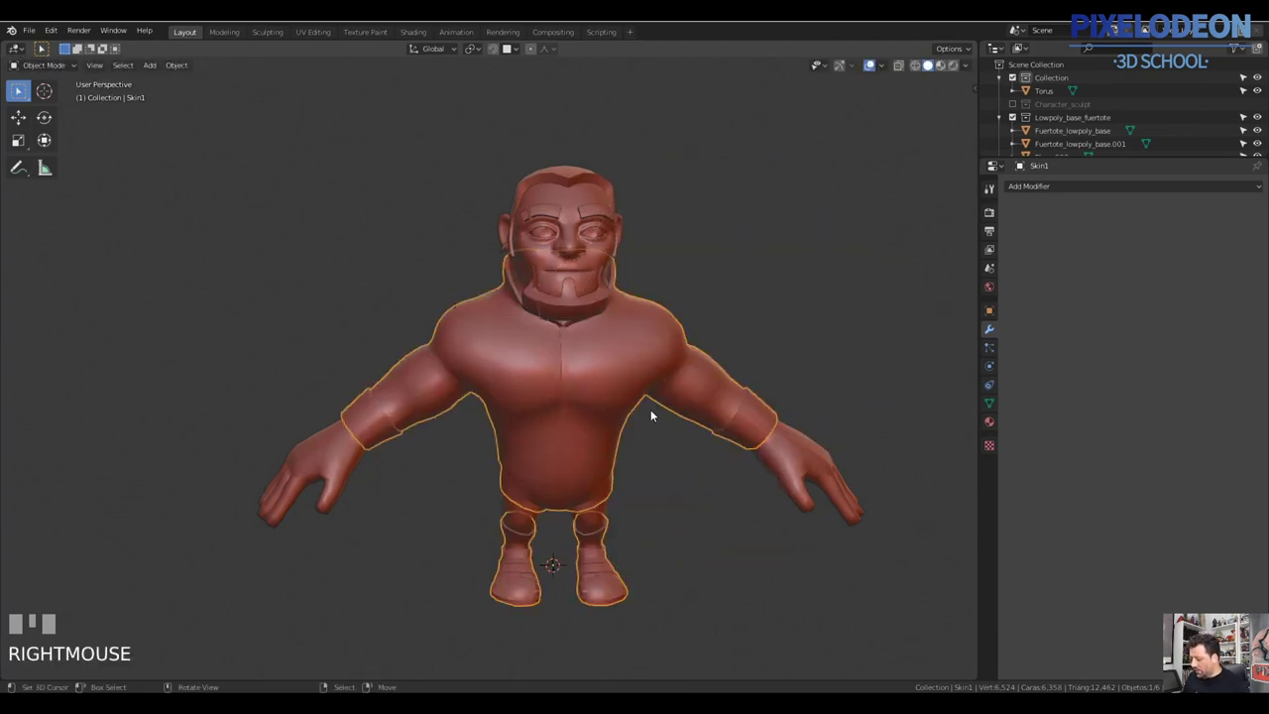
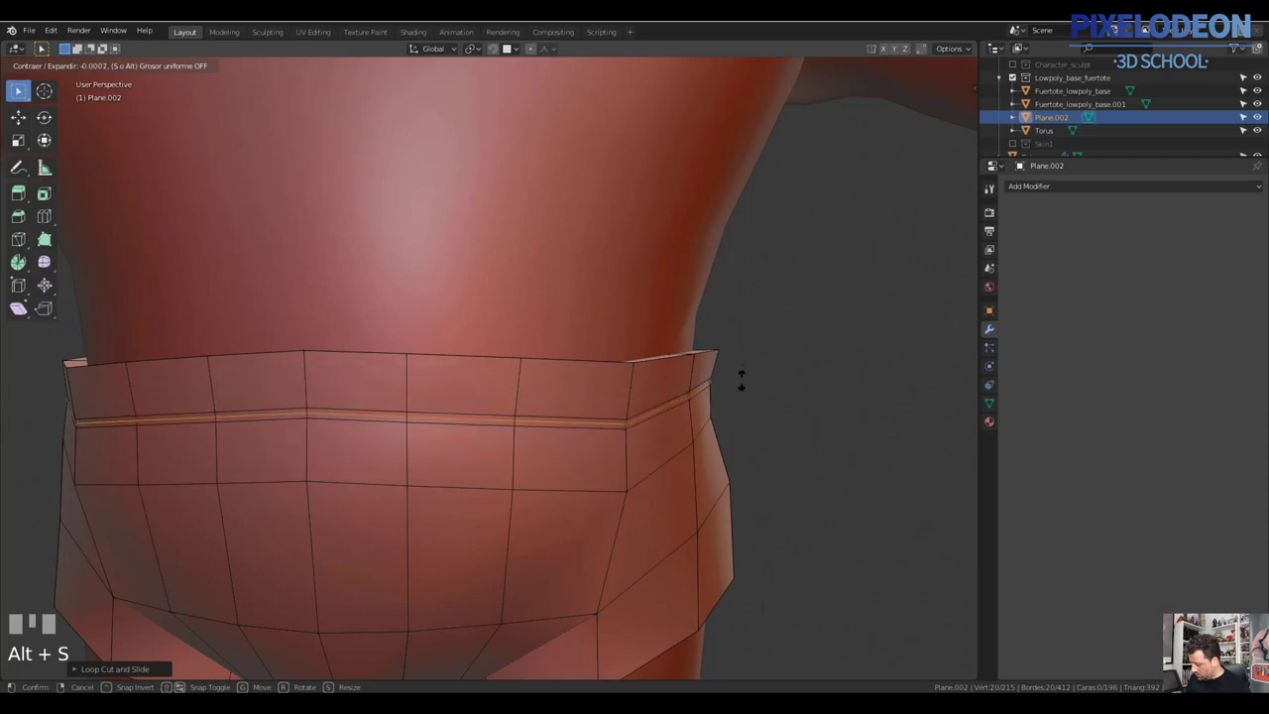
Shrink the loincloth waistband loop with Alt+S and return to Object Mode showing the whole character with Skin1
{"action": "left_click", "coordinate": [749, 387]}
{"action": "key", "text": "Tab"}
{"action": "left_click_drag", "start_coordinate": [726, 348], "coordinate": [1014, 152]}
{"action": "key", "text": "a"}
{"action": "left_click", "coordinate": [1013, 152]}
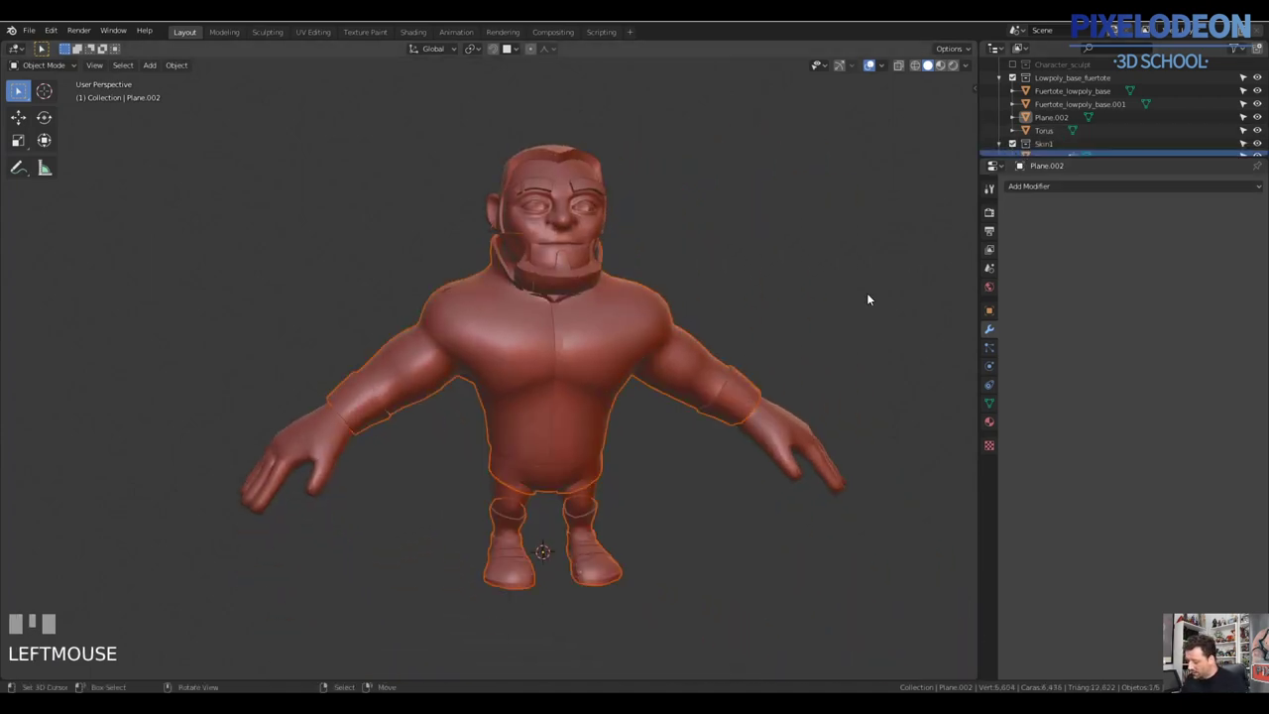
Hide the Skin1 outfit, select the low-poly base body and set up a UV Editor area with a test UV sphere
{"action": "key", "text": "a"}
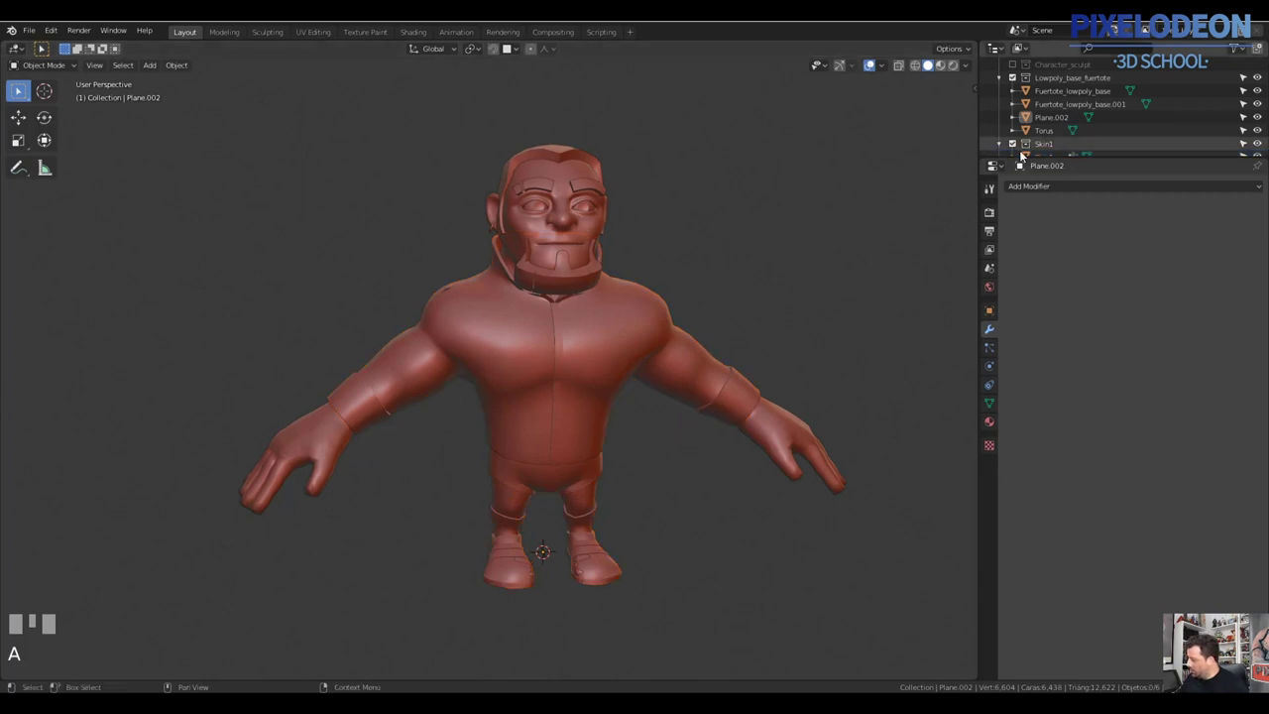
{"action": "left_click", "coordinate": [1017, 147]}
{"action": "right_click", "coordinate": [645, 365]}
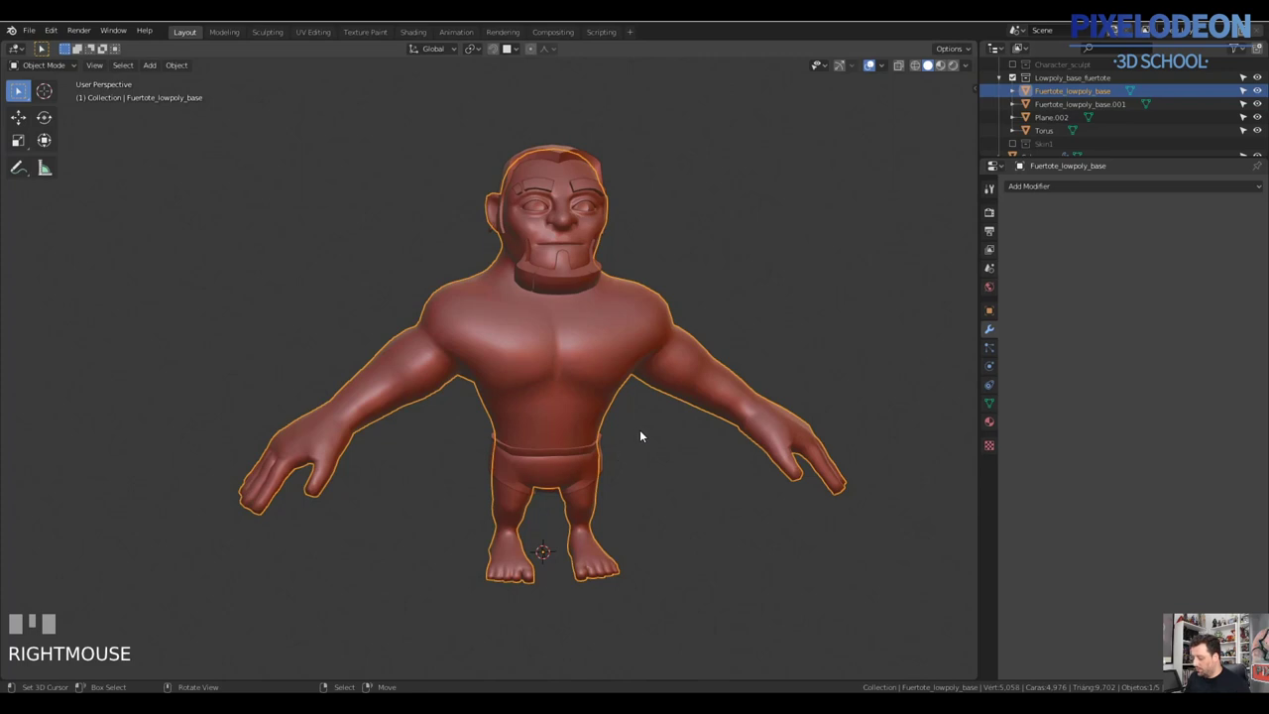
{"action": "left_click_drag", "start_coordinate": [652, 430], "coordinate": [598, 378]}
{"action": "key", "text": "a"}
{"action": "right_click", "coordinate": [598, 379]}
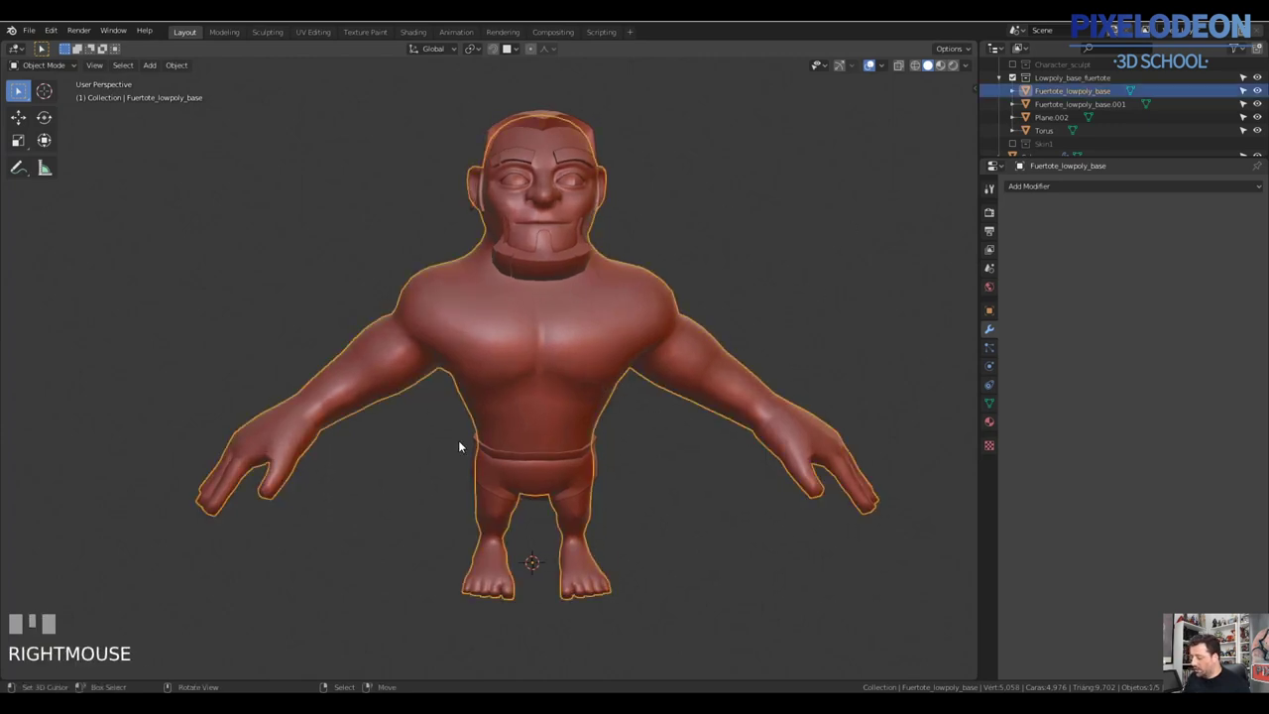
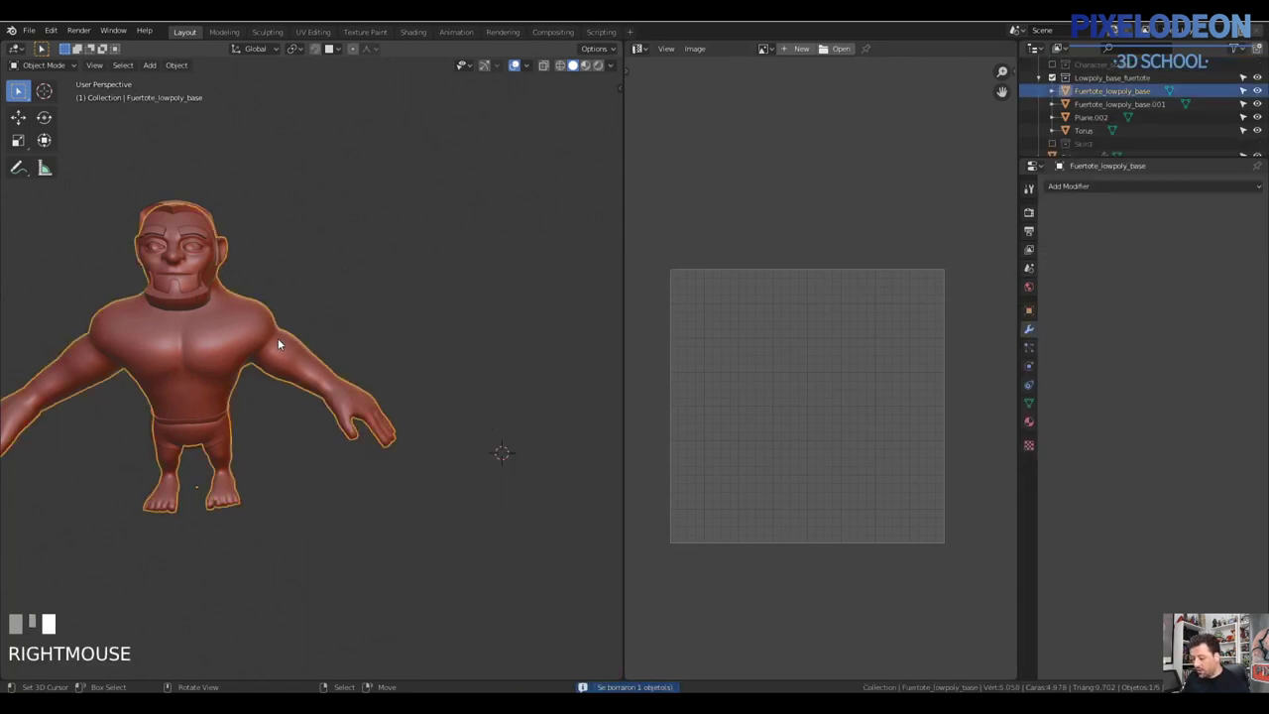
Enter Edit Mode on the base body and select all of its faces
{"action": "key", "text": "Tab"}
{"action": "key", "text": "a"}
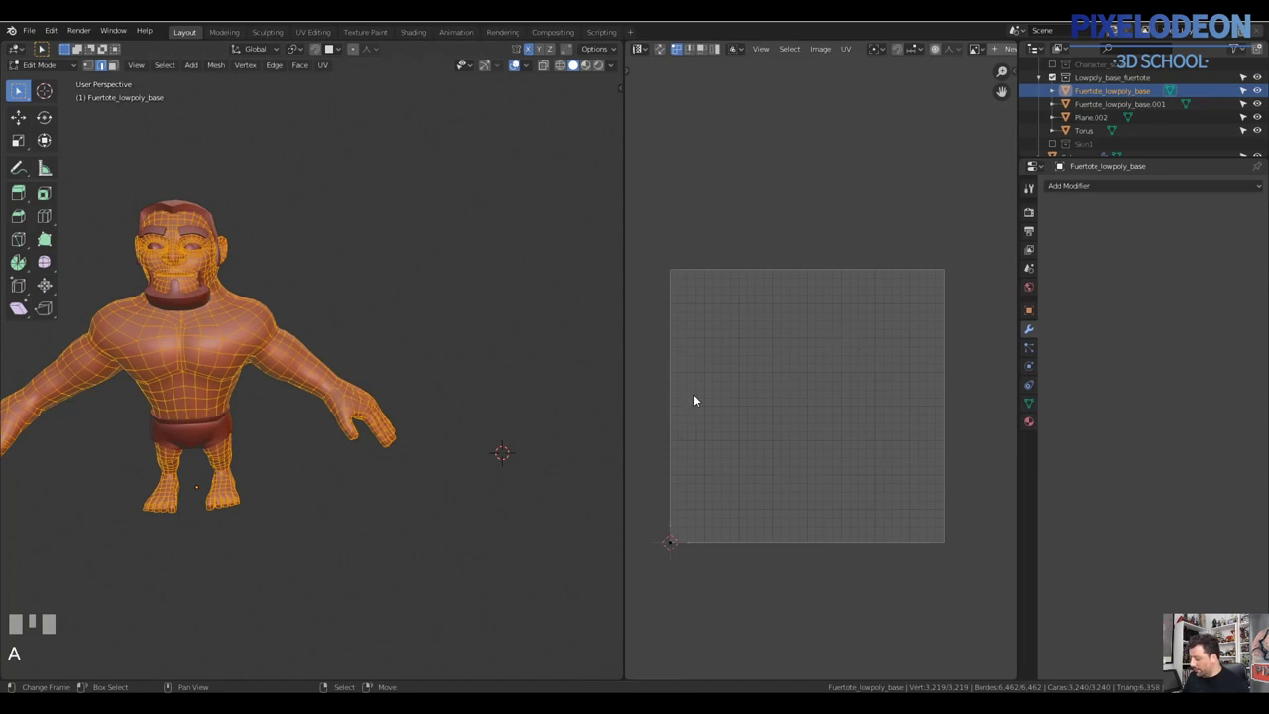
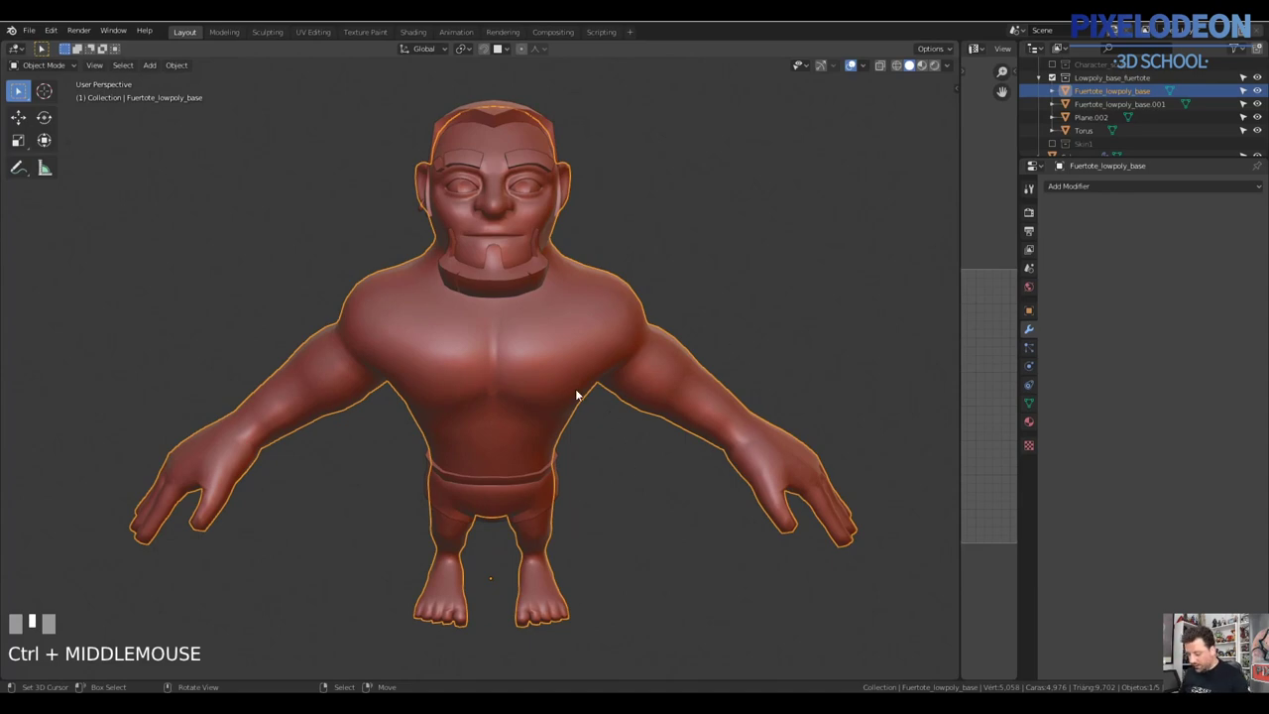
{"action": "key", "text": "Tab"}
{"action": "key", "text": "a"}
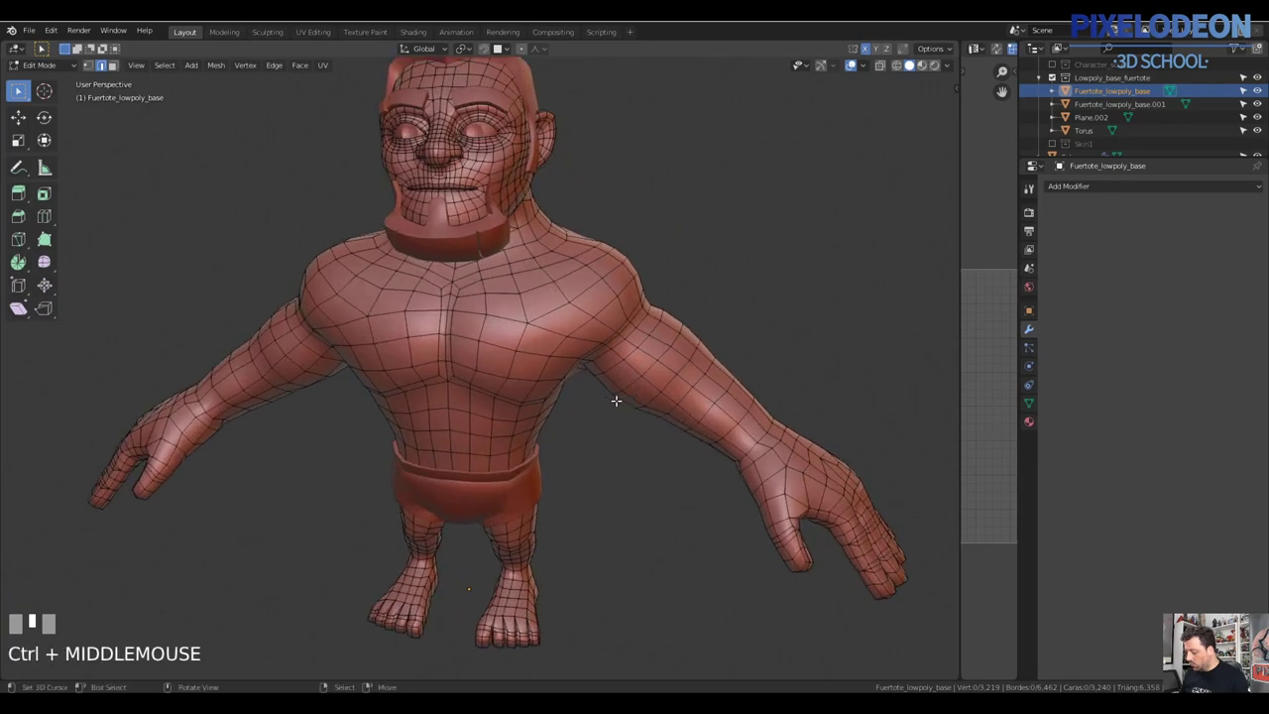
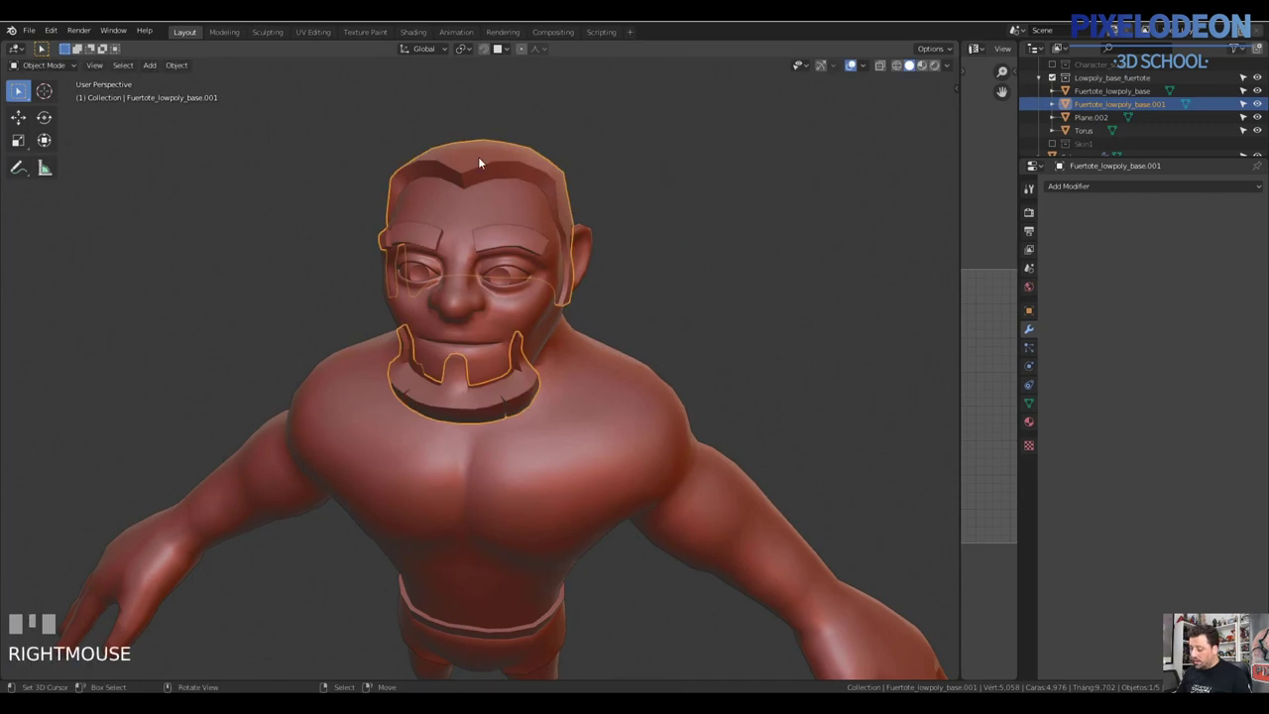
Select the edge loops around the shoulders and along the undersides of the arms
{"action": "left_click_drag", "start_coordinate": [588, 338], "coordinate": [587, 427]}
{"action": "right_click", "coordinate": [587, 427]}
{"action": "key", "text": "g"}
{"action": "right_click", "coordinate": [604, 405]}
{"action": "left_click_drag", "start_coordinate": [587, 419], "coordinate": [575, 366]}
{"action": "right_click", "coordinate": [575, 366]}
{"action": "left_click_drag", "start_coordinate": [599, 396], "coordinate": [589, 418]}
Add the waist loop and mark all the selected edges as UV seams with Ctrl+E
{"action": "key", "text": "Tab"}
{"action": "middle_click", "coordinate": [592, 400]}
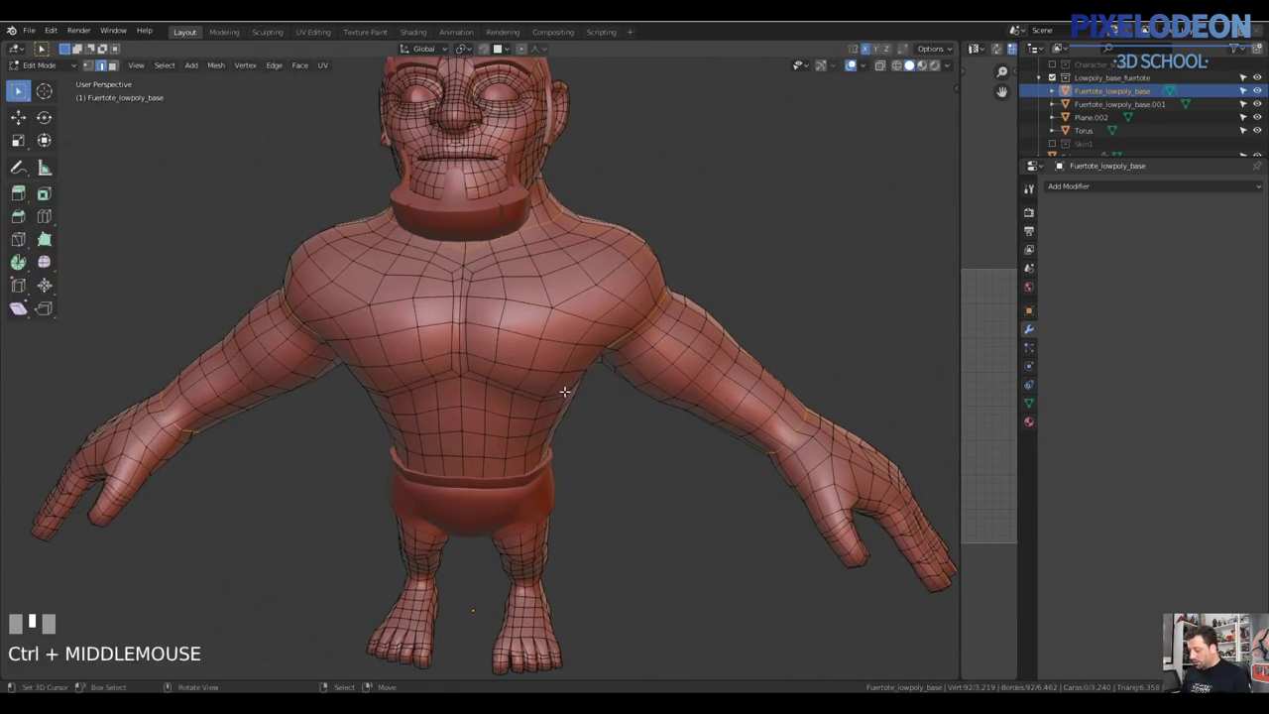
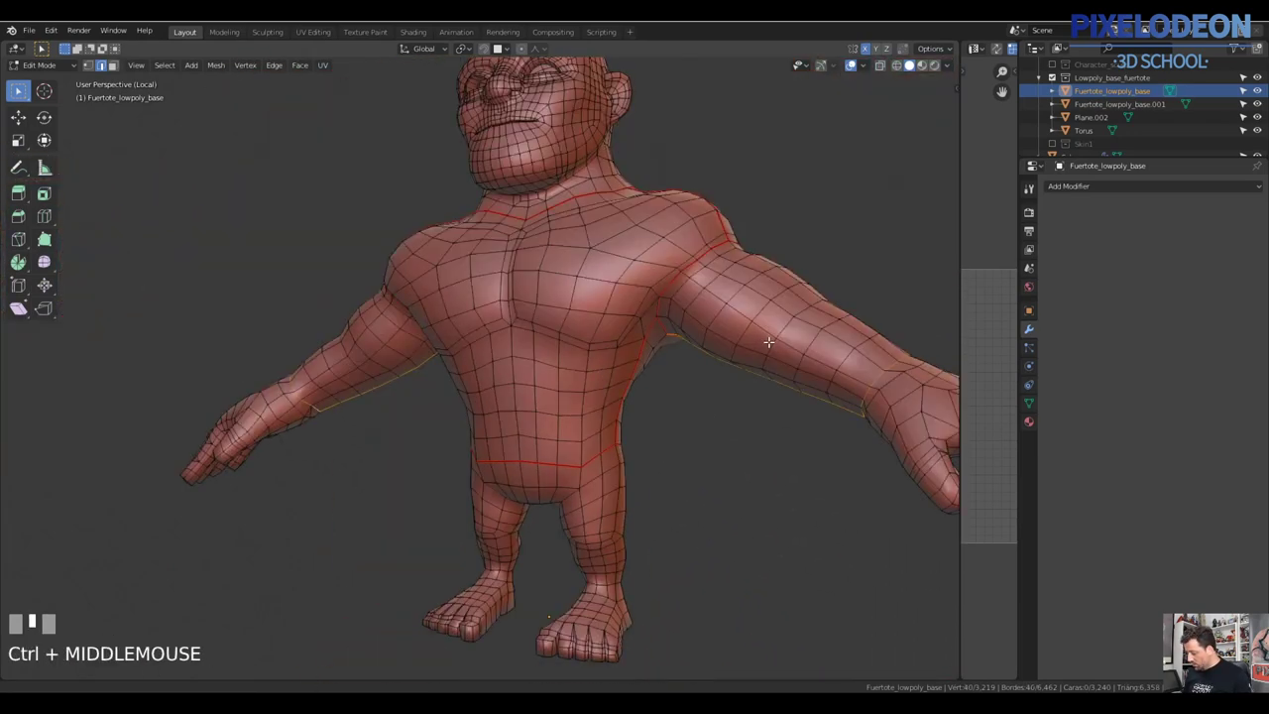
{"action": "key", "text": "ctrl+e"}
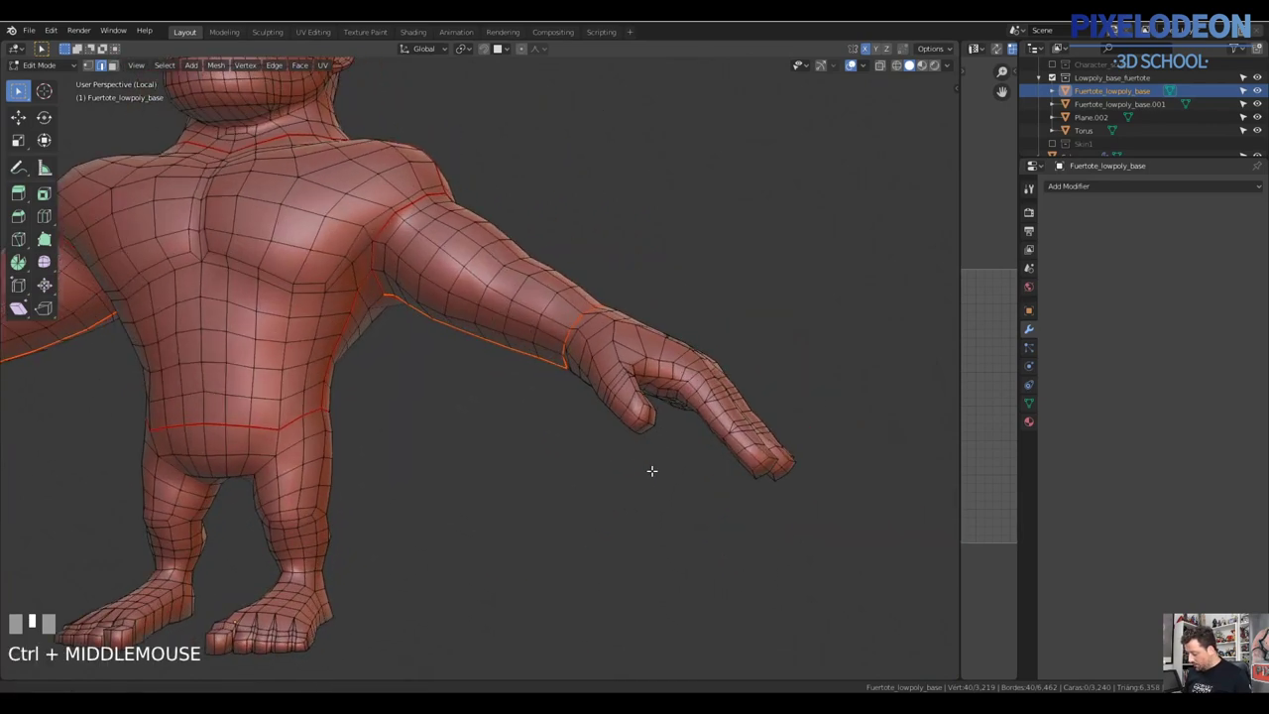
Select the run of edges along the character's arm from the wrist up toward the shoulder
{"action": "right_click", "coordinate": [720, 411]}
{"action": "right_click", "coordinate": [746, 444]}
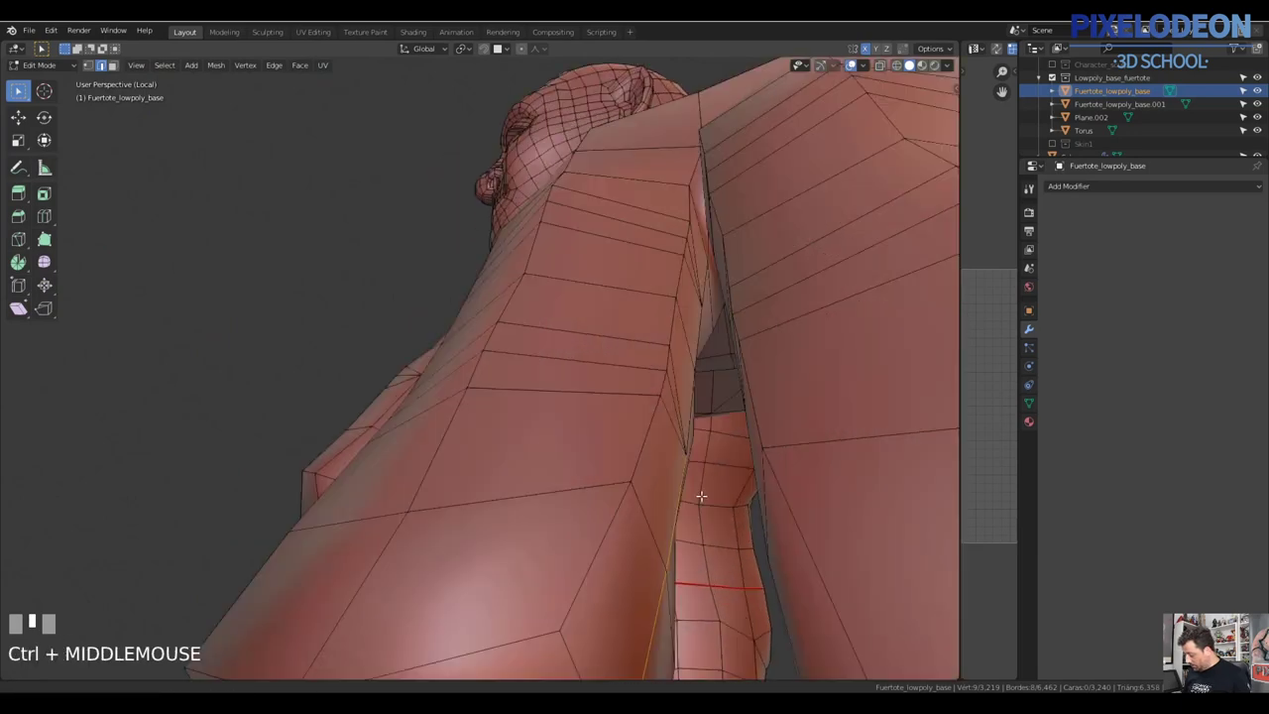
{"action": "right_click", "coordinate": [698, 406]}
{"action": "left_click_drag", "start_coordinate": [708, 396], "coordinate": [707, 261]}
{"action": "right_click", "coordinate": [707, 261]}
{"action": "left_click_drag", "start_coordinate": [728, 265], "coordinate": [720, 295]}
{"action": "left_click_drag", "start_coordinate": [720, 295], "coordinate": [728, 351]}
{"action": "left_click_drag", "start_coordinate": [741, 438], "coordinate": [758, 440]}
{"action": "right_click", "coordinate": [758, 441]}
{"action": "middle_click", "coordinate": [827, 442]}
Pick the edges tracing around the hand, undoing one stray pick along the way
{"action": "left_click_drag", "start_coordinate": [849, 426], "coordinate": [913, 416]}
{"action": "right_click", "coordinate": [940, 411]}
{"action": "right_click", "coordinate": [899, 376]}
{"action": "right_click", "coordinate": [877, 347]}
{"action": "right_click", "coordinate": [816, 388]}
{"action": "key", "text": "ctrl+z"}
{"action": "left_click_drag", "start_coordinate": [807, 426], "coordinate": [819, 394]}
{"action": "right_click", "coordinate": [820, 393]}
{"action": "left_click_drag", "start_coordinate": [800, 393], "coordinate": [807, 364]}
{"action": "right_click", "coordinate": [807, 364]}
{"action": "right_click", "coordinate": [814, 344]}
Extend the selection down the torso's side from the armpit and mark it as a seam
{"action": "left_click_drag", "start_coordinate": [832, 342], "coordinate": [583, 347]}
{"action": "right_click", "coordinate": [583, 347]}
{"action": "right_click", "coordinate": [654, 246]}
{"action": "left_click_drag", "start_coordinate": [726, 250], "coordinate": [824, 188]}
{"action": "right_click", "coordinate": [824, 189]}
{"action": "right_click", "coordinate": [846, 158]}
{"action": "left_click_drag", "start_coordinate": [852, 152], "coordinate": [834, 197]}
{"action": "left_click_drag", "start_coordinate": [705, 266], "coordinate": [572, 368]}
{"action": "right_click", "coordinate": [570, 354]}
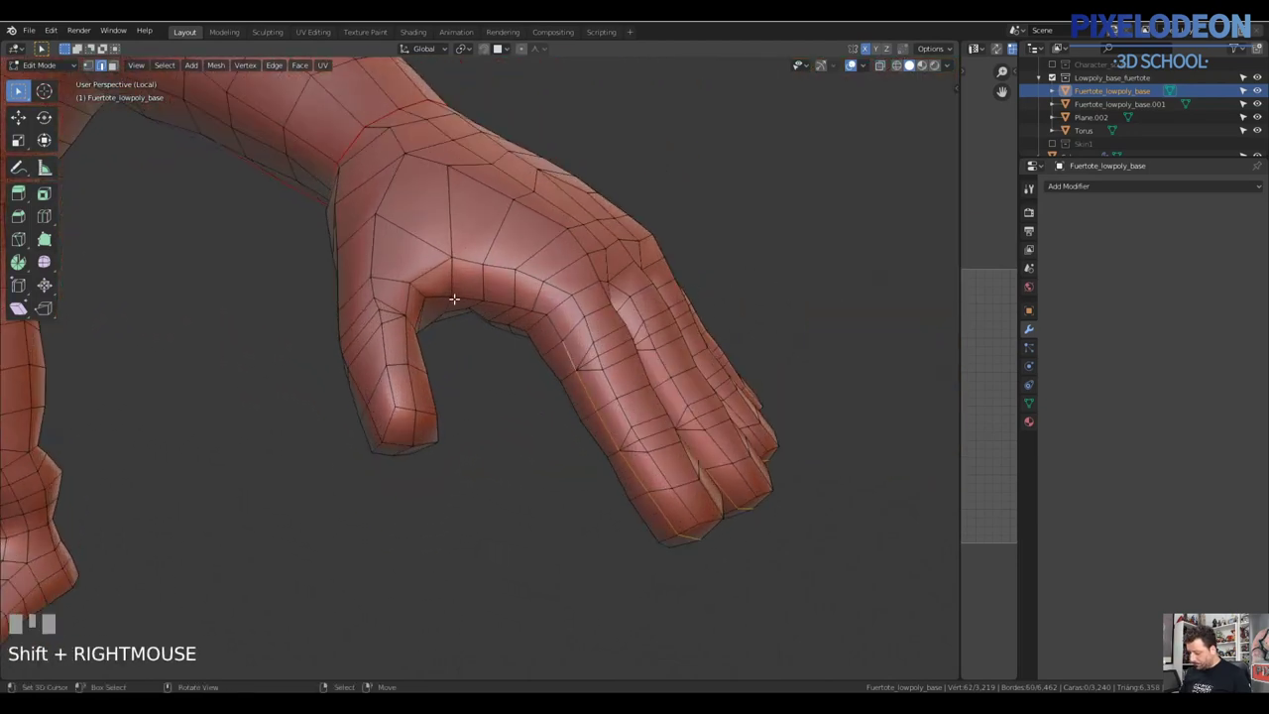
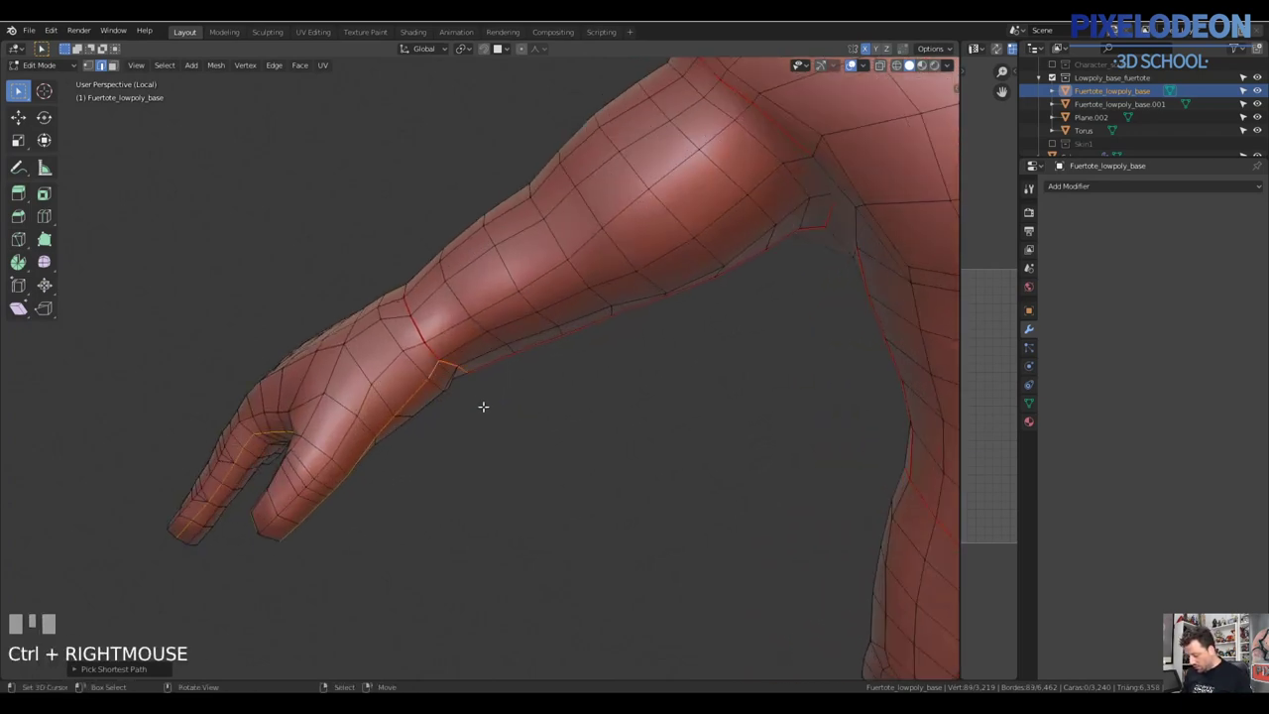
Select the loop across the waist and mark it as a seam with Ctrl+E
{"action": "left_click_drag", "start_coordinate": [462, 366], "coordinate": [436, 333]}
{"action": "key", "text": "ctrl+z"}
{"action": "right_click", "coordinate": [436, 333]}
{"action": "left_click_drag", "start_coordinate": [511, 356], "coordinate": [602, 355]}
{"action": "key", "text": "ctrl+e"}
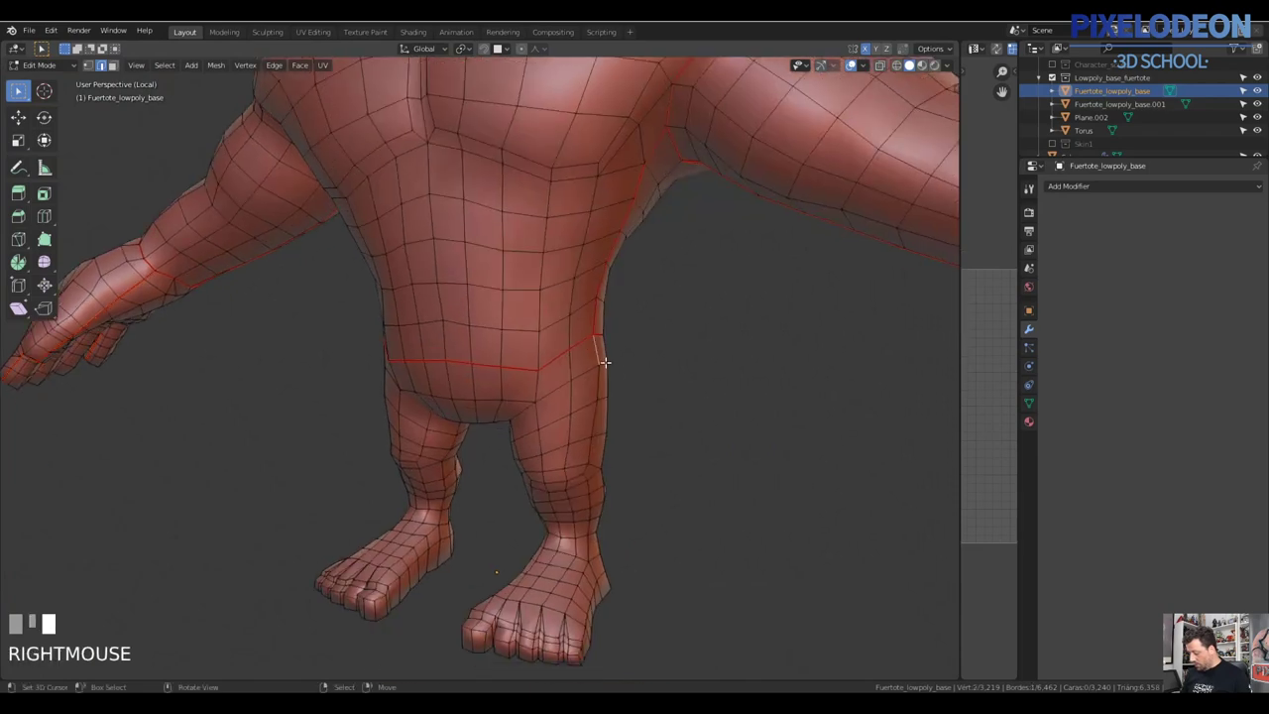
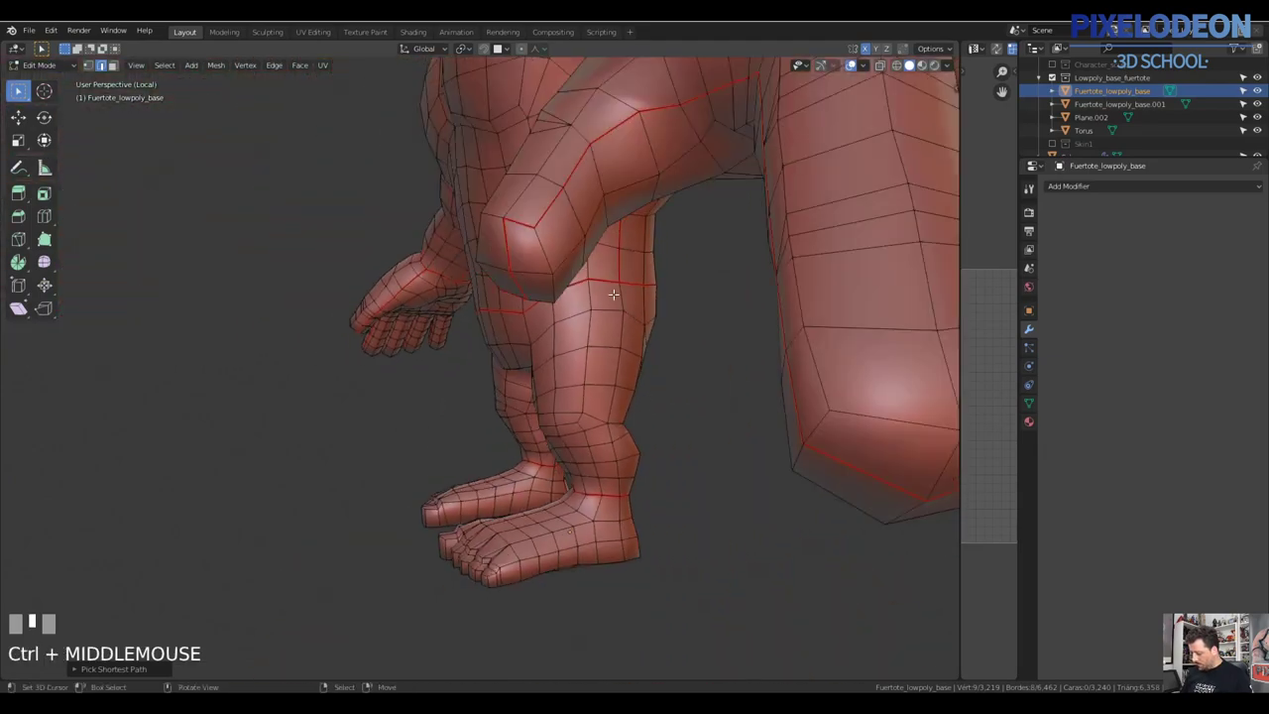
Select the edge loops ringing the thighs, correcting one mis-pick, and mark them as seams
{"action": "left_click_drag", "start_coordinate": [622, 309], "coordinate": [615, 447]}
{"action": "left_click_drag", "start_coordinate": [618, 478], "coordinate": [588, 459]}
{"action": "left_click_drag", "start_coordinate": [660, 442], "coordinate": [680, 490]}
{"action": "right_click", "coordinate": [681, 490]}
{"action": "left_click_drag", "start_coordinate": [708, 452], "coordinate": [699, 505]}
{"action": "key", "text": "ctrl+z"}
{"action": "right_click", "coordinate": [698, 504]}
Select the loops around both ankles and mark them as seams so the feet unwrap separately
{"action": "right_click", "coordinate": [658, 338]}
{"action": "left_click_drag", "start_coordinate": [661, 346], "coordinate": [555, 447]}
{"action": "right_click", "coordinate": [555, 447]}
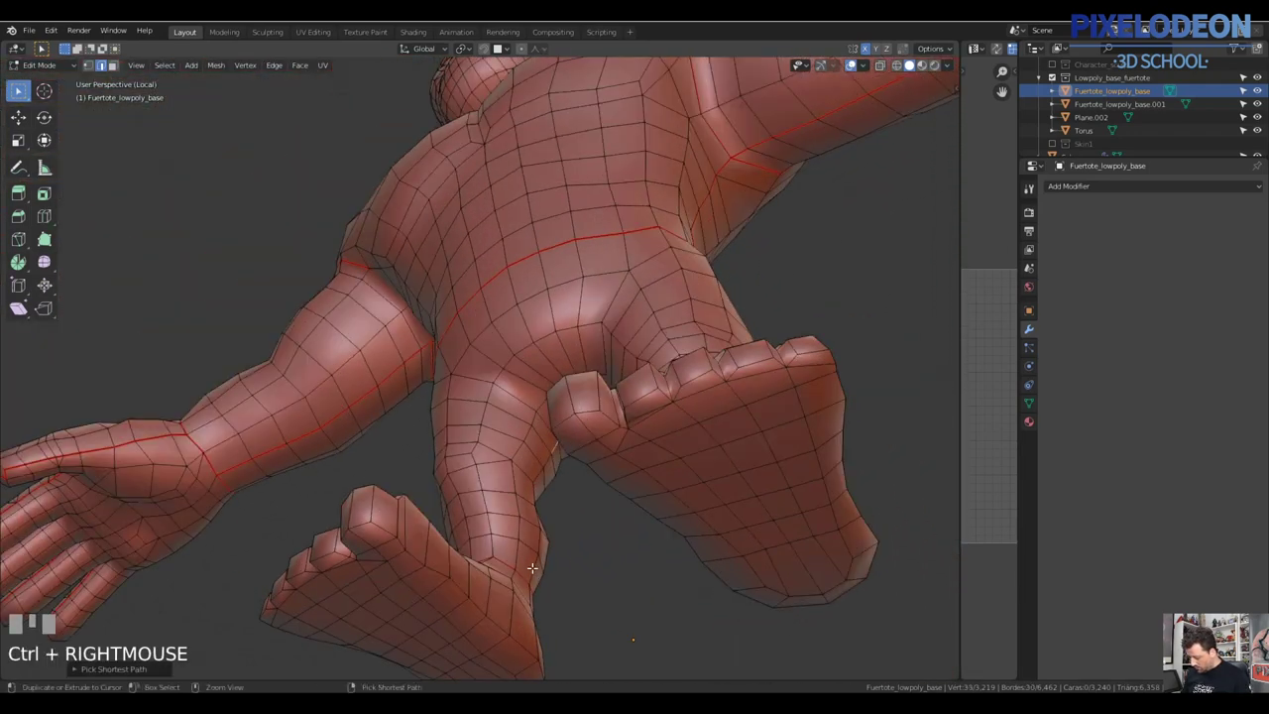
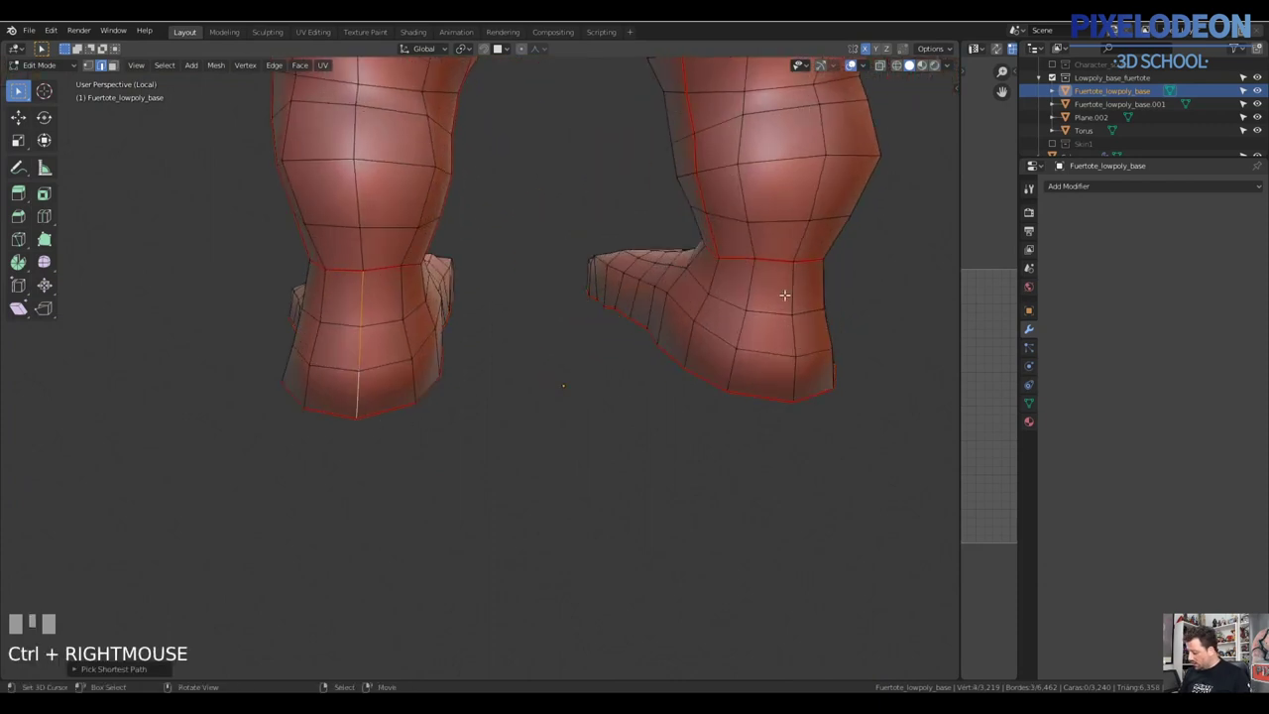
Mark the vertical edges down the back of both heels as seams with Ctrl+E
{"action": "left_click_drag", "start_coordinate": [788, 284], "coordinate": [786, 389]}
{"action": "right_click", "coordinate": [800, 378]}
{"action": "key", "text": "ctrl+e"}
{"action": "middle_click", "coordinate": [747, 343]}
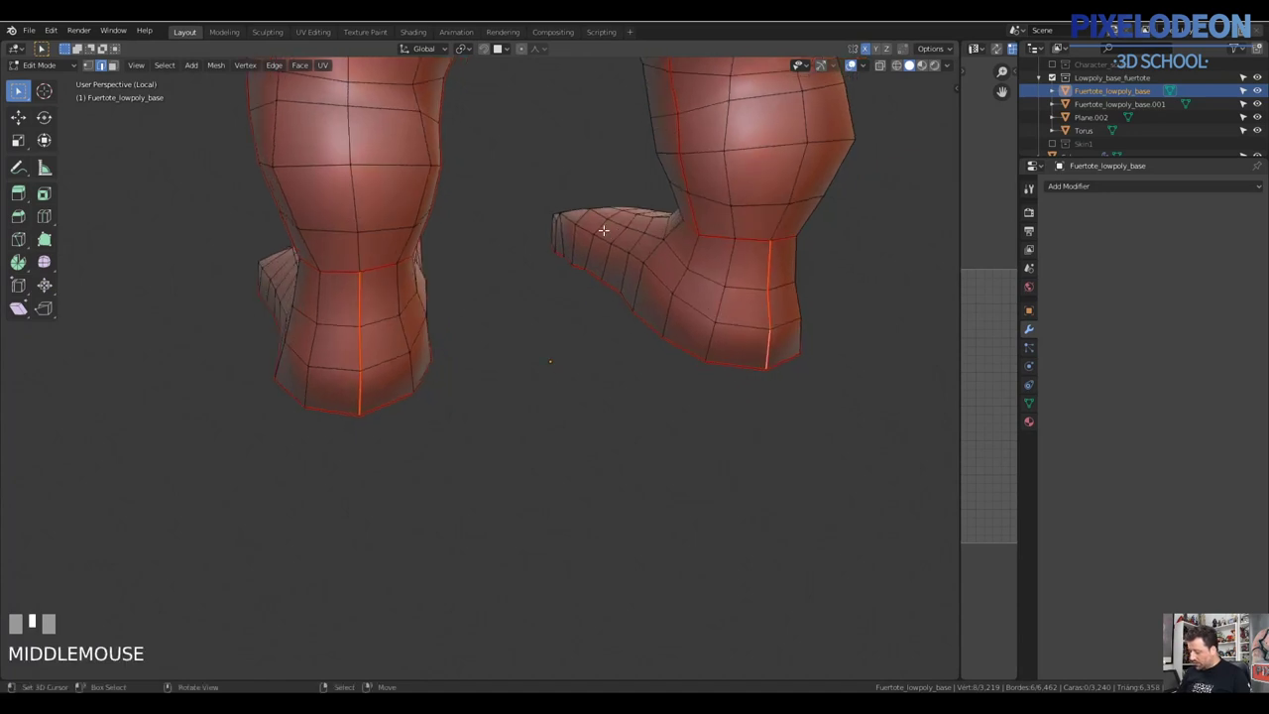
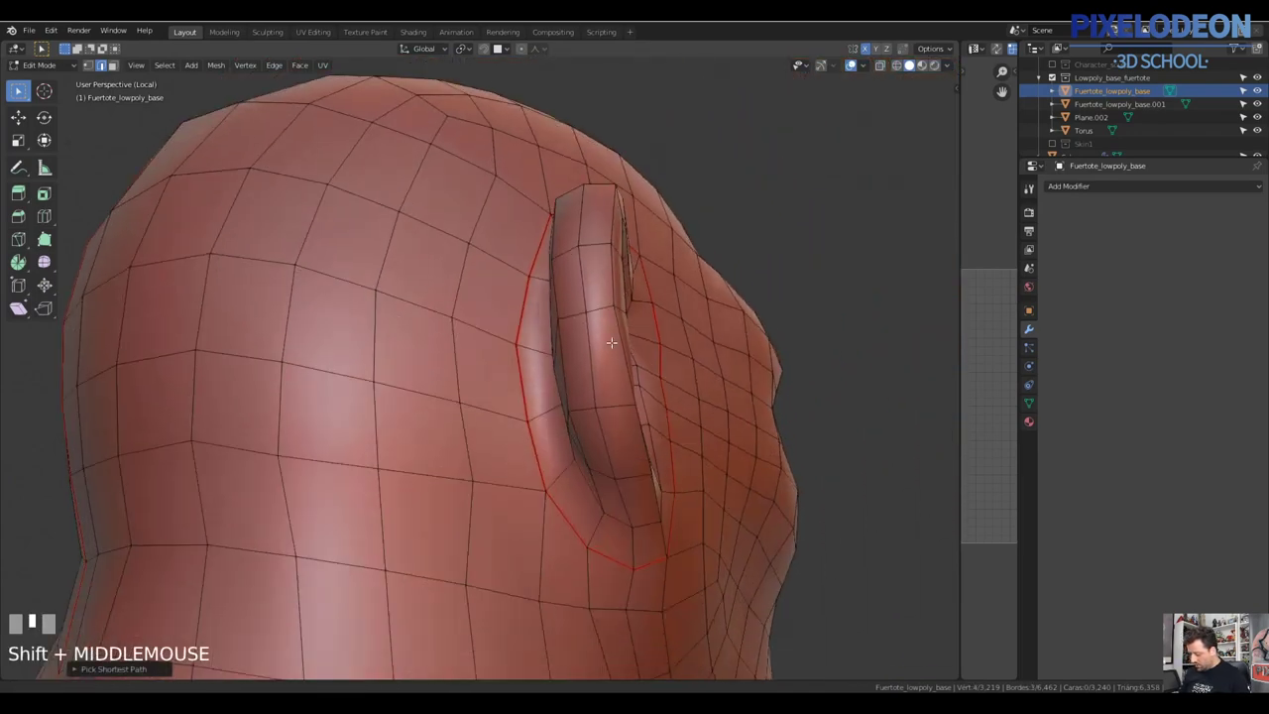
Mark seams circling the base of both ears and start selecting along an ear's rim
{"action": "right_click", "coordinate": [629, 498]}
{"action": "key", "text": "ctrl+e"}
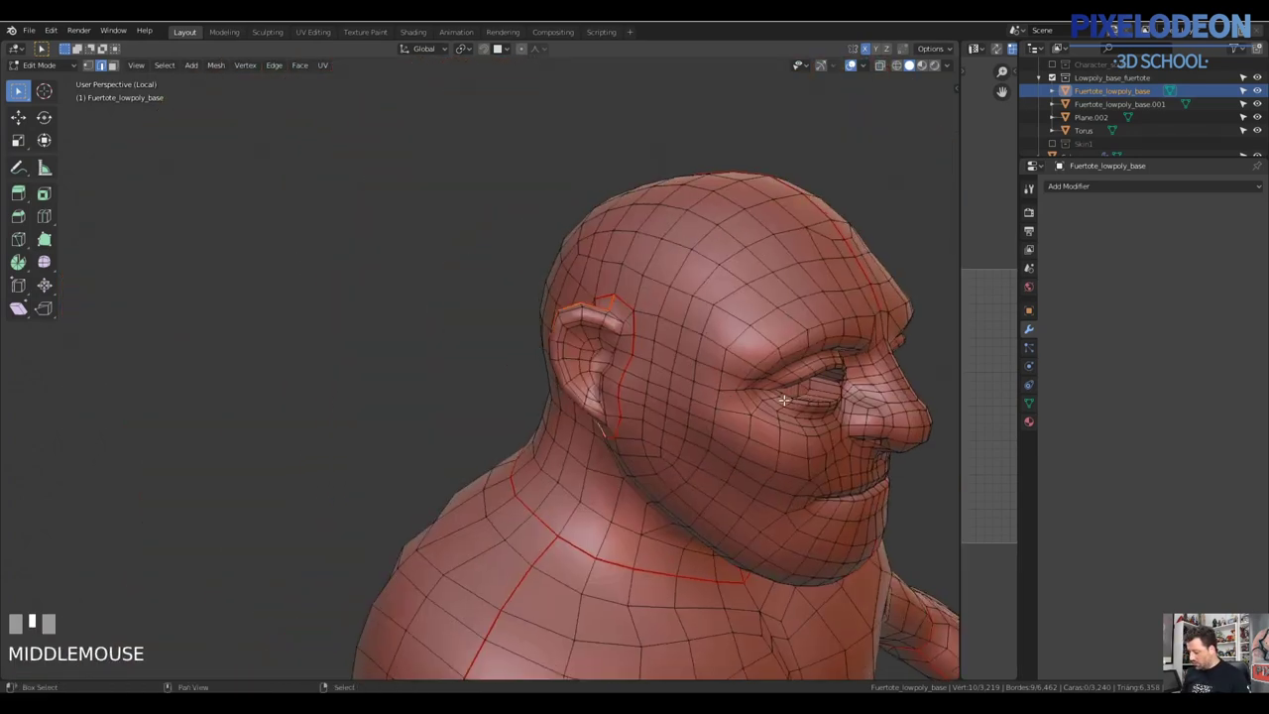
{"action": "right_click", "coordinate": [601, 345]}
{"action": "left_click_drag", "start_coordinate": [618, 366], "coordinate": [563, 484]}
{"action": "right_click", "coordinate": [563, 484]}
Add the edges up the back of the head and along the face fold and mark them as seams
{"action": "left_click_drag", "start_coordinate": [597, 449], "coordinate": [591, 451]}
{"action": "right_click", "coordinate": [591, 451]}
{"action": "key", "text": "ctrl+e"}
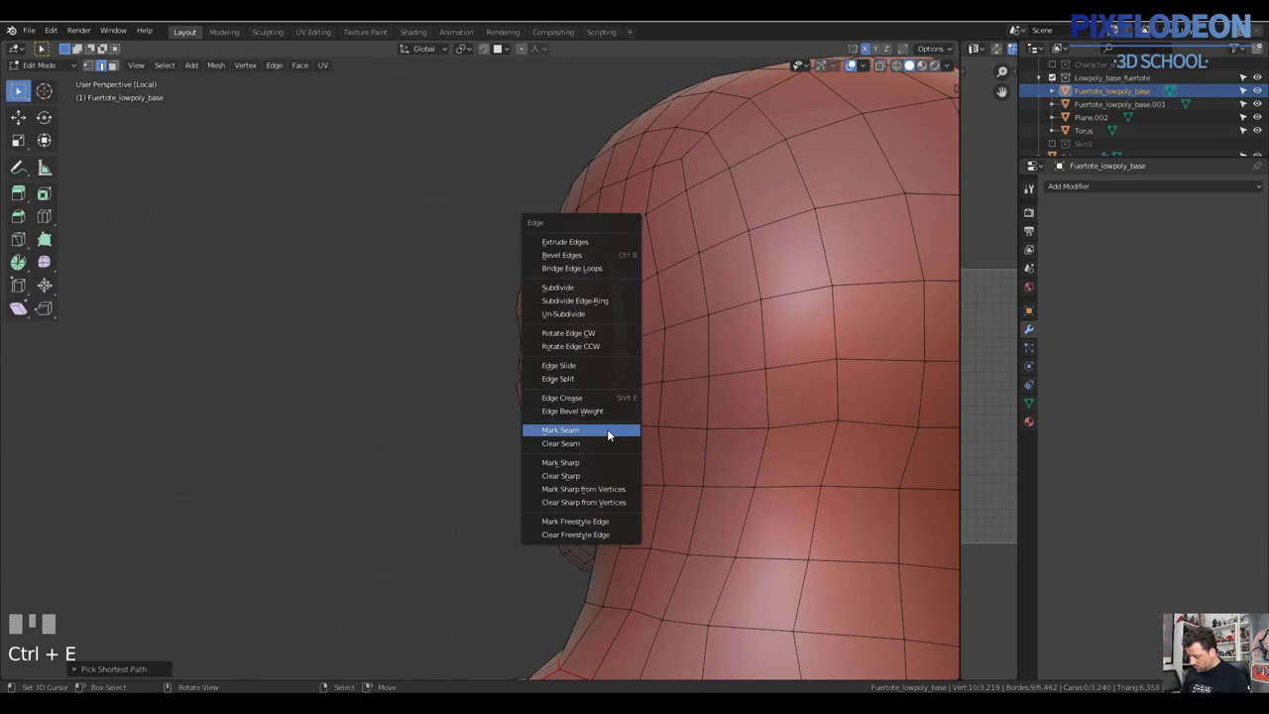
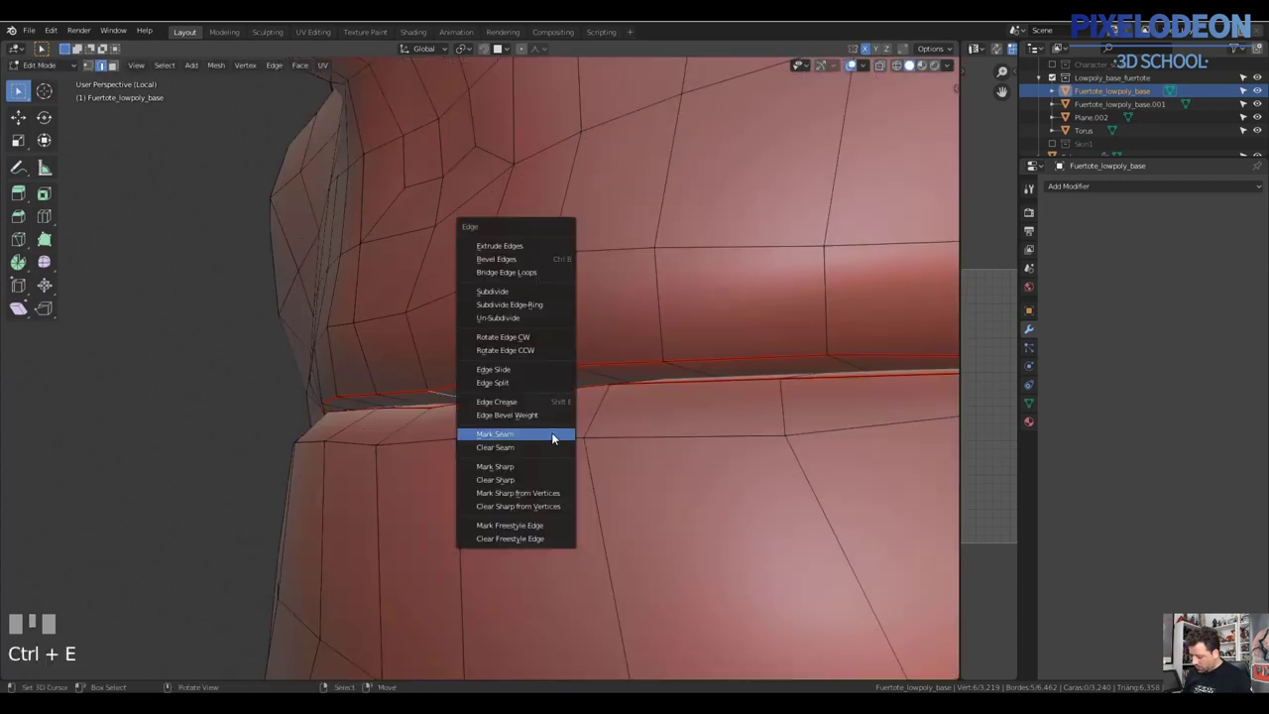
Shortest-path select the edge line between the lips, checking it in X-ray view
{"action": "left_click_drag", "start_coordinate": [560, 431], "coordinate": [415, 617]}
{"action": "key", "text": "ctrl+z"}
{"action": "right_click", "coordinate": [415, 617]}
{"action": "left_click_drag", "start_coordinate": [451, 556], "coordinate": [529, 453]}
{"action": "key", "text": "c"}
{"action": "right_click", "coordinate": [759, 378]}
{"action": "middle_click", "coordinate": [715, 389]}
Drop the stray cheek edges, mark the mouth line as a seam and turn X-ray off
{"action": "key", "text": "c"}
{"action": "right_click", "coordinate": [569, 449]}
{"action": "left_click_drag", "start_coordinate": [638, 441], "coordinate": [593, 394]}
{"action": "right_click", "coordinate": [593, 394]}
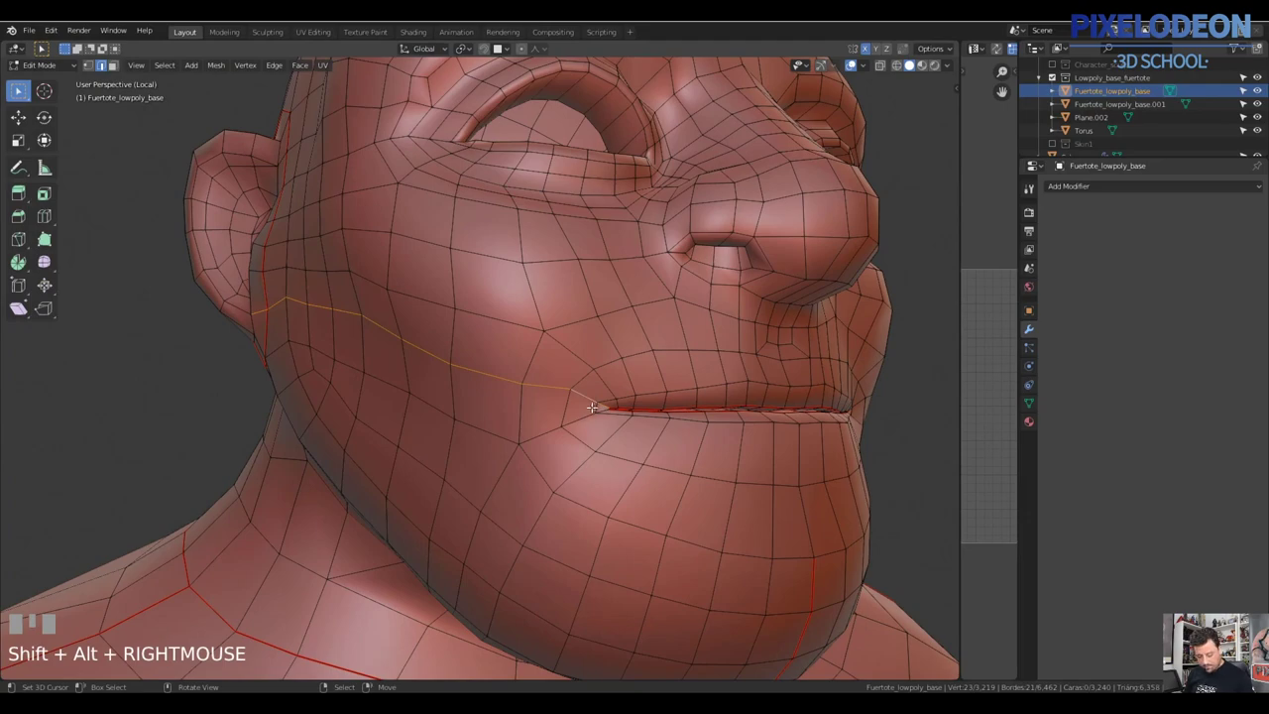
{"action": "key", "text": "c"}
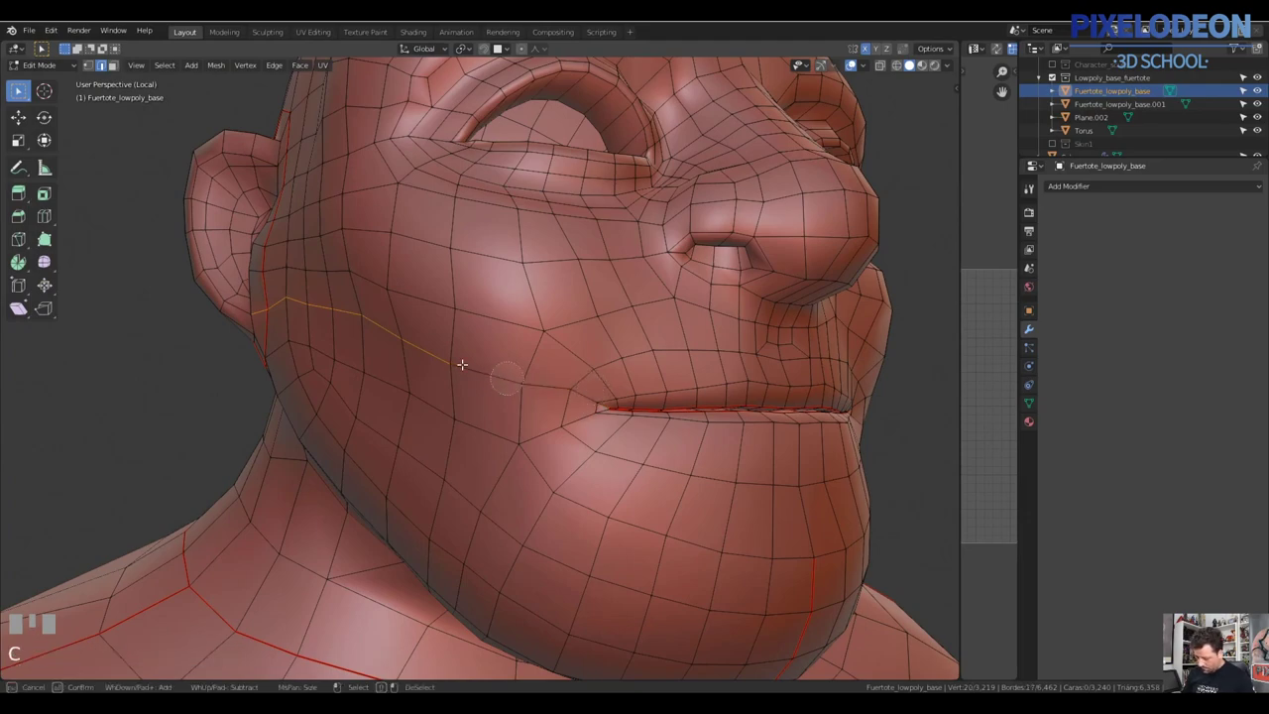
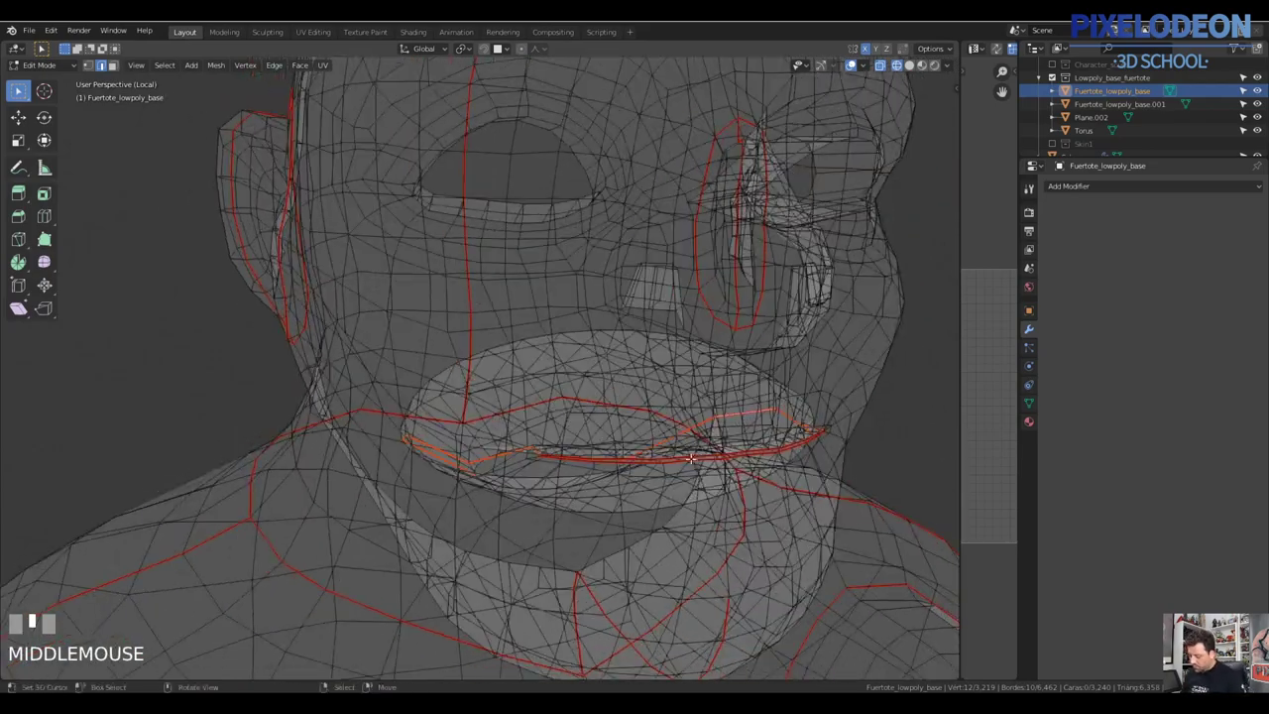
{"action": "key", "text": "z"}
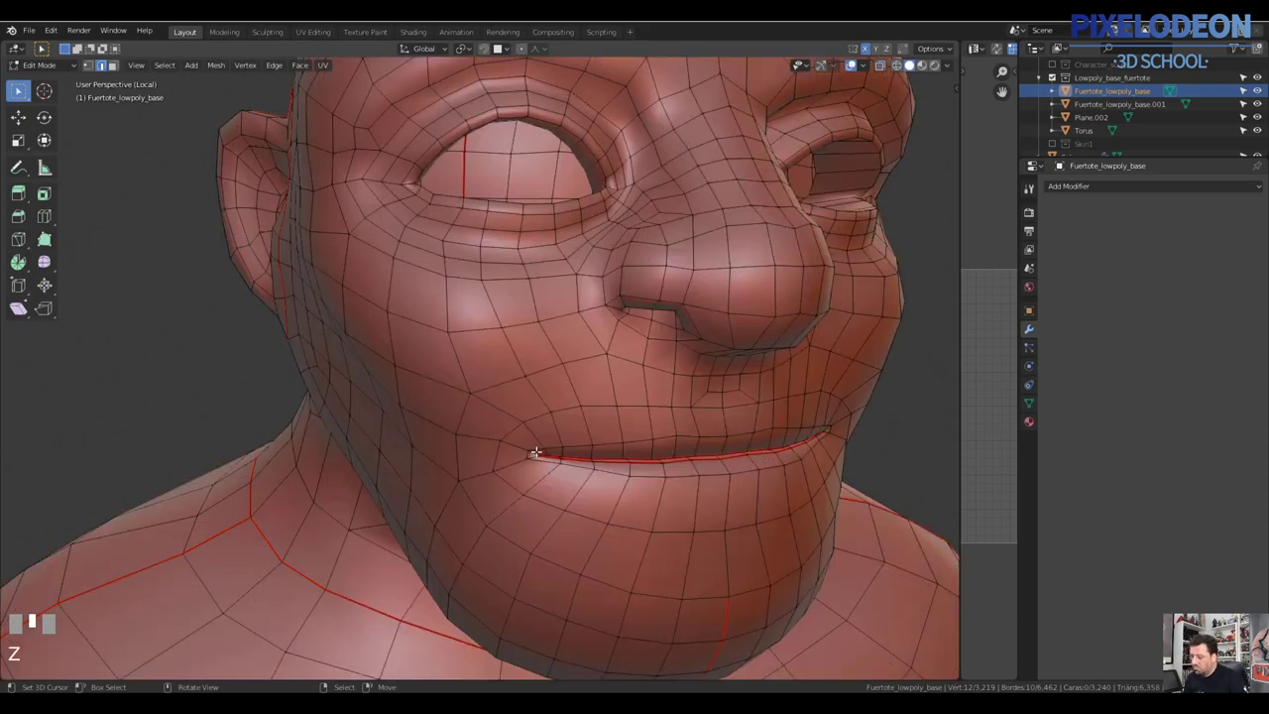
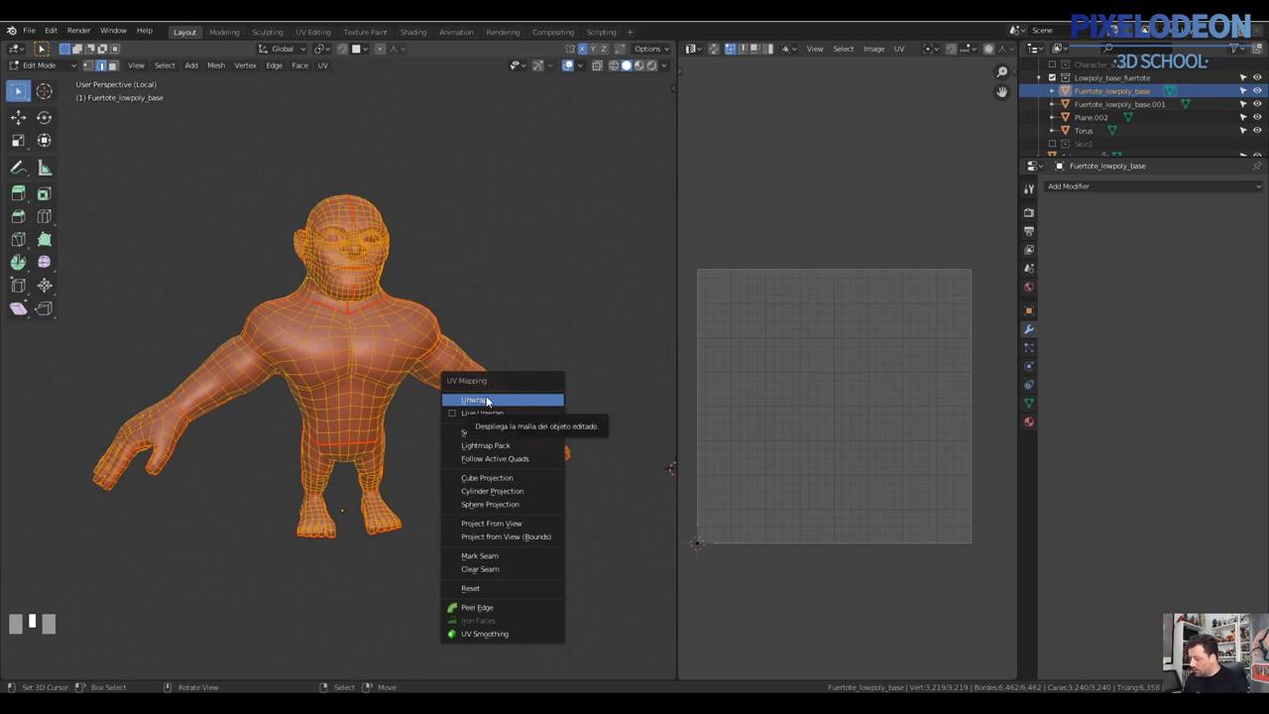
{"action": "key", "text": "u"}
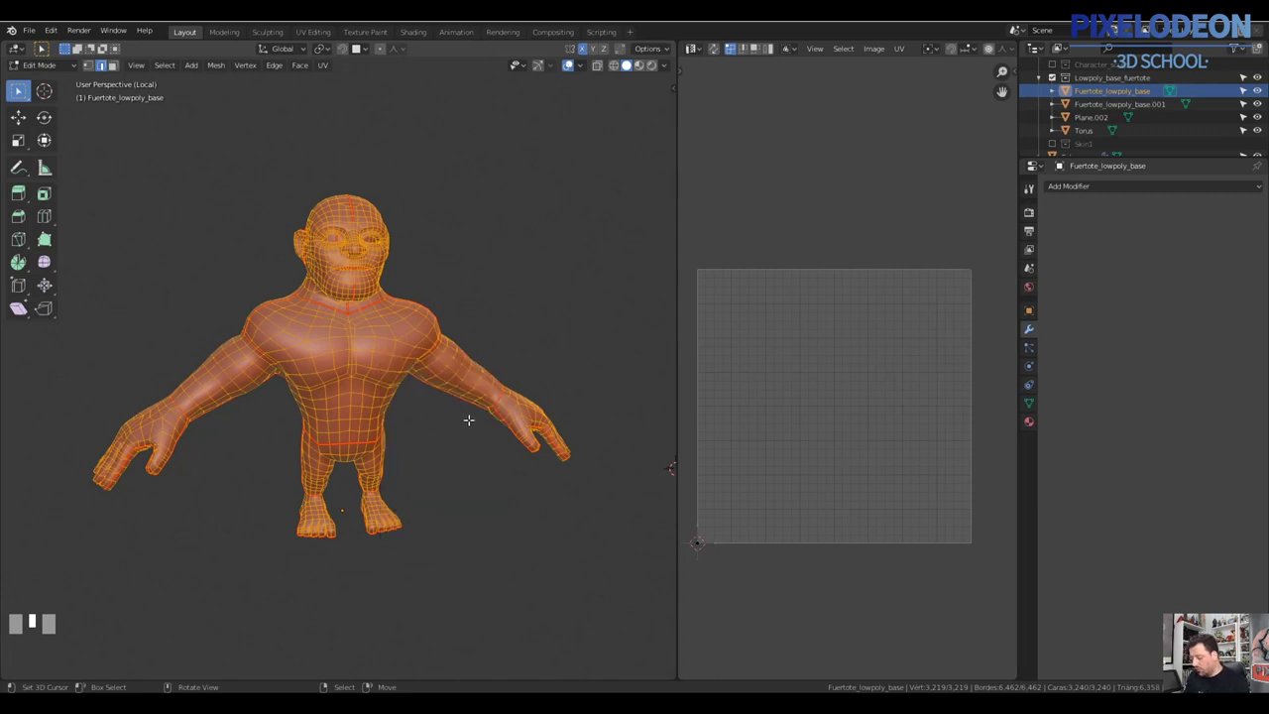
{"action": "key", "text": "u"}
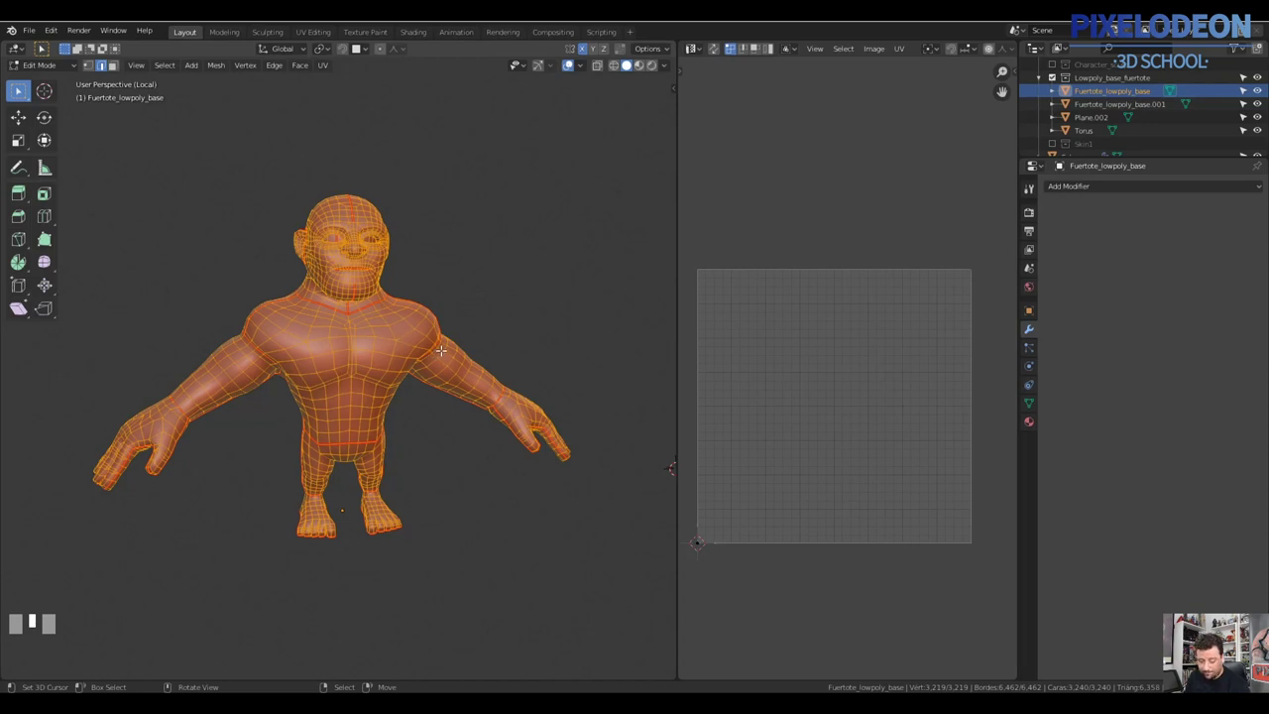
{"action": "key", "text": "u"}
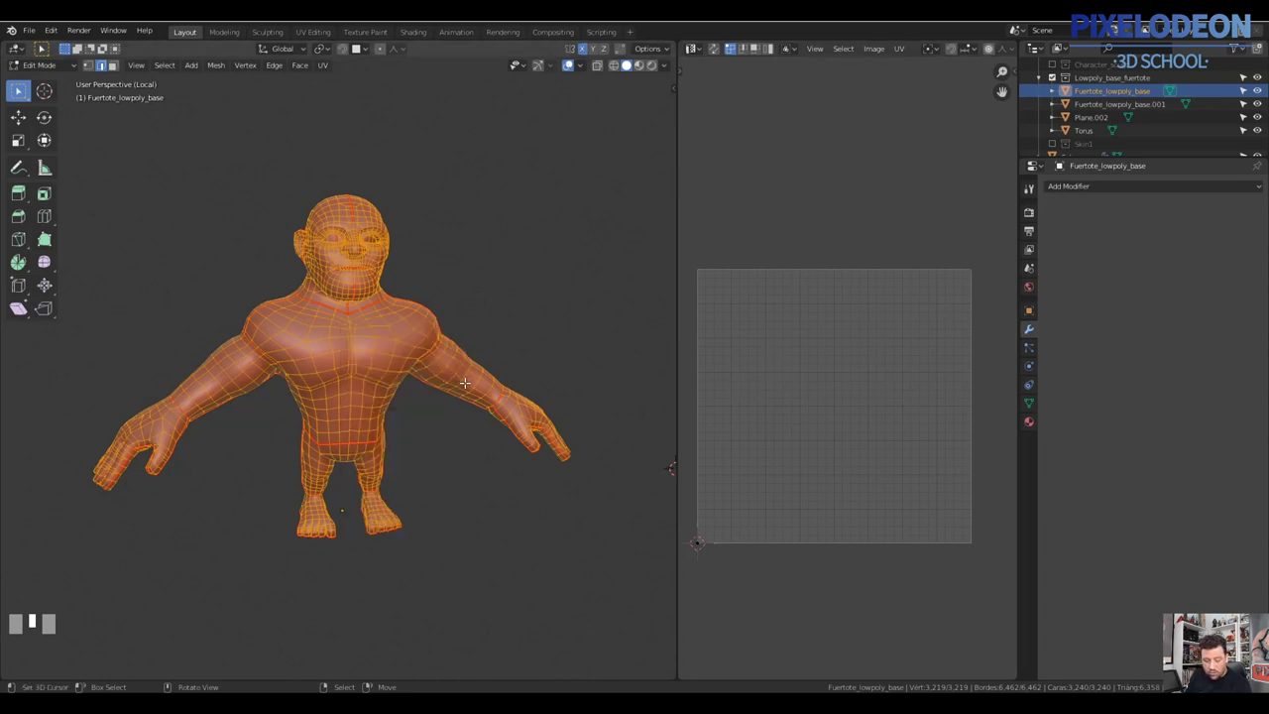
Bring up the UV Mapping menu (U) for the fully selected body mesh
{"action": "key", "text": "u"}
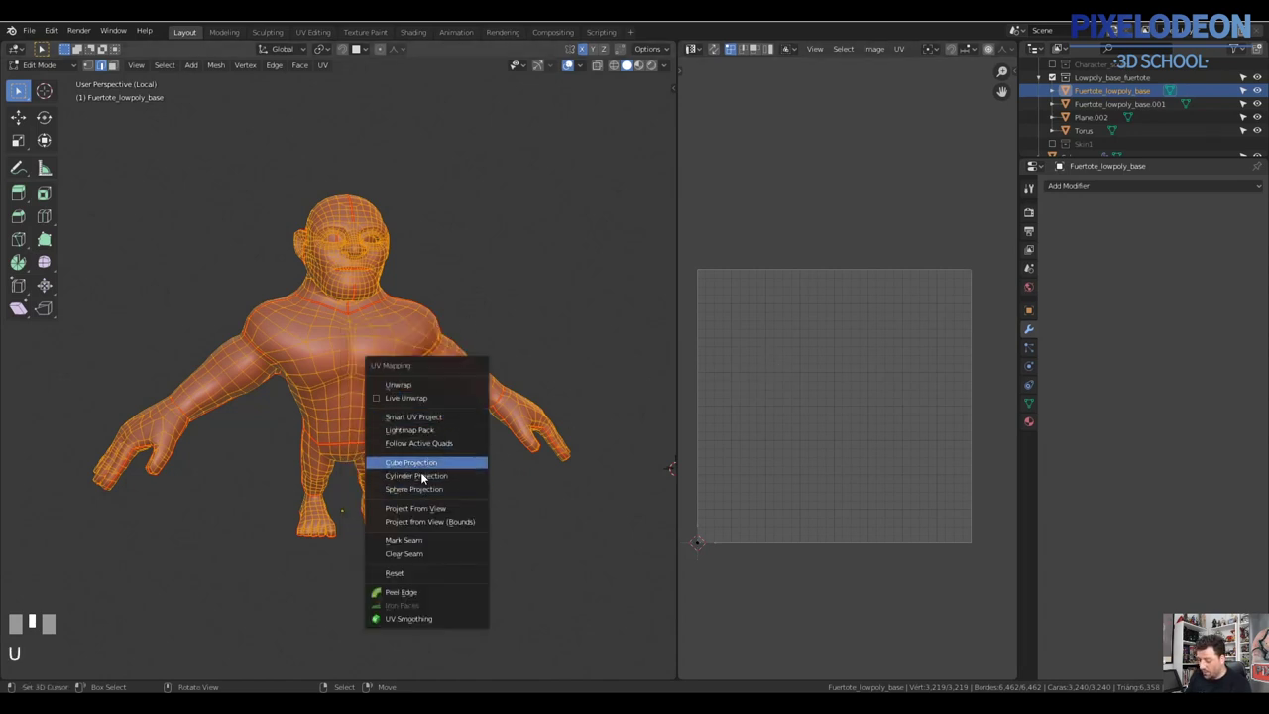
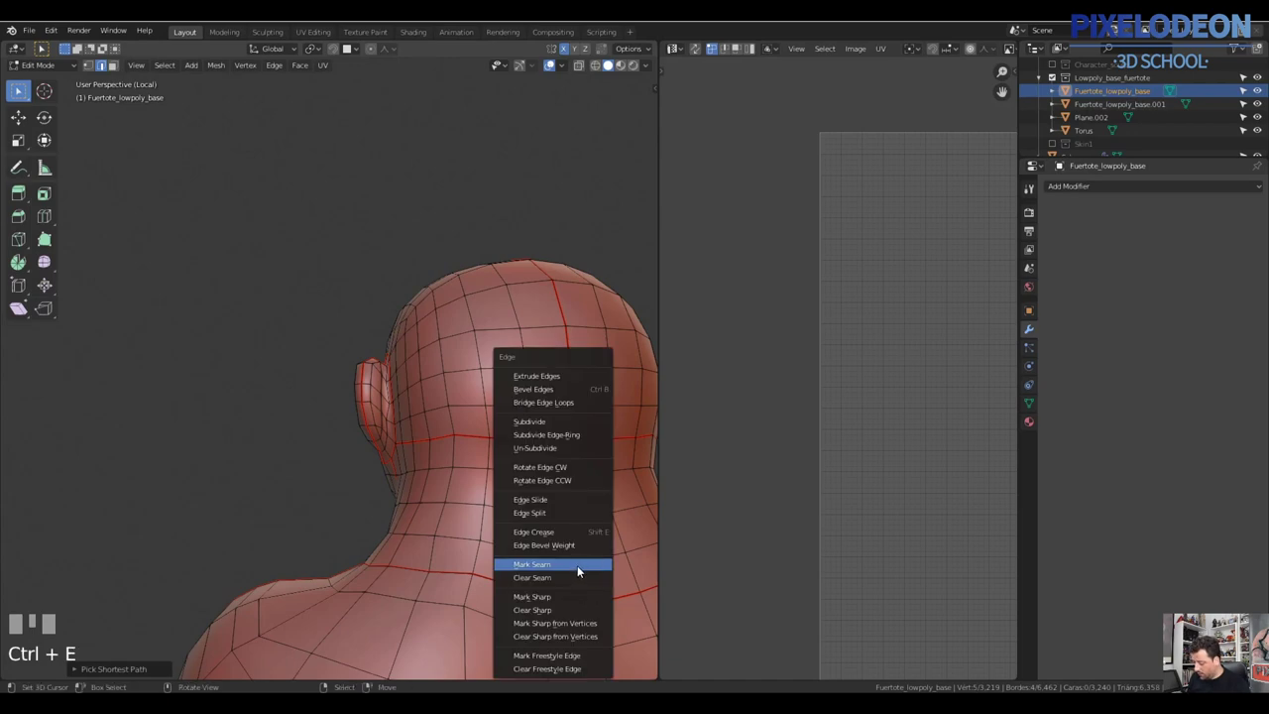
Mark a seam around the neck base edges viewed from under the chin
{"action": "key", "text": "Escape"}
{"action": "left_click_drag", "start_coordinate": [467, 469], "coordinate": [549, 488]}
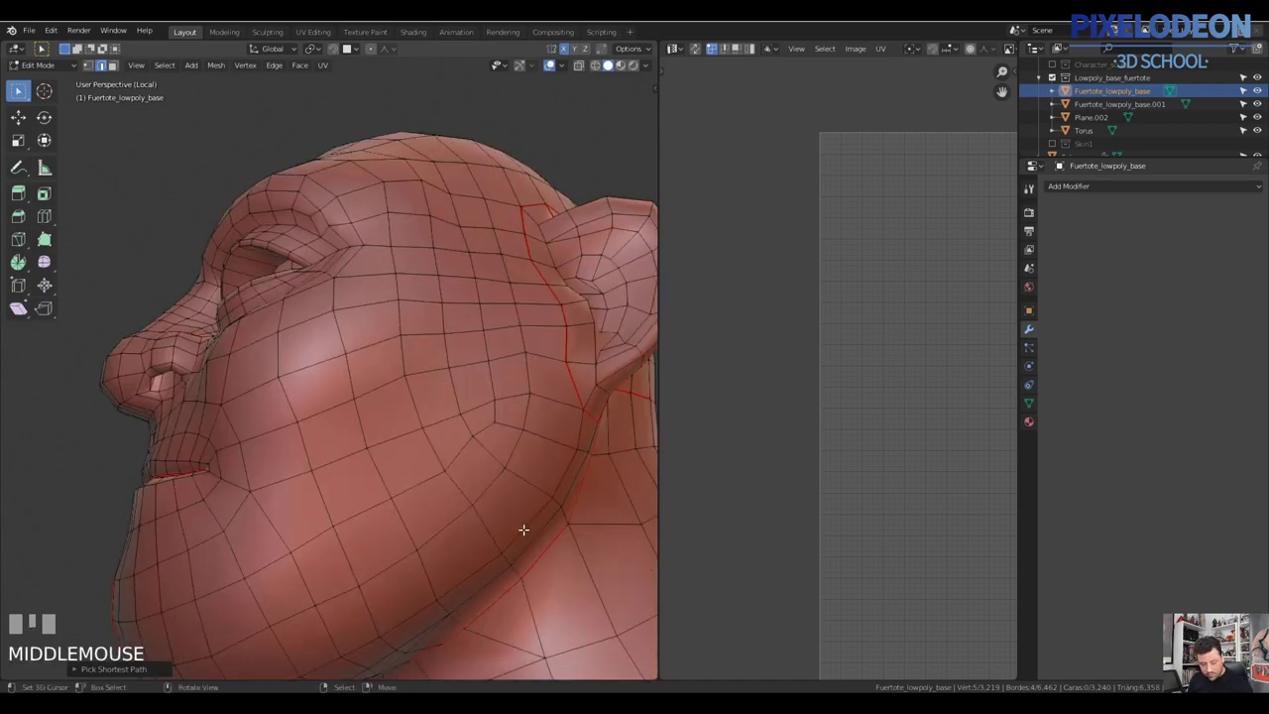
{"action": "left_click_drag", "start_coordinate": [553, 437], "coordinate": [453, 463]}
{"action": "right_click", "coordinate": [453, 463]}
{"action": "right_click", "coordinate": [453, 507]}
{"action": "key", "text": "ctrl+e"}
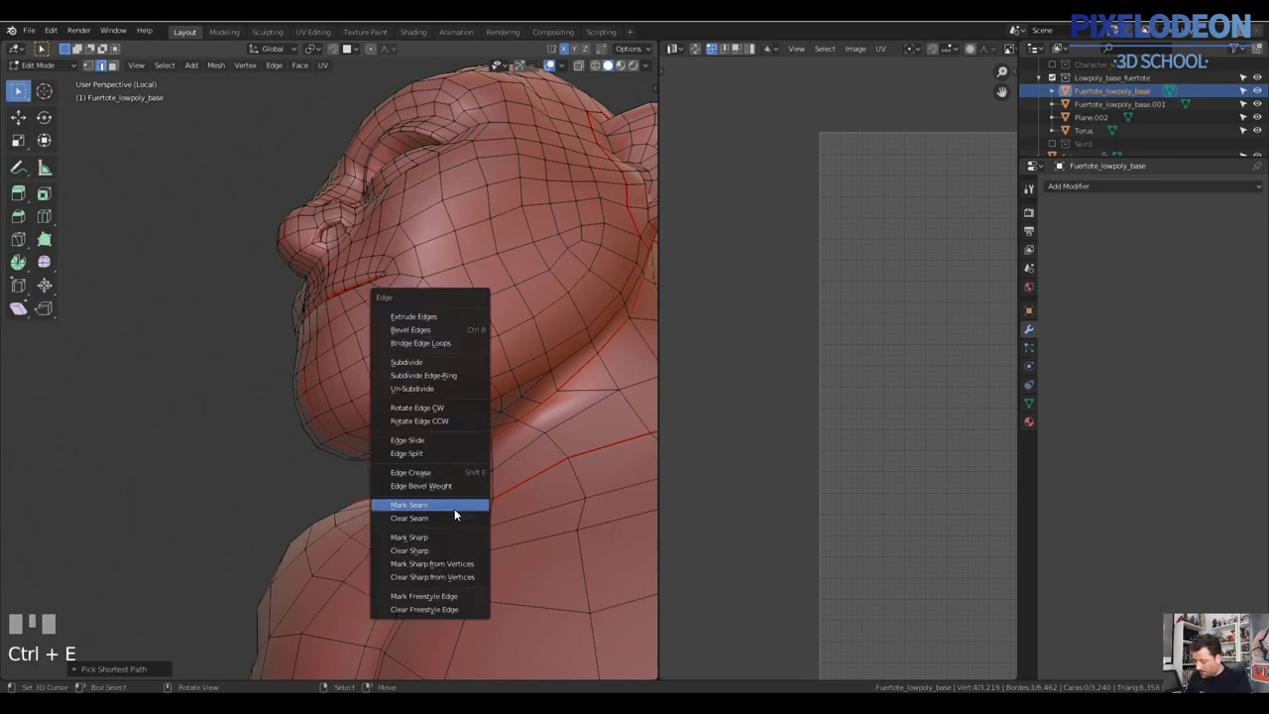
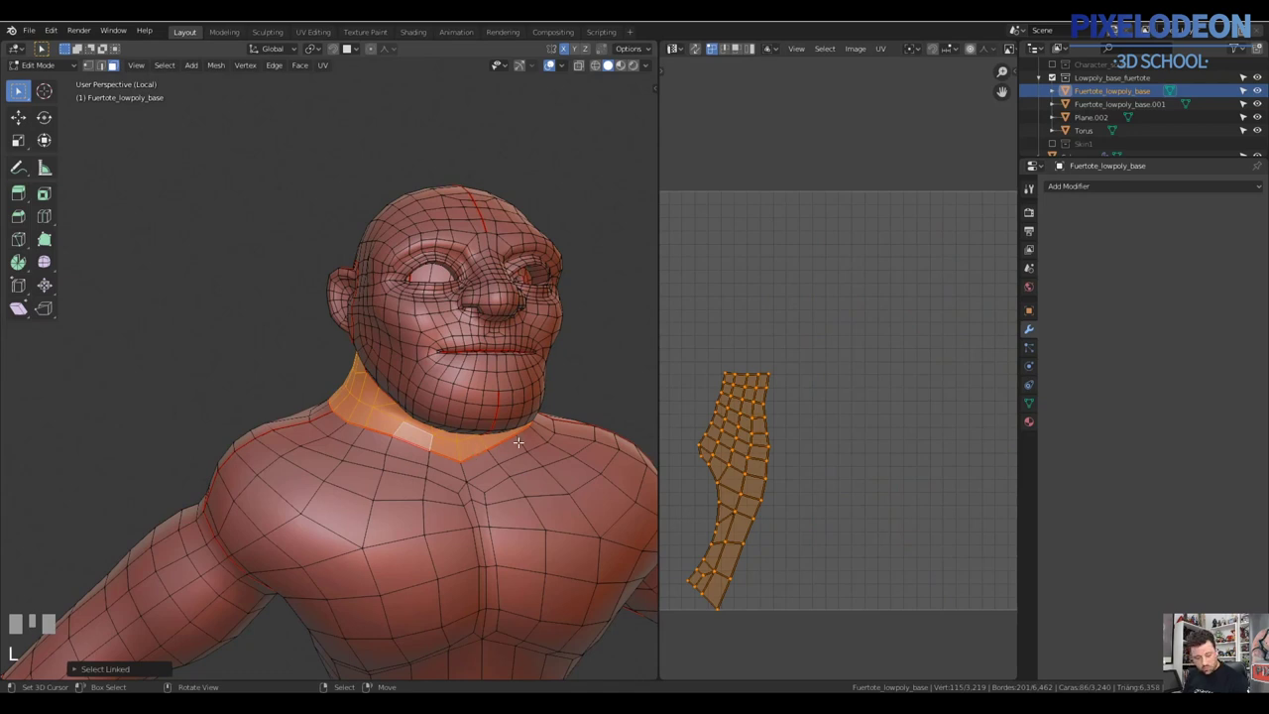
Enter Edit Mode on the mirrored half and select the whole mesh for unwrapping
{"action": "key", "text": "Tab"}
{"action": "key", "text": "n"}
{"action": "left_click", "coordinate": [651, 95]}
{"action": "key", "text": "n"}
{"action": "key", "text": "ctrl+a"}
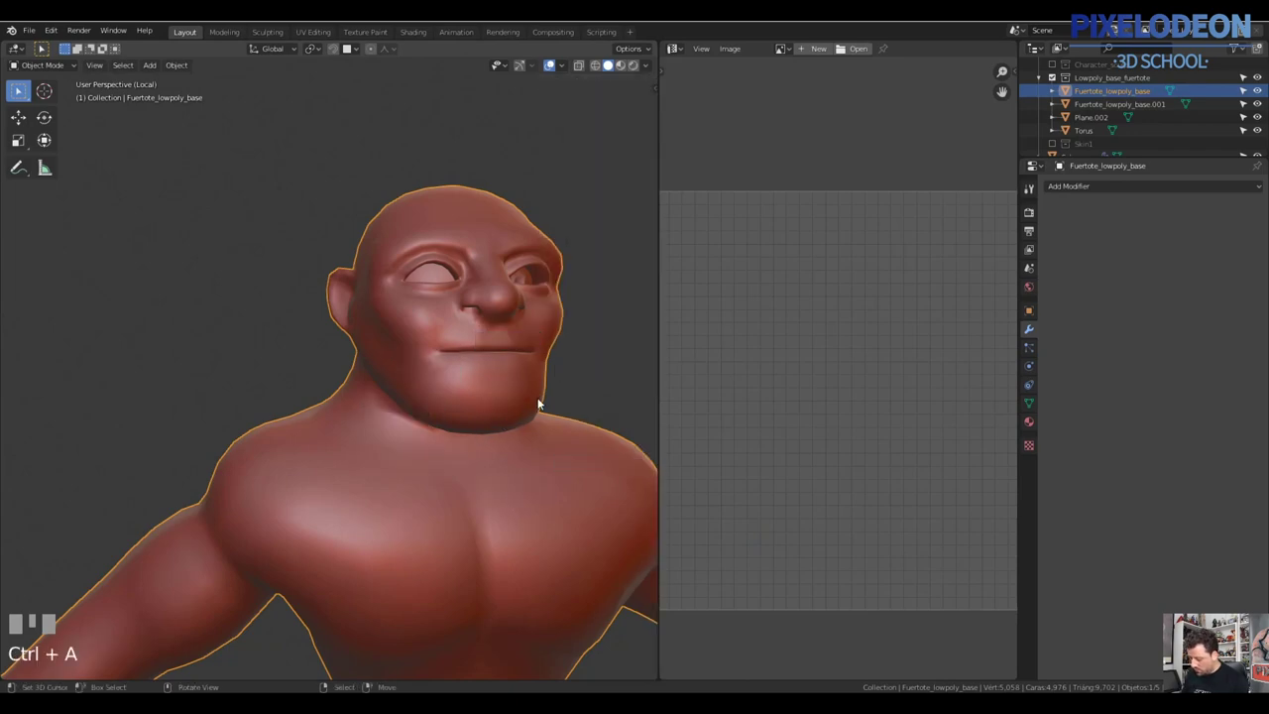
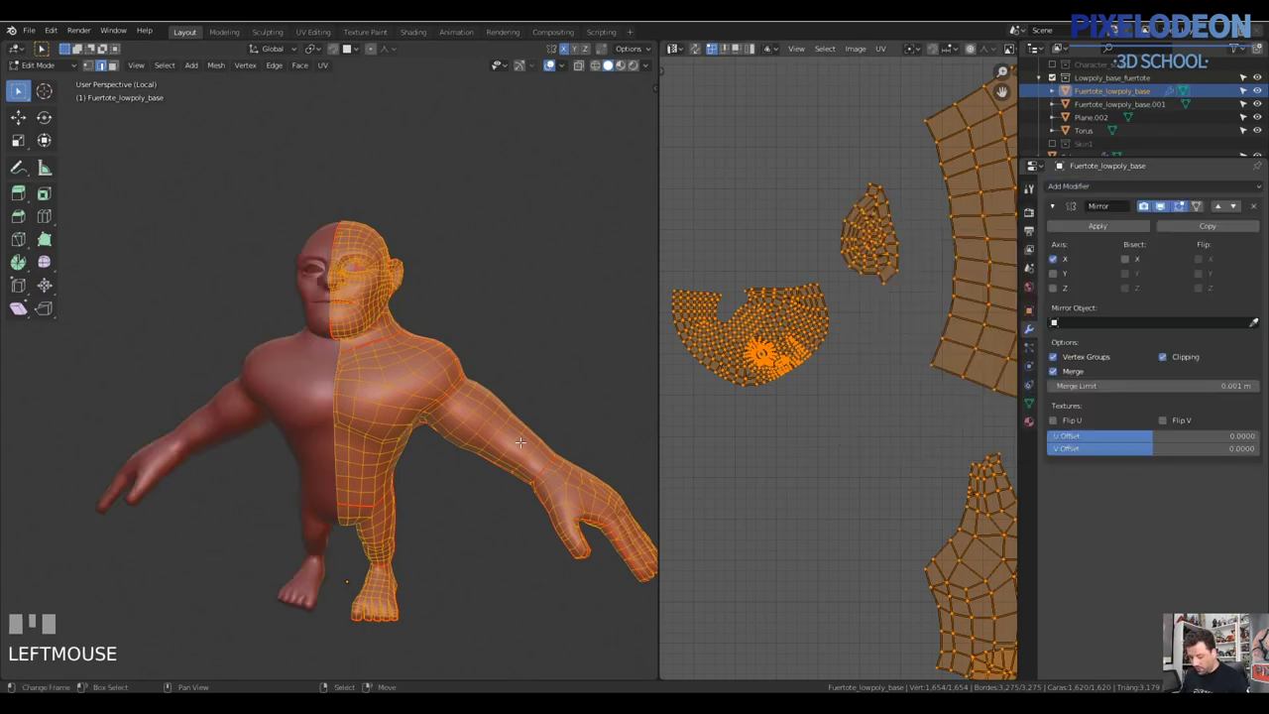
Unwrap the selected mesh into UV islands and return to Object Mode on the smooth model
{"action": "key", "text": "u"}
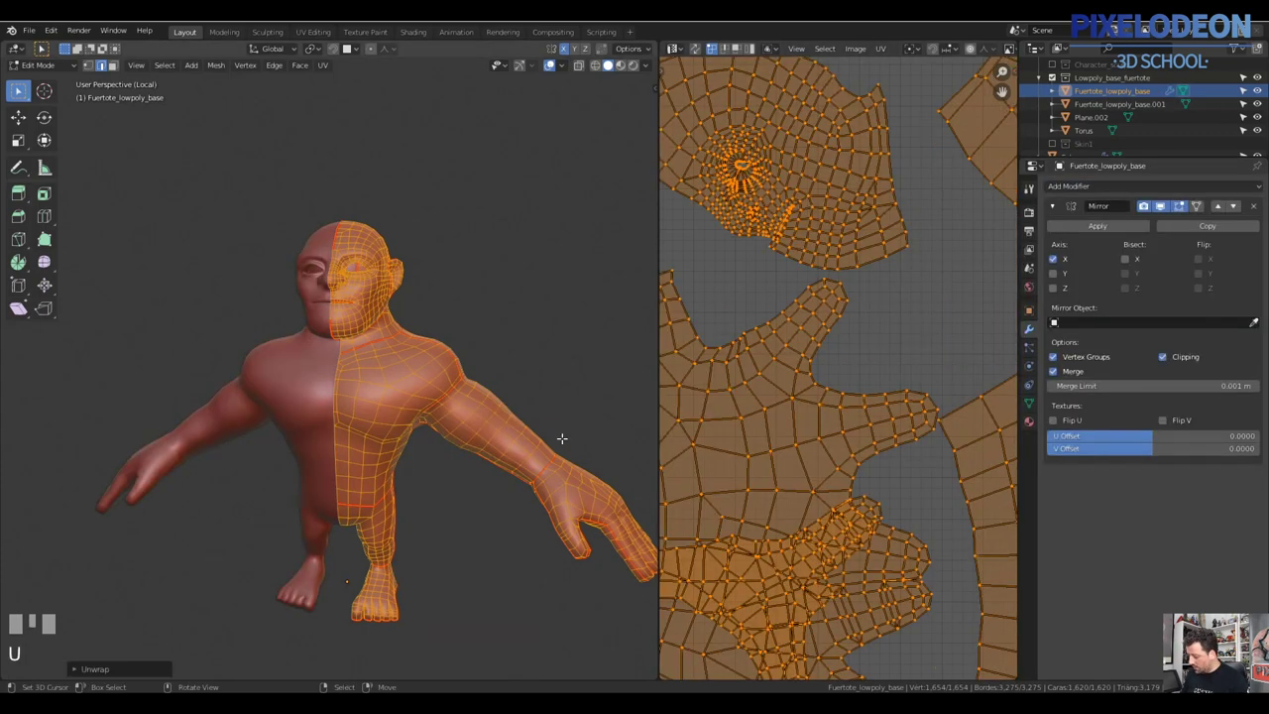
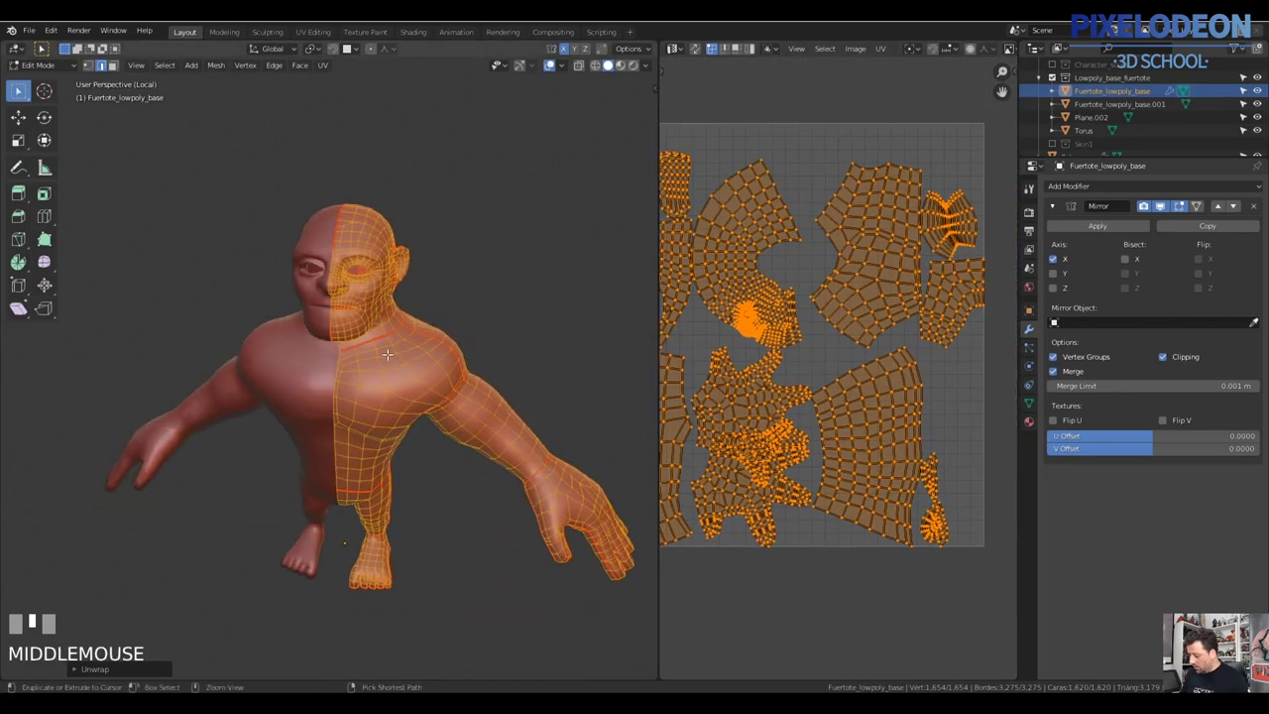
{"action": "key", "text": "Tab"}
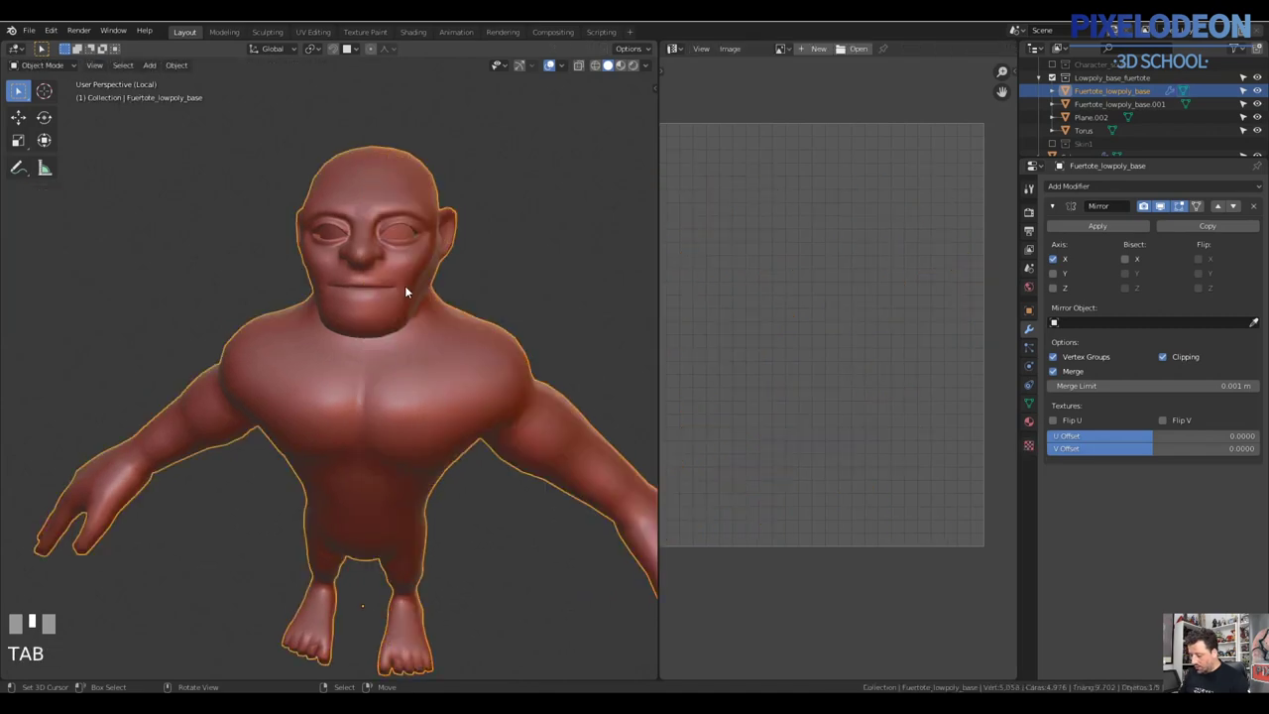
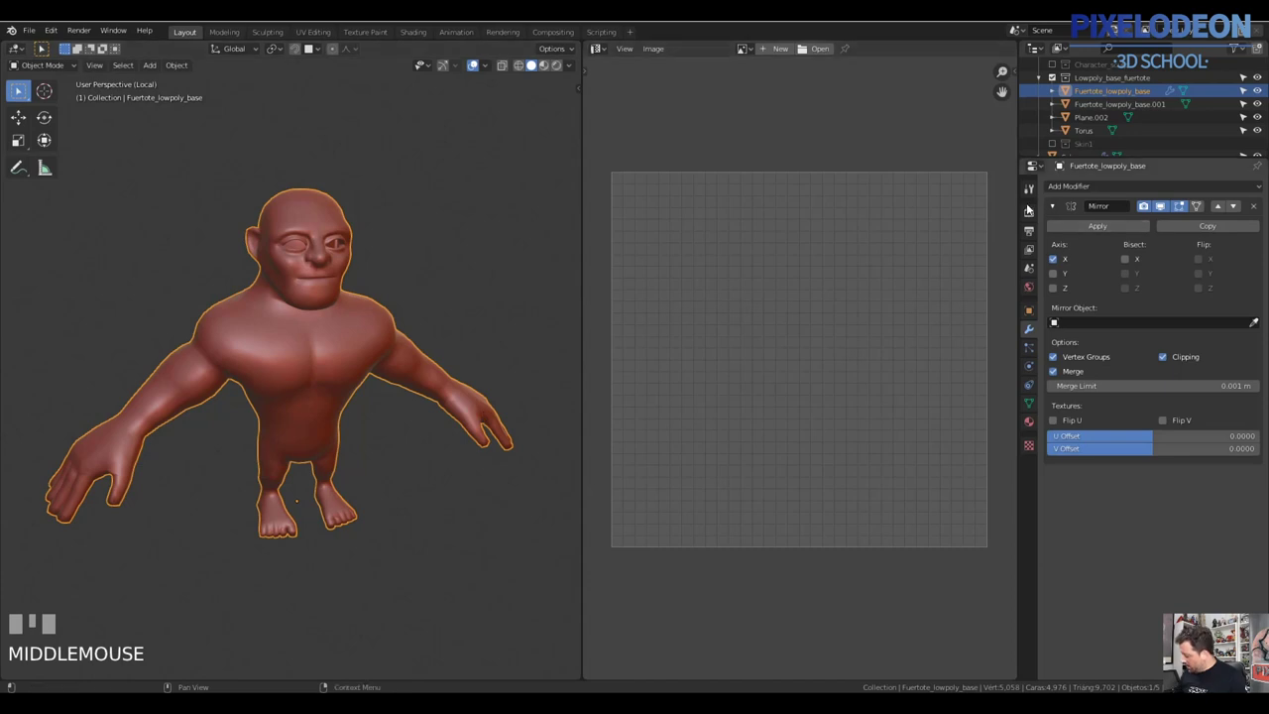
Switch to Texture Paint and add a checker generated base colour image, Fuertote_Base_Color
{"action": "left_click", "coordinate": [1030, 225]}
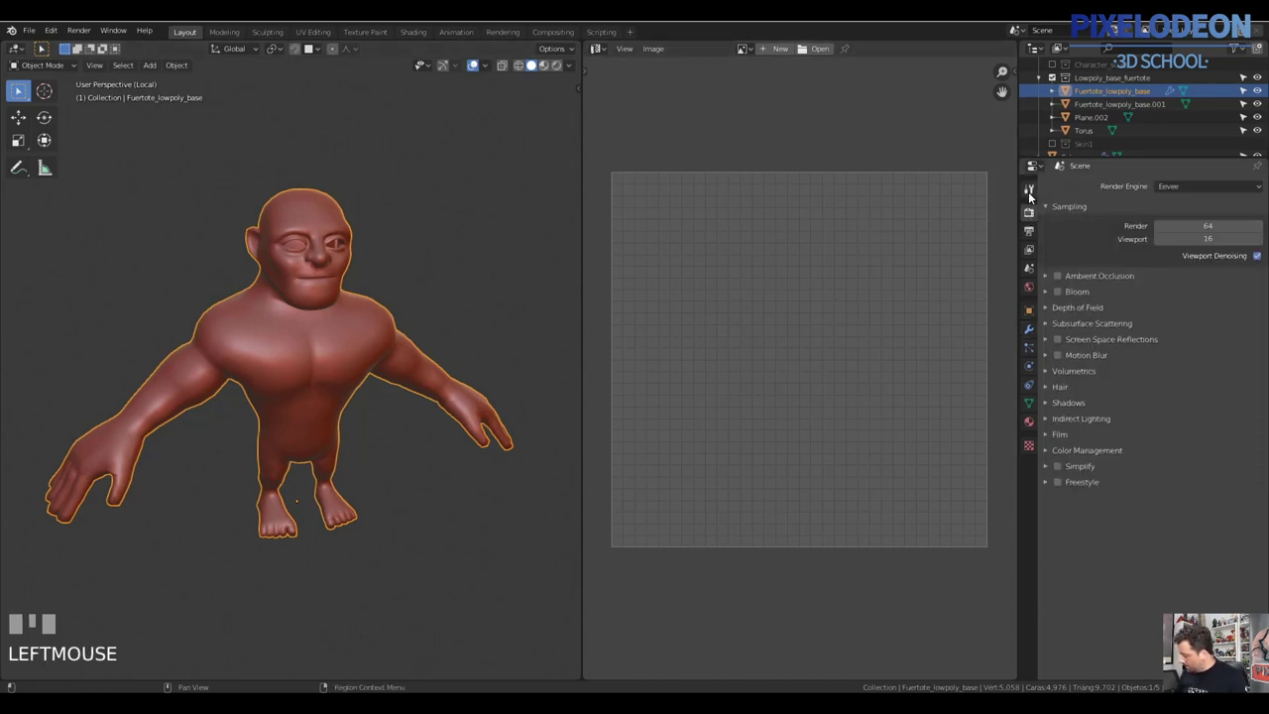
{"action": "left_click", "coordinate": [1034, 196]}
{"action": "key", "text": "Tab"}
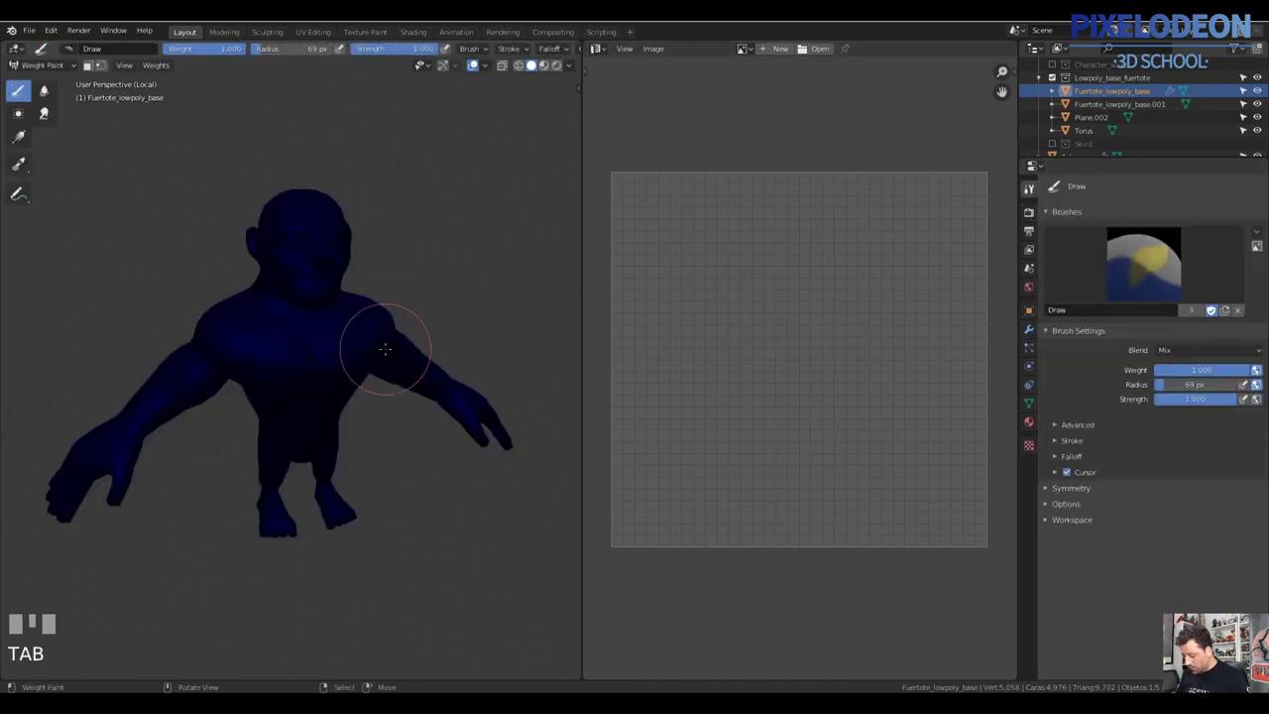
{"action": "left_click", "coordinate": [480, 306]}
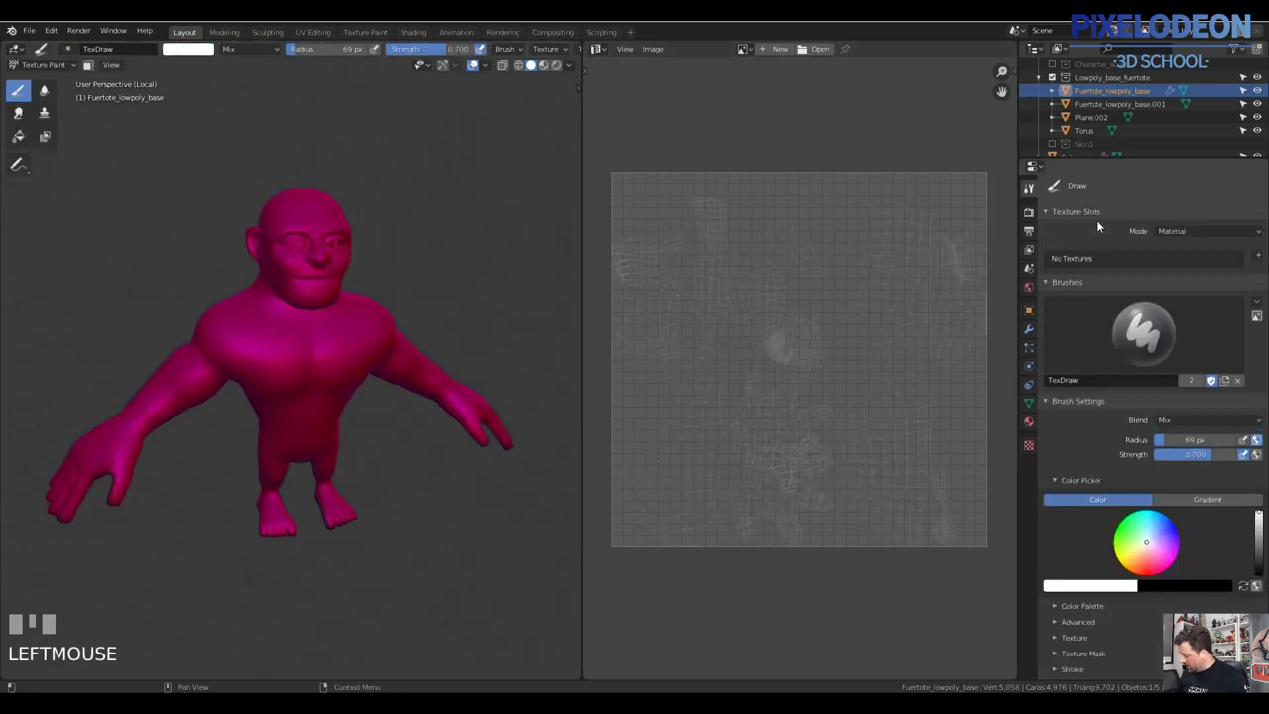
{"action": "left_click", "coordinate": [1035, 195]}
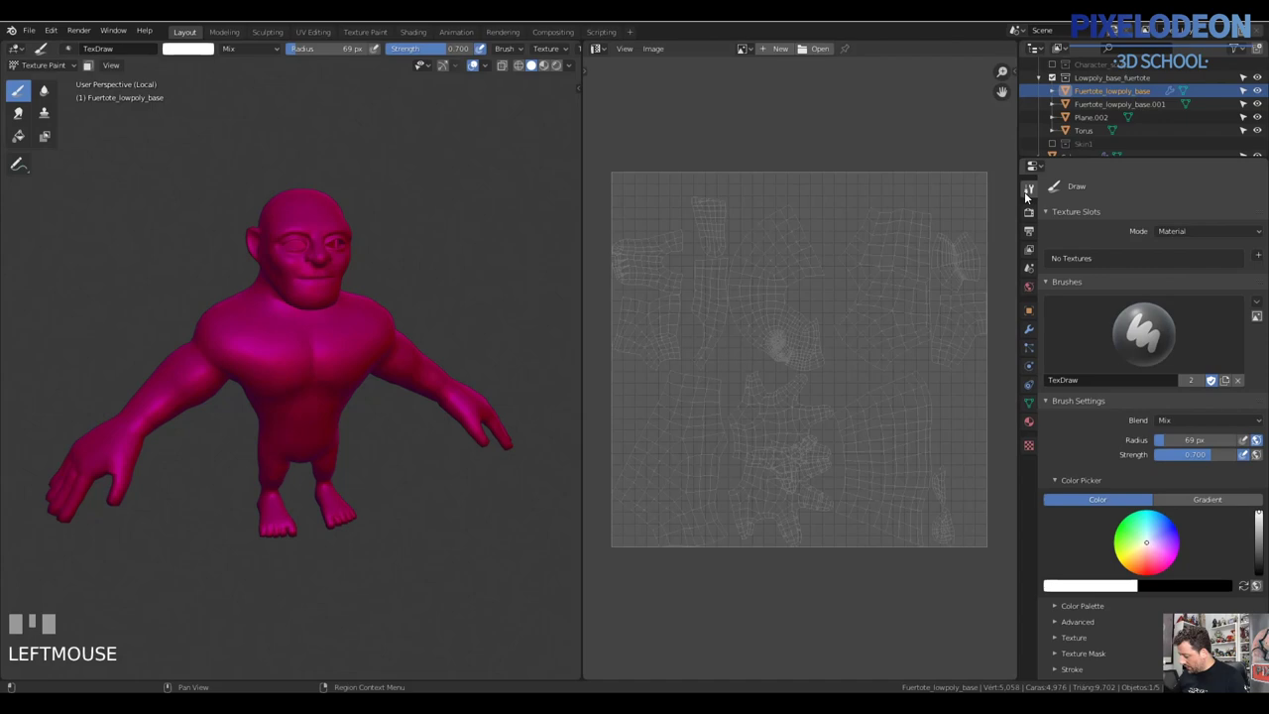
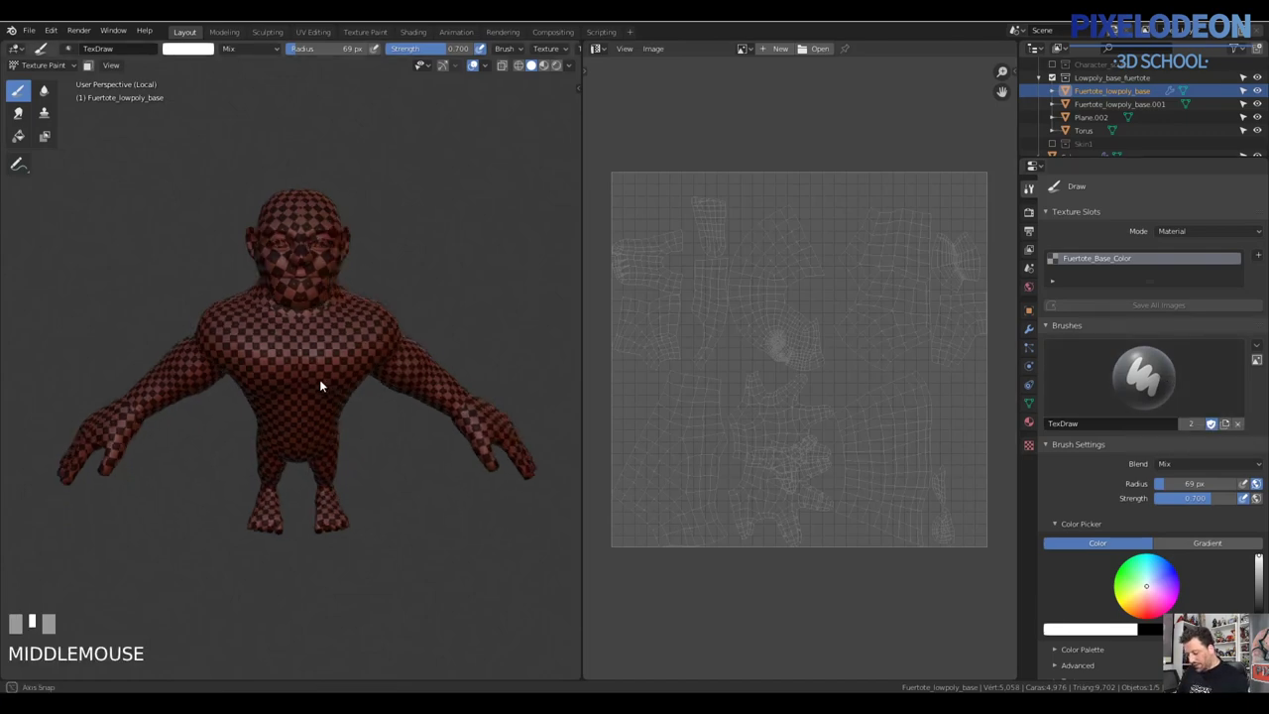
Orbit around the checker-textured character to inspect the pattern coverage
{"action": "left_click_drag", "start_coordinate": [575, 70], "coordinate": [422, 363]}
{"action": "left_click_drag", "start_coordinate": [422, 363], "coordinate": [582, 329]}
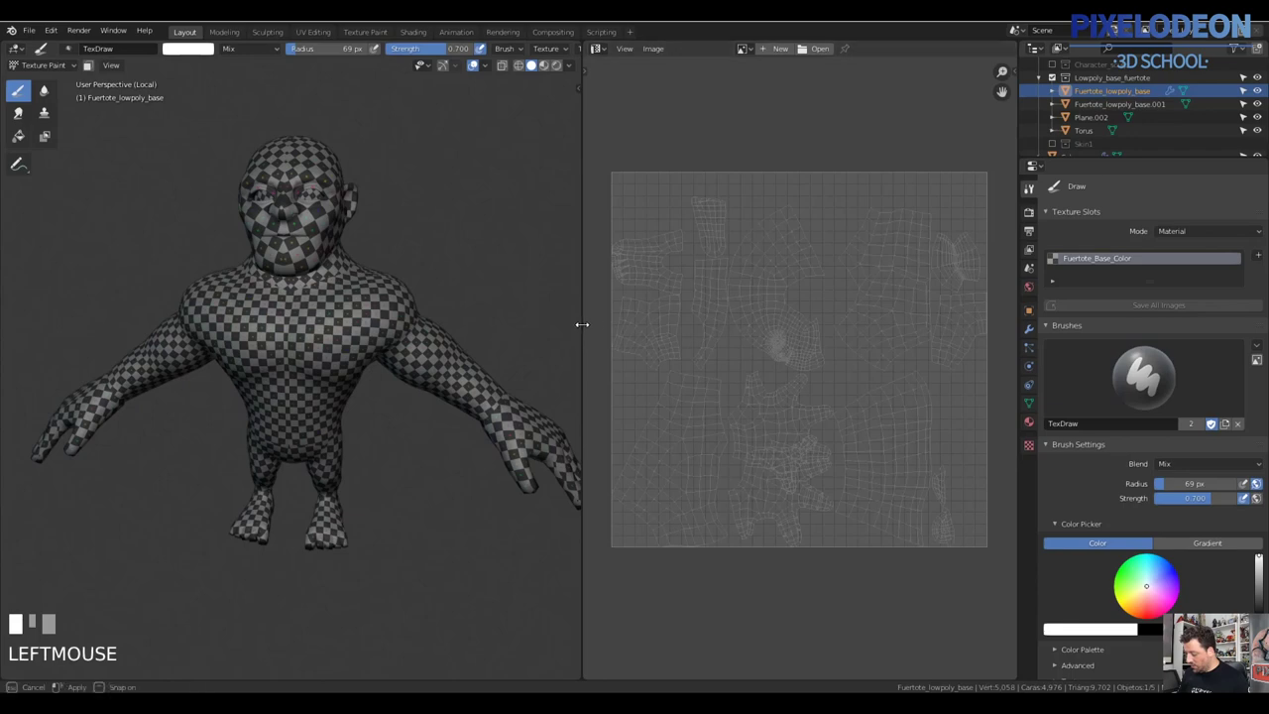
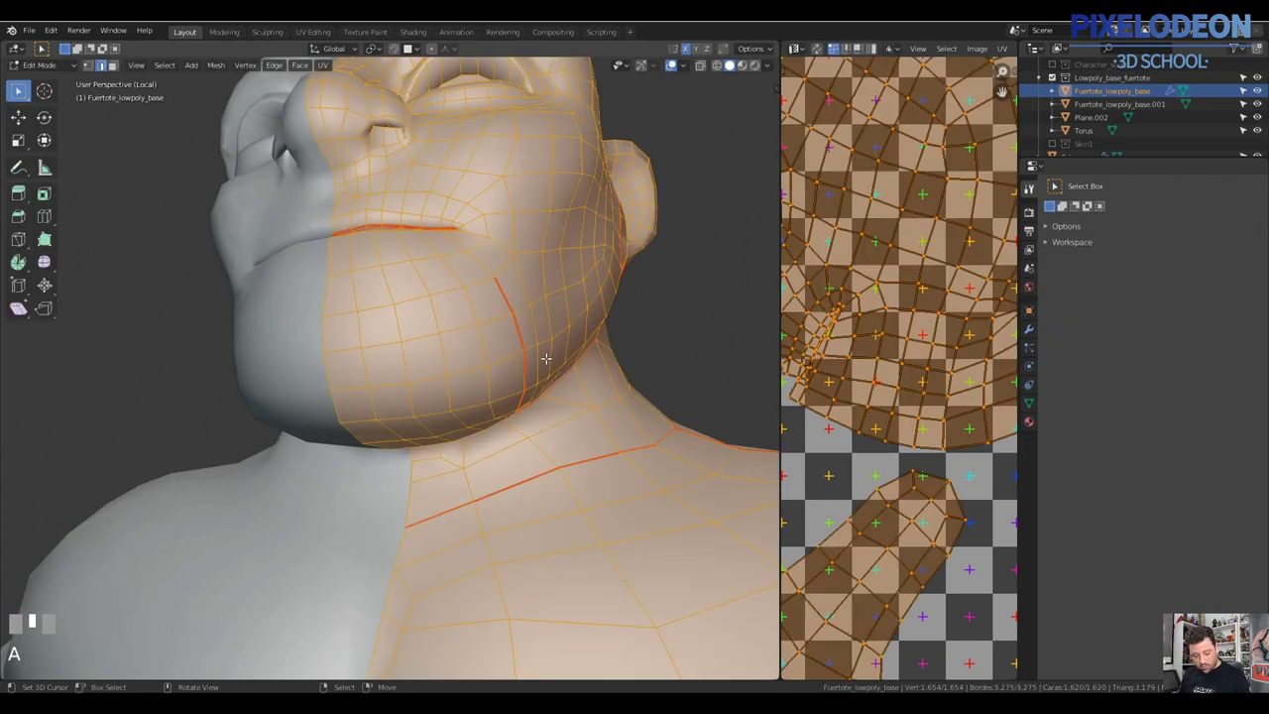
Unwrap the selected face polygons so their island shows over the checker grid
{"action": "key", "text": "u"}
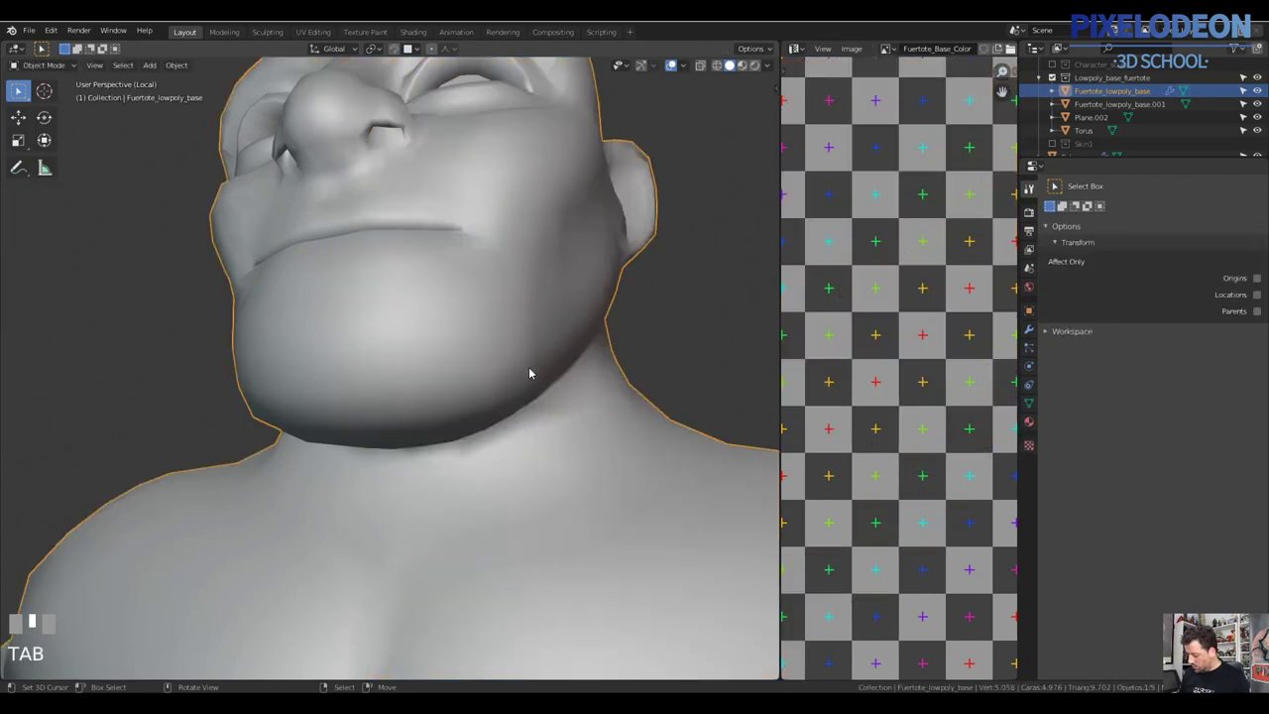
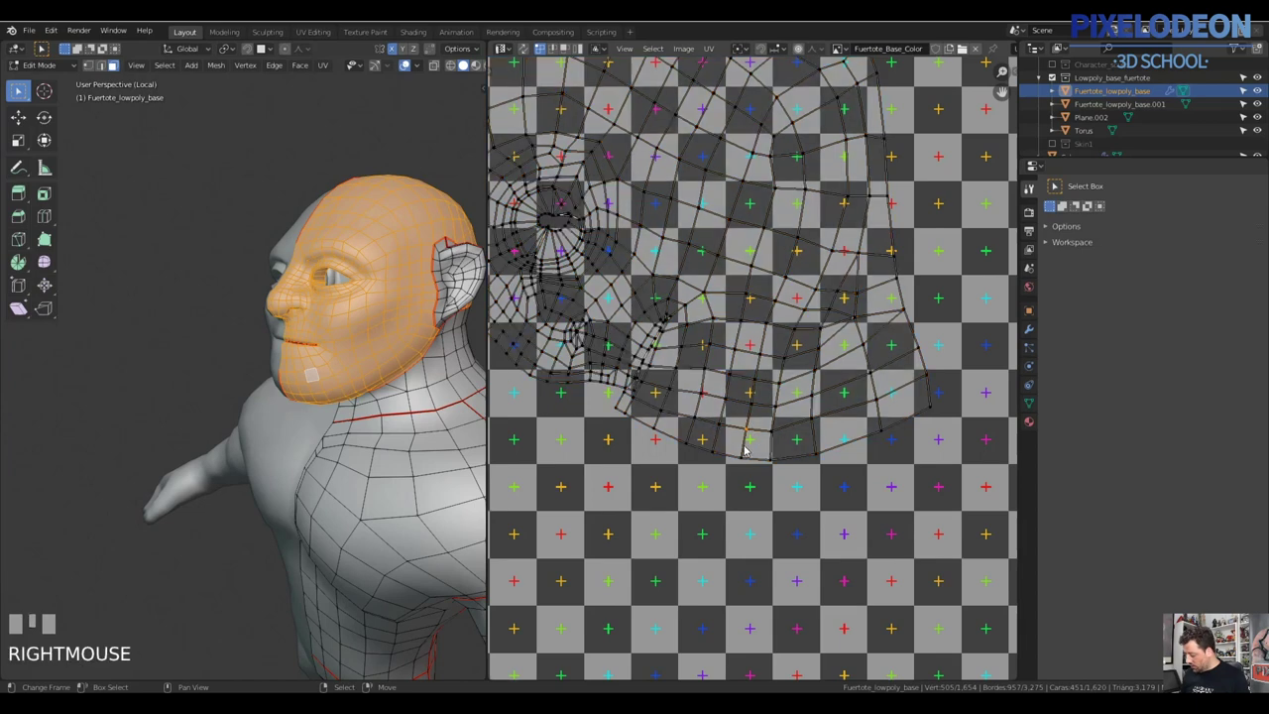
Enable proportional editing in the UV Editor and start scaling the head's island
{"action": "right_click", "coordinate": [515, 532]}
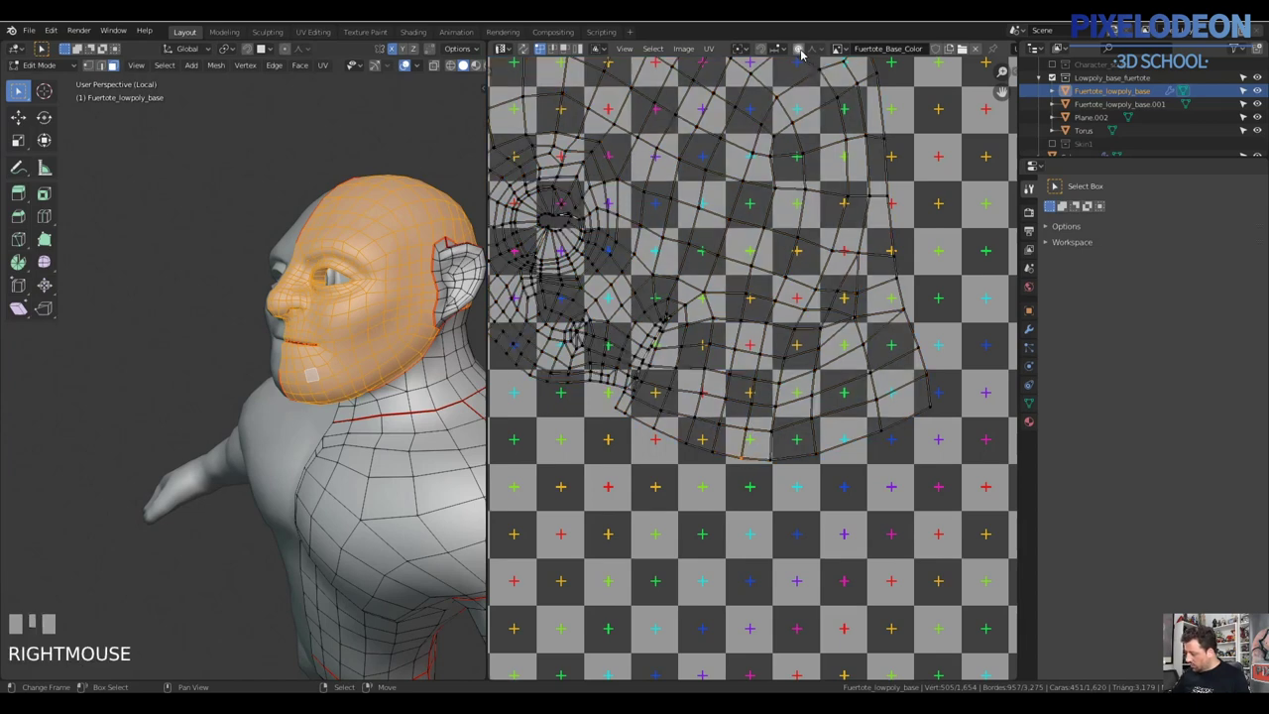
{"action": "left_click", "coordinate": [515, 533]}
{"action": "left_click", "coordinate": [515, 532]}
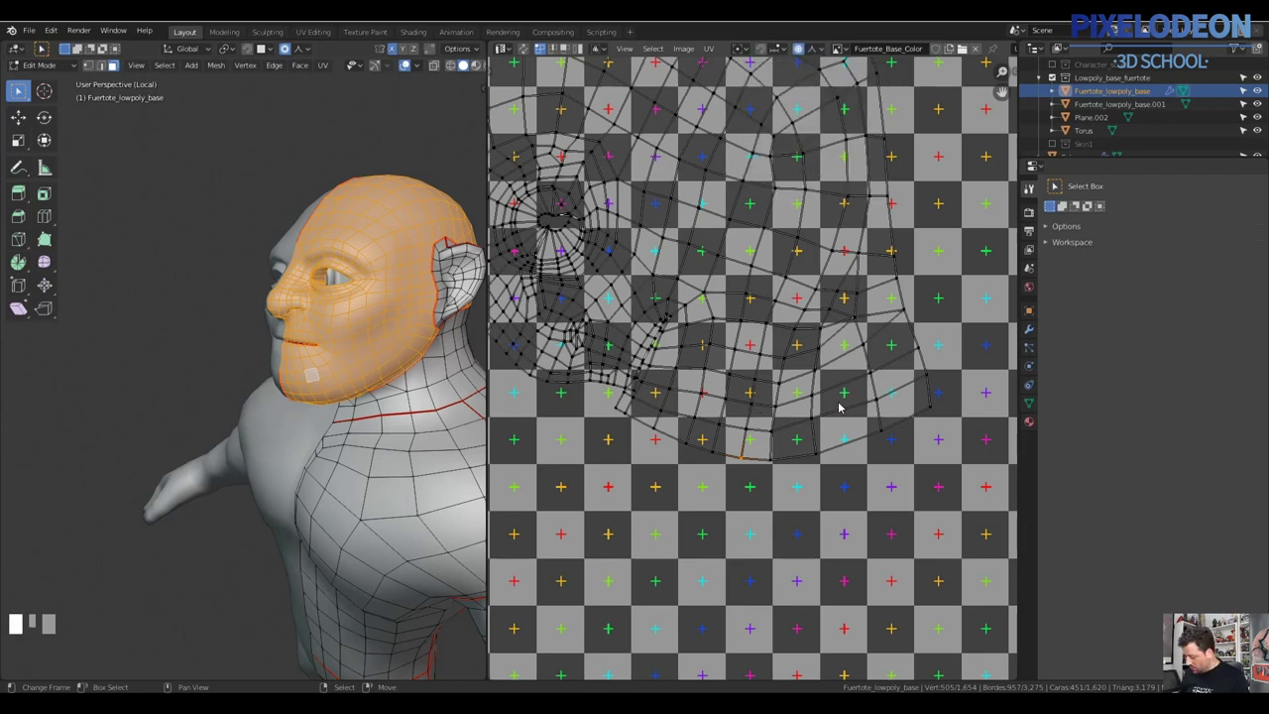
{"action": "key", "text": "s"}
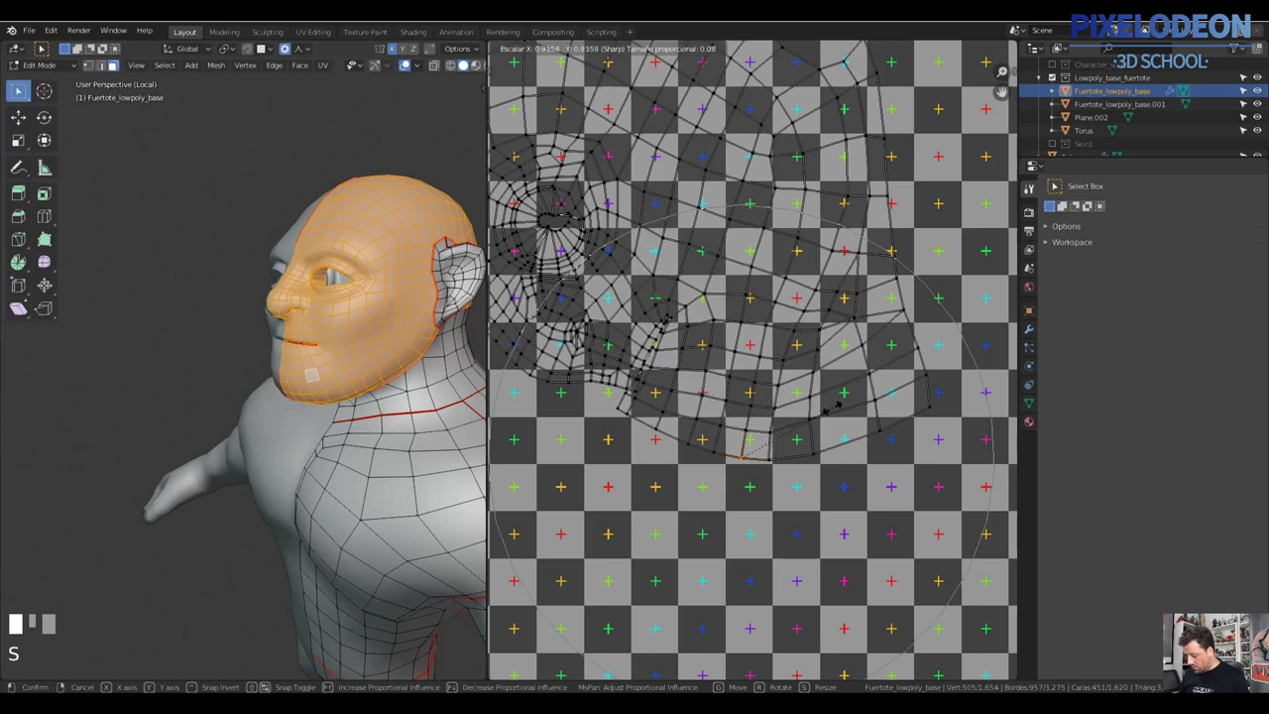
Resize the face UV island with soft proportional falloff so its checker squares shrink toward the body's
{"action": "right_click", "coordinate": [515, 532]}
{"action": "left_click_drag", "start_coordinate": [515, 533], "coordinate": [939, 203]}
{"action": "key", "text": "z"}
{"action": "key", "text": "s"}
{"action": "left_click", "coordinate": [939, 203]}
{"action": "right_click", "coordinate": [939, 202]}
Reposition the face island and apply a second proportional scale to even out the squares
{"action": "left_click_drag", "start_coordinate": [939, 204], "coordinate": [668, 298]}
{"action": "right_click", "coordinate": [668, 297]}
{"action": "key", "text": "g"}
{"action": "right_click", "coordinate": [802, 366]}
{"action": "key", "text": "s"}
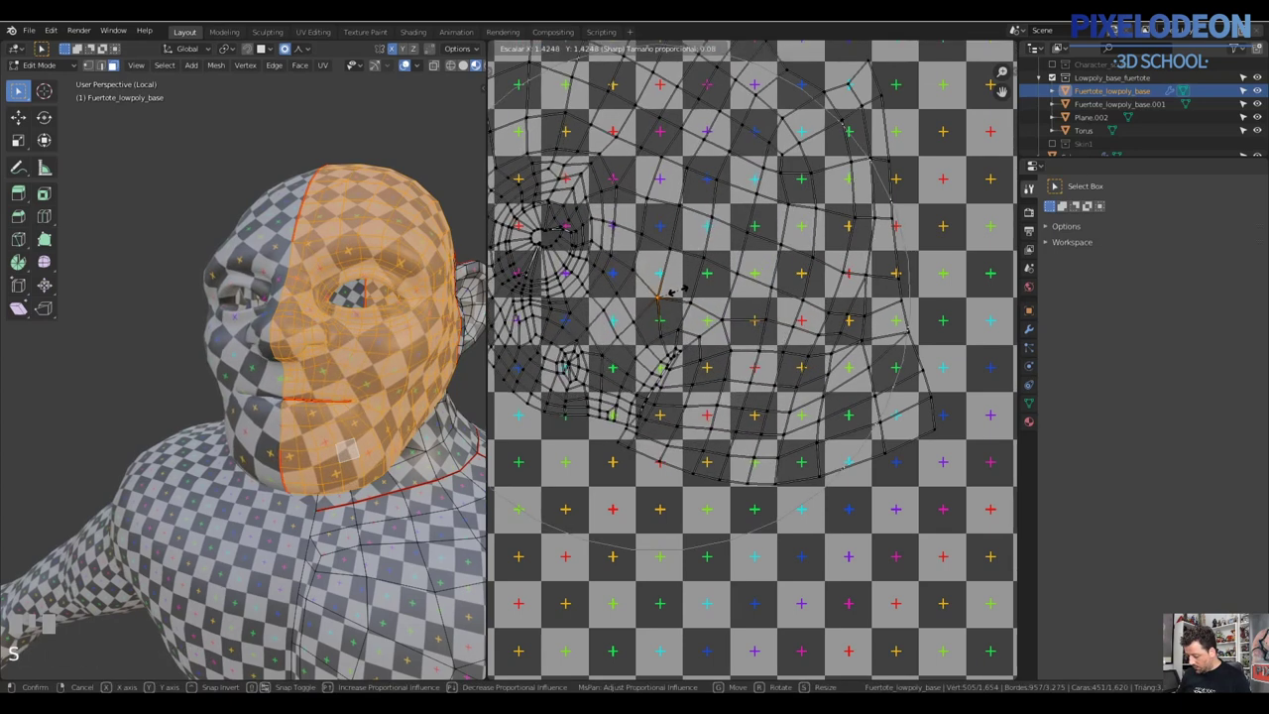
{"action": "left_click", "coordinate": [708, 366]}
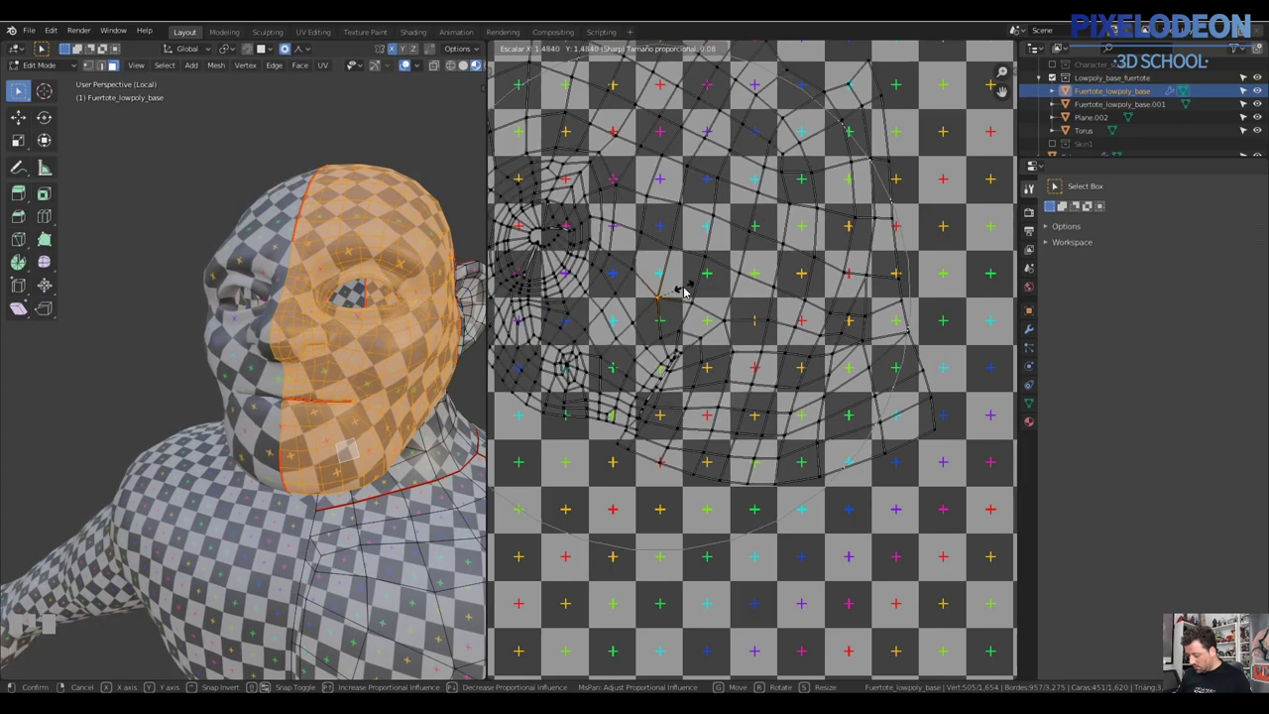
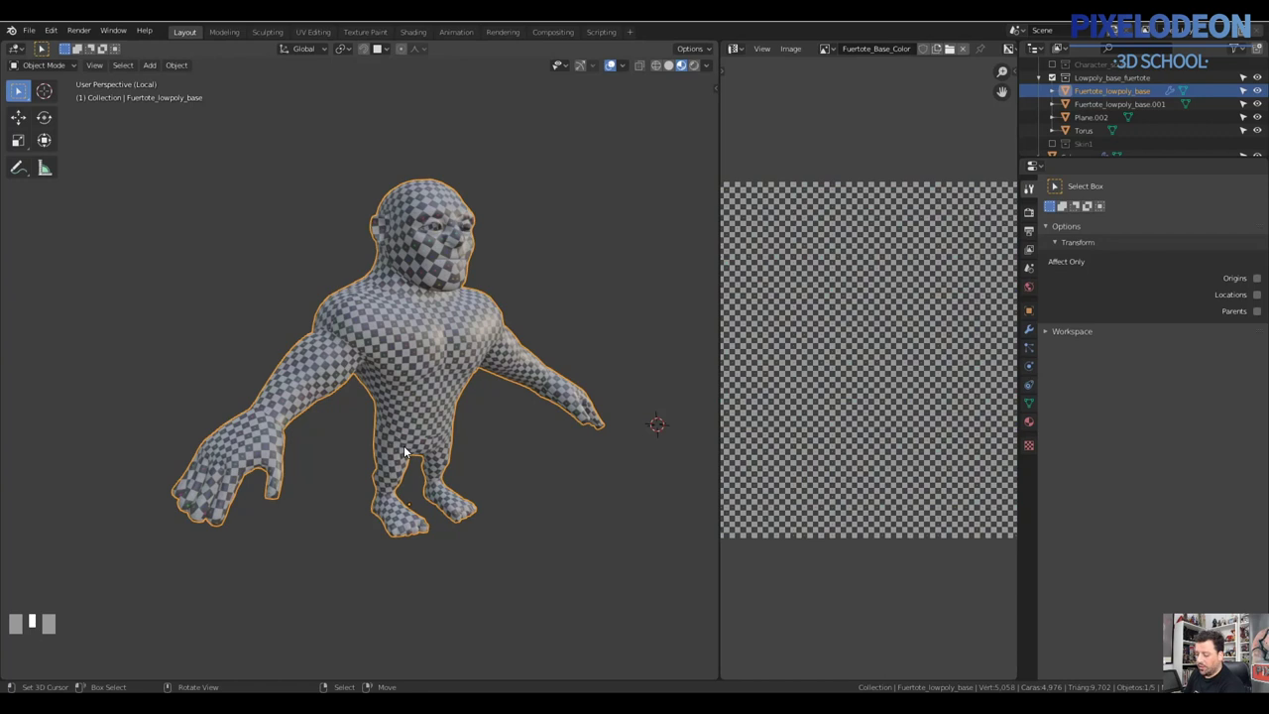
{"action": "middle_click", "coordinate": [487, 430]}
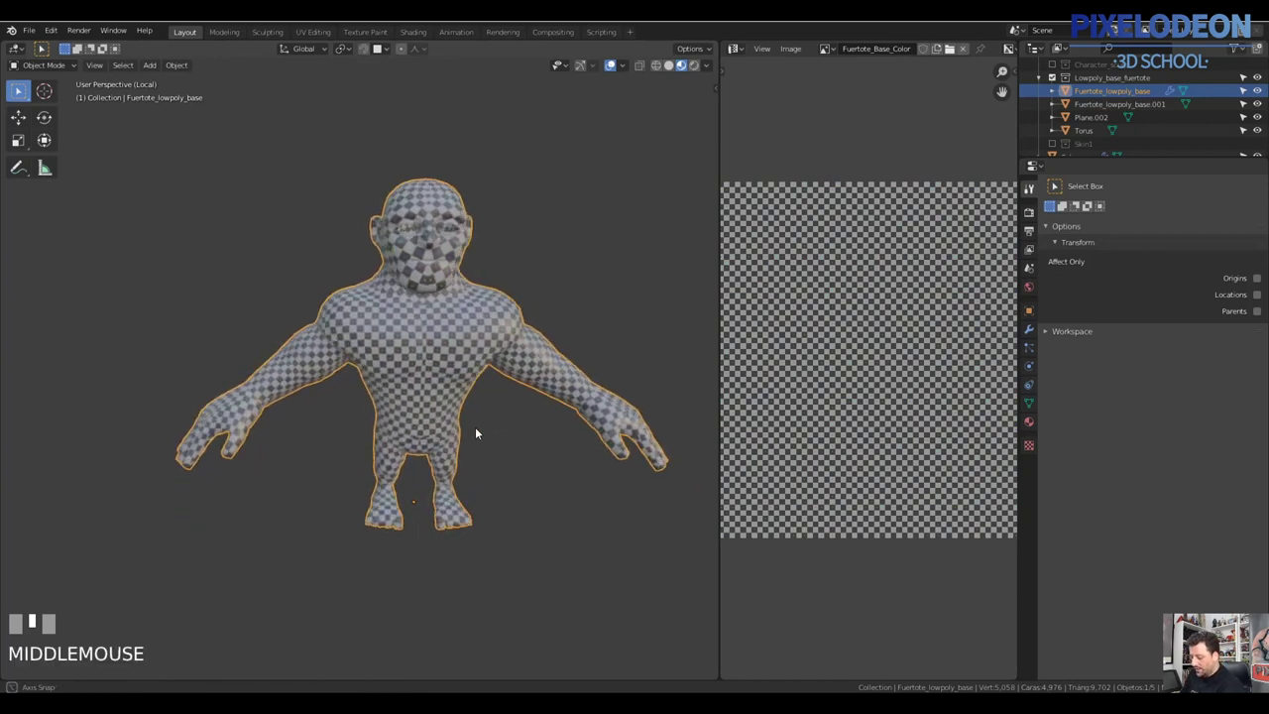